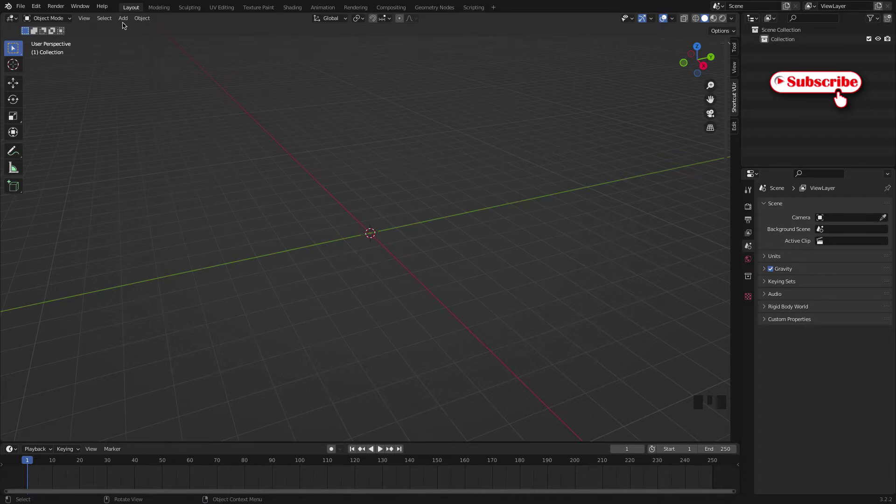
Step: Add an upright plane rotated 90° on X and view it in Front Orthographic with it selected
left_click_drag(124, 21, 267, 62)
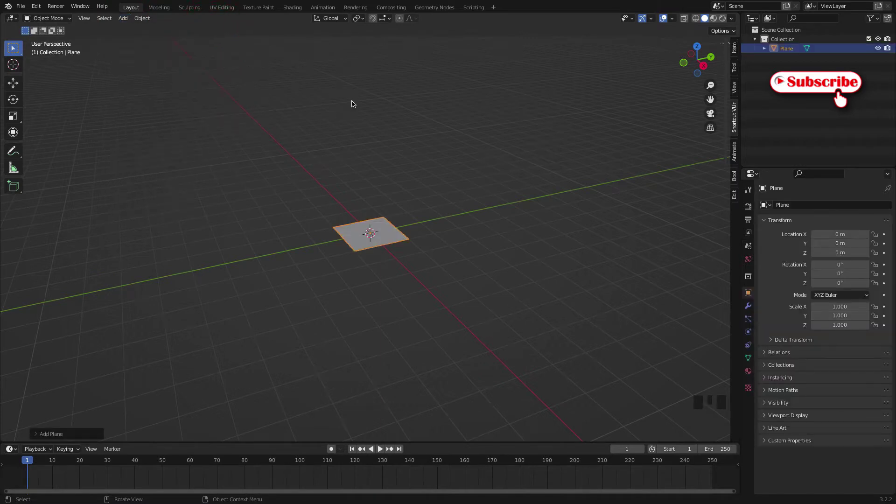
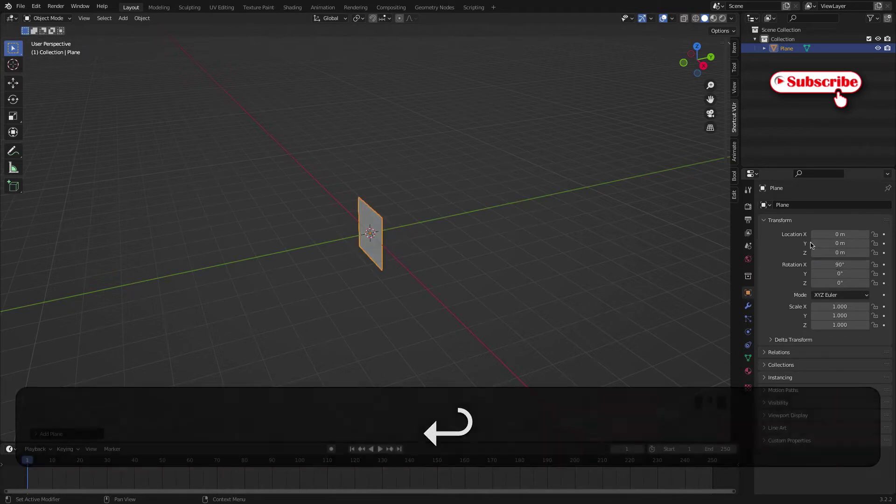
key("KP_1")
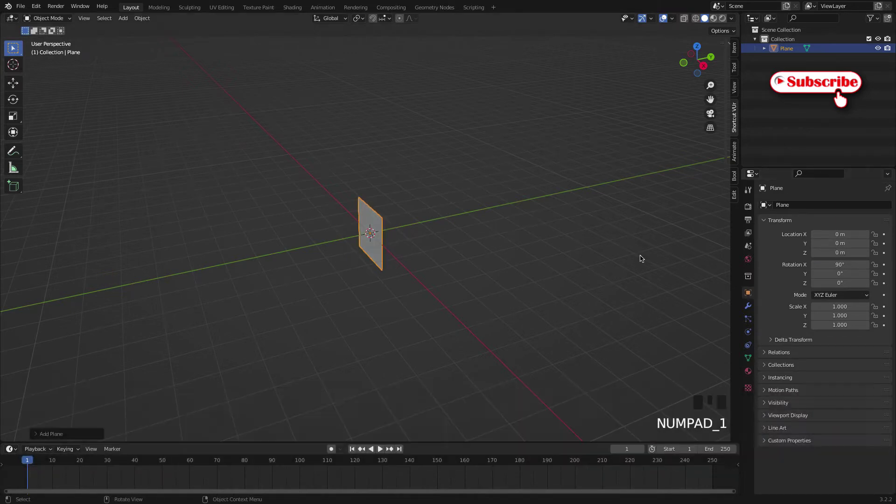
left_click(529, 247)
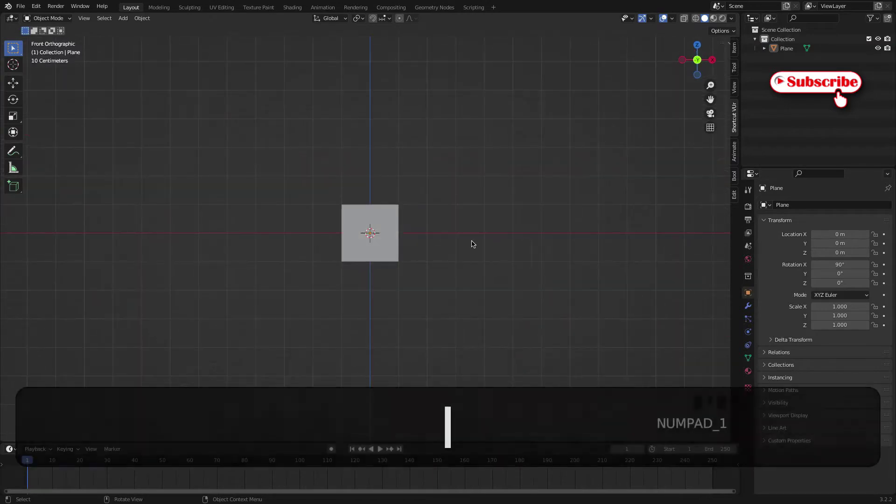
left_click(394, 214)
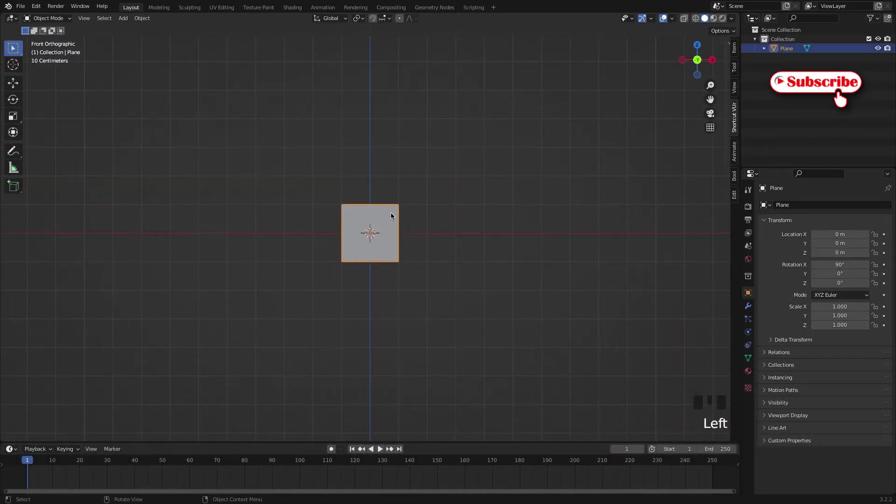
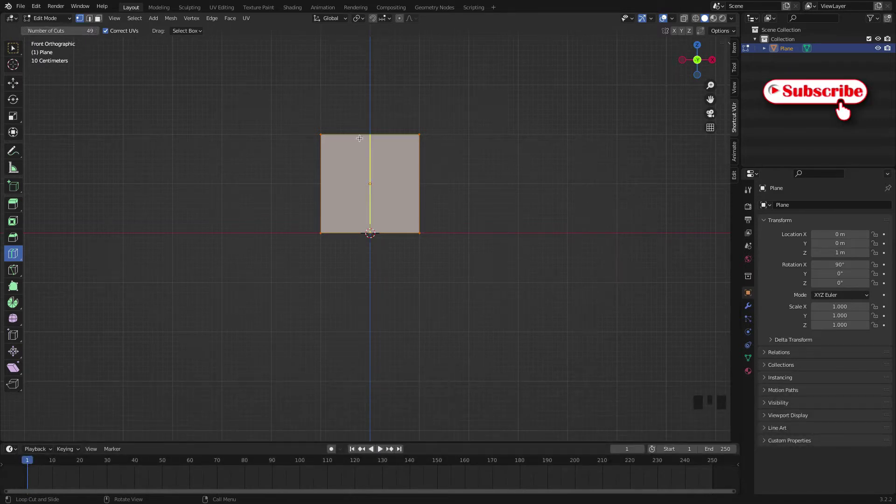
Step: Loop-cut the raised plane into thin vertical strips with 49 cuts and frame its top edge
left_click_drag(373, 146, 357, 126)
scroll("up", 3)
scroll("up", 3)
left_click_drag(351, 148, 307, 214)
scroll("down", 3)
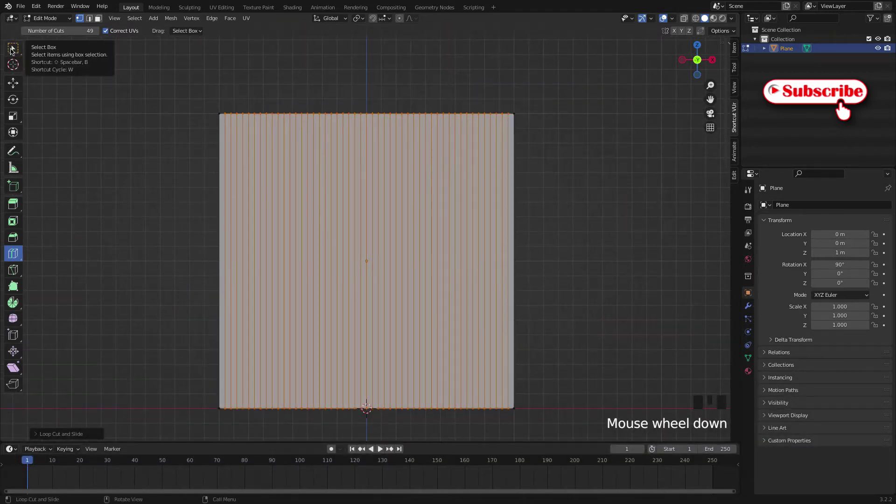
Step: Checker-deselect the top-edge vertices and lift the remaining ones on Z into pointed teeth
left_click_drag(12, 51, 182, 95)
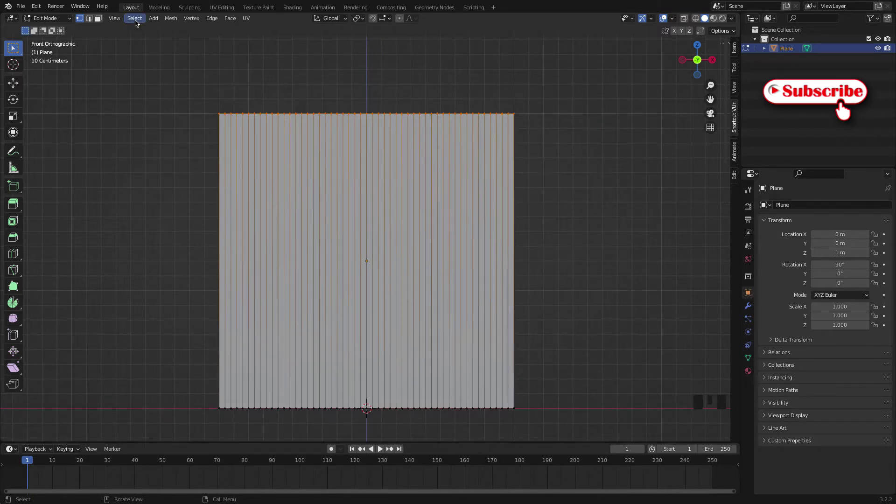
left_click_drag(137, 22, 173, 103)
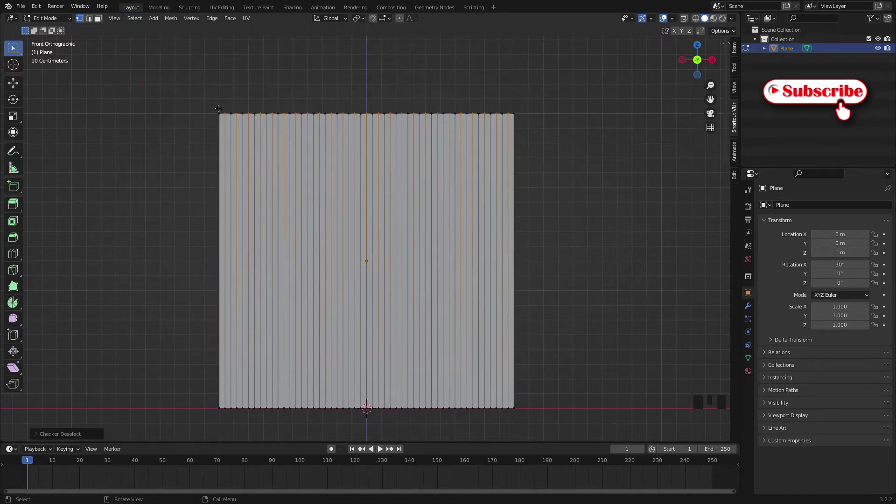
scroll("up", 3)
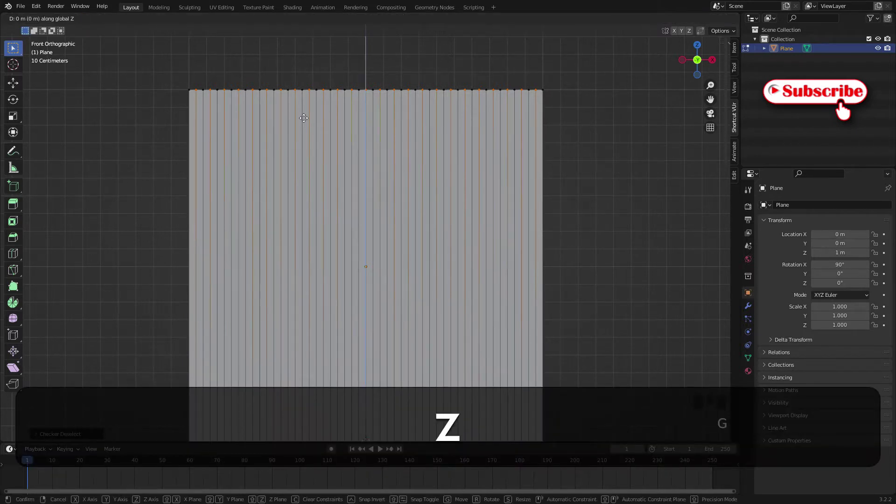
key("g")
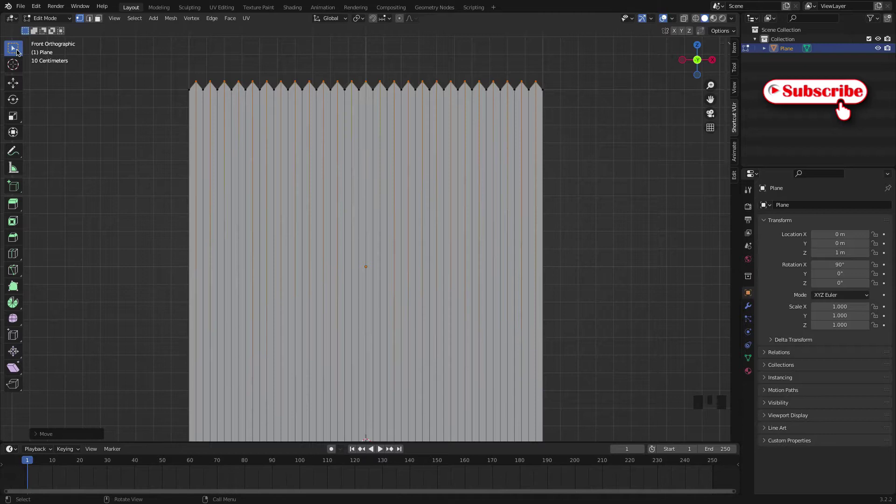
left_click(16, 52)
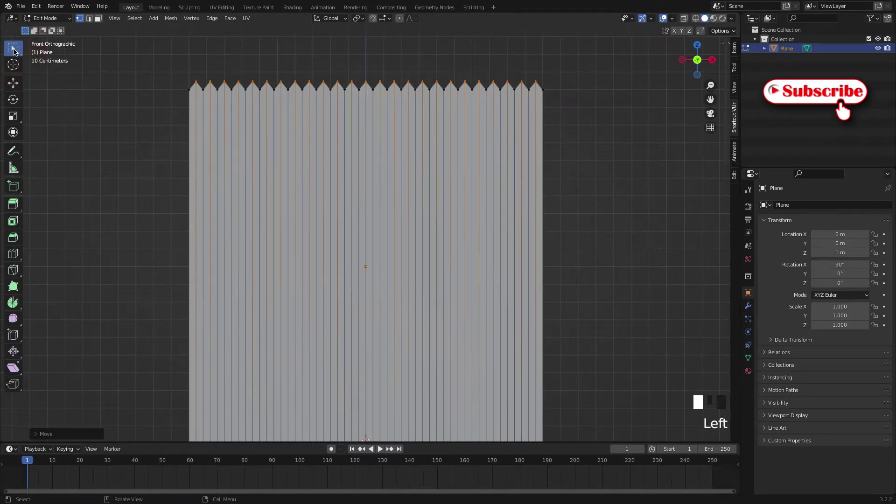
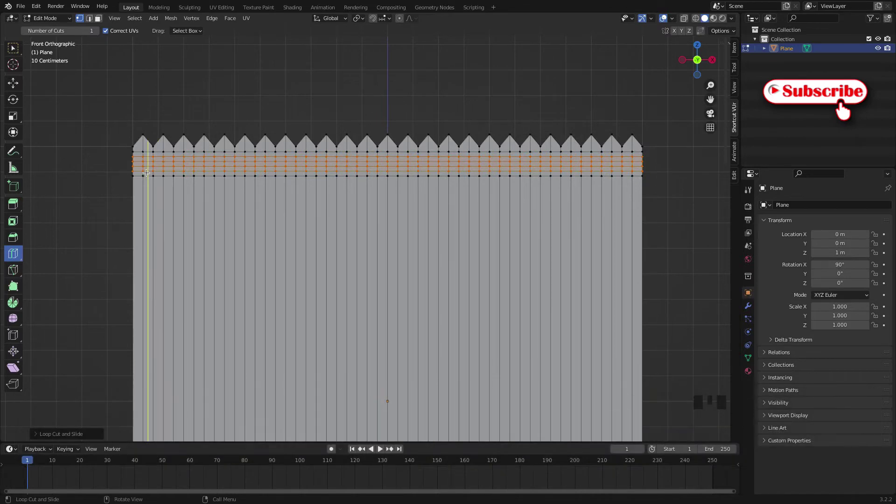
Step: Insert horizontal edge loops in a narrow band just below the zigzag top
scroll("up", 3)
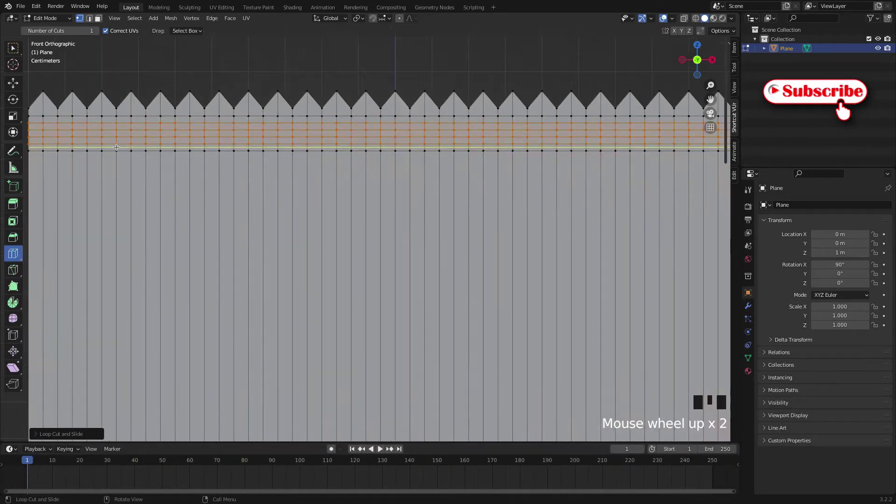
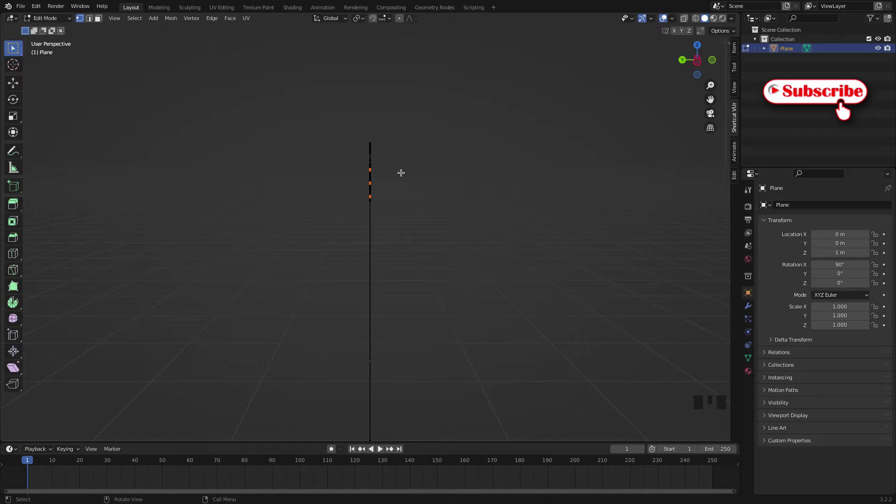
Step: Move alternate rows under the zigzag out along their normal to ridge the seal
key("g")
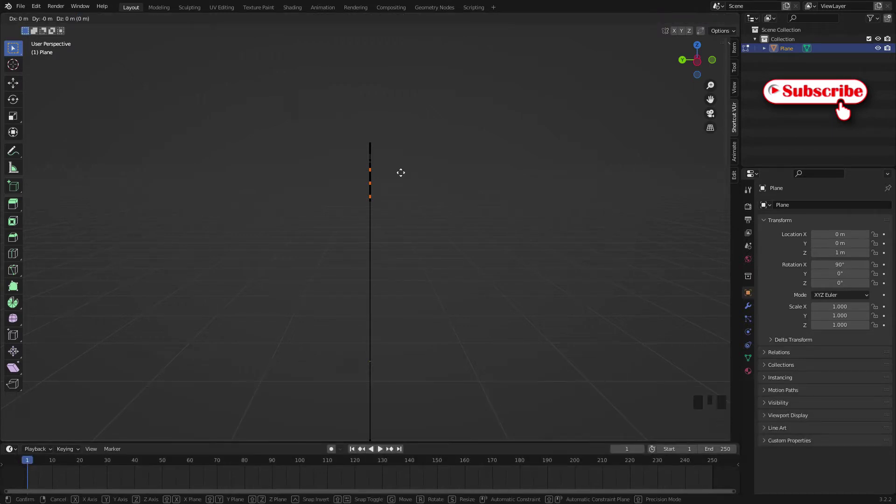
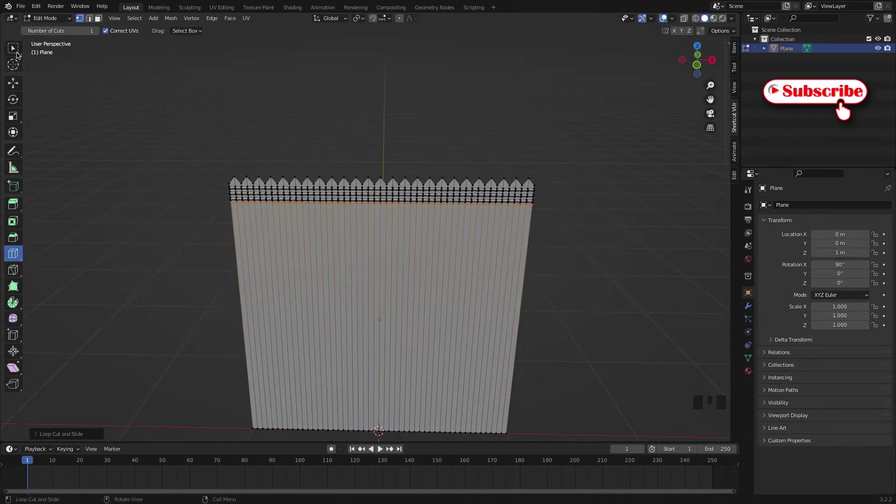
left_click_drag(14, 49, 202, 146)
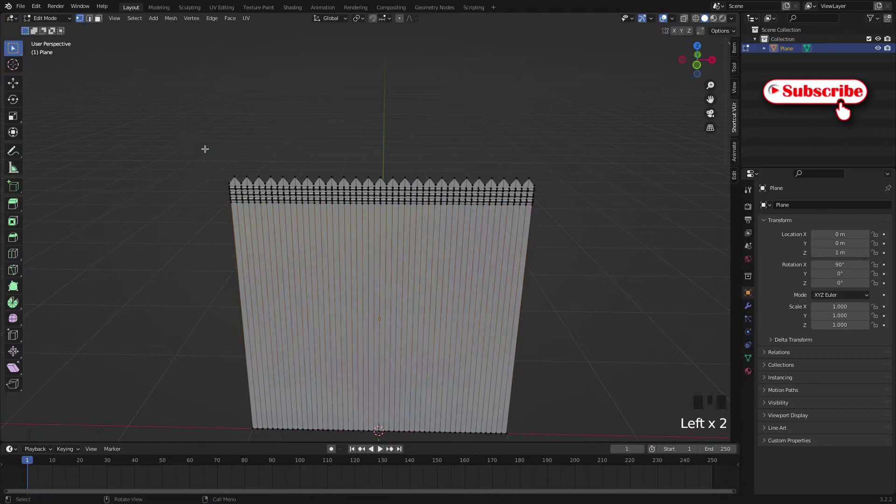
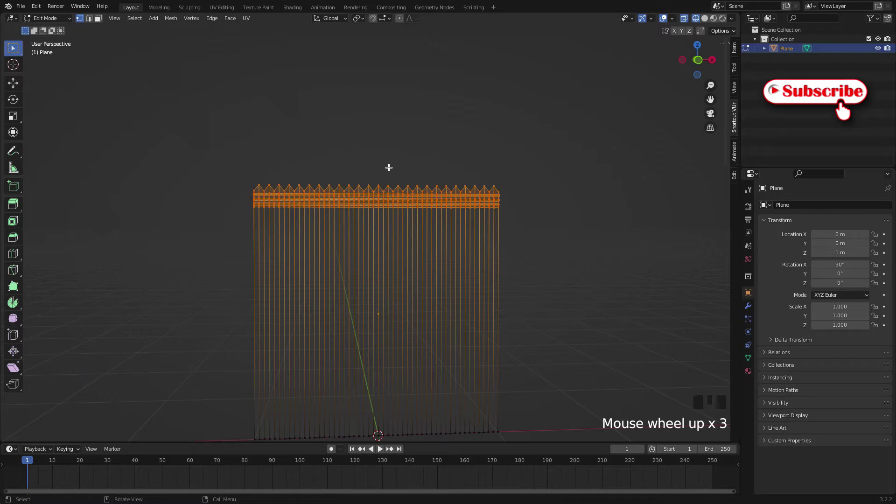
Step: Lift the whole mesh further up along Z in two moves
key("g")
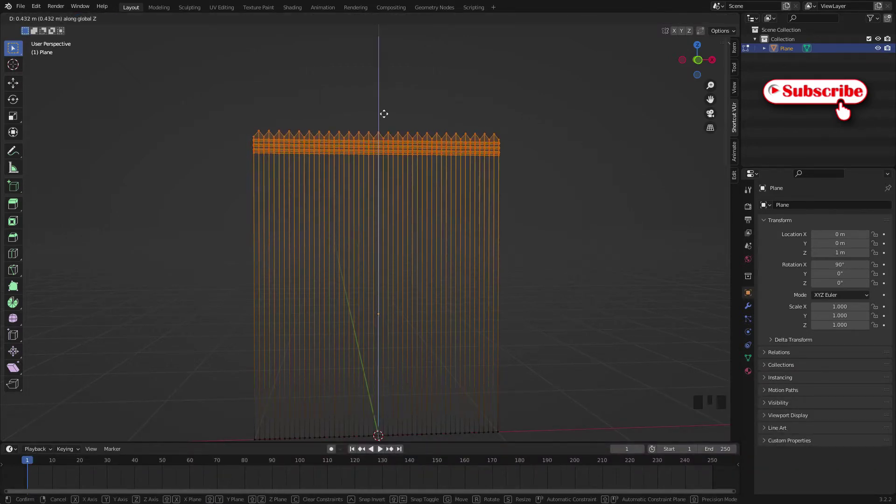
scroll("down", 3)
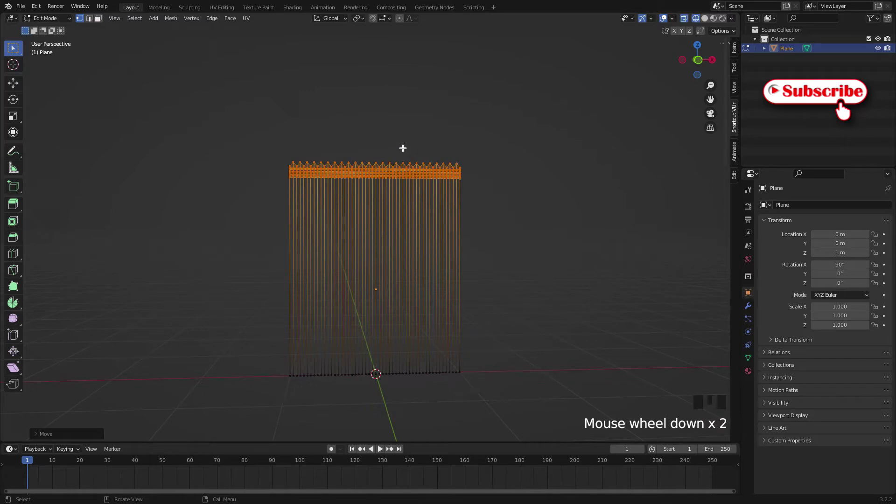
key("g")
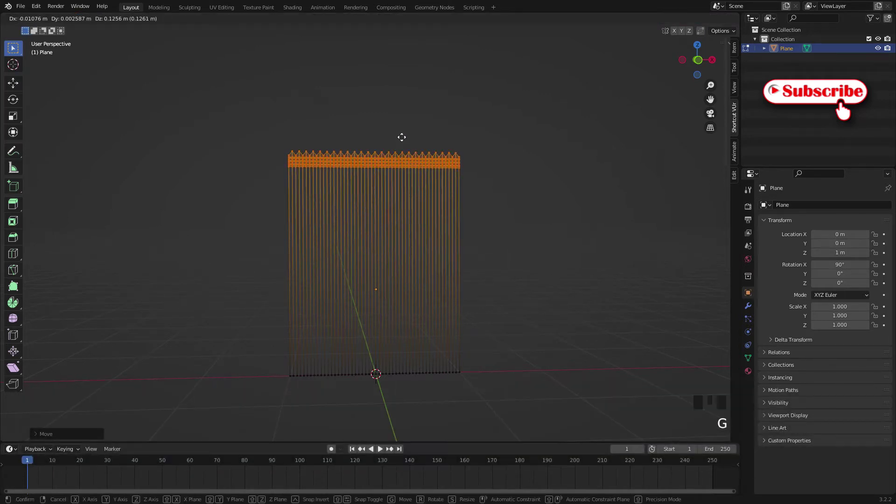
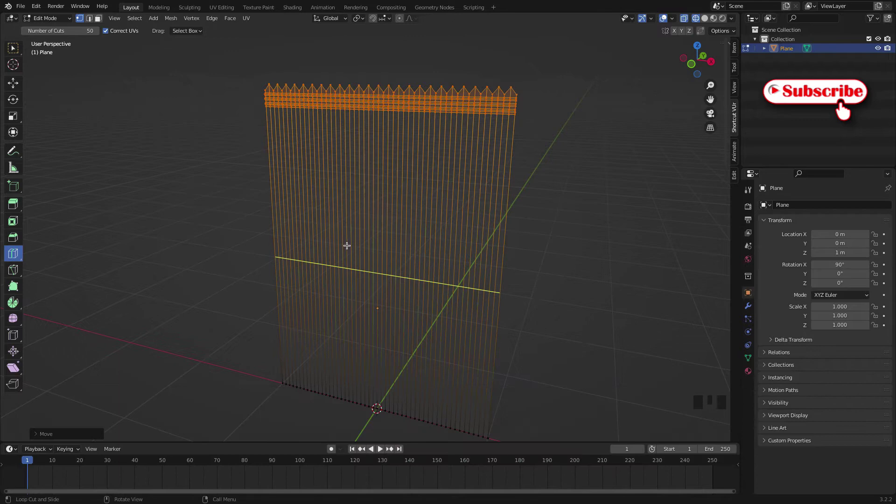
Step: Loop-cut 50 horizontal cuts across the strip to form a dense square grid
left_click_drag(350, 252, 257, 150)
left_click_drag(258, 150, 391, 155)
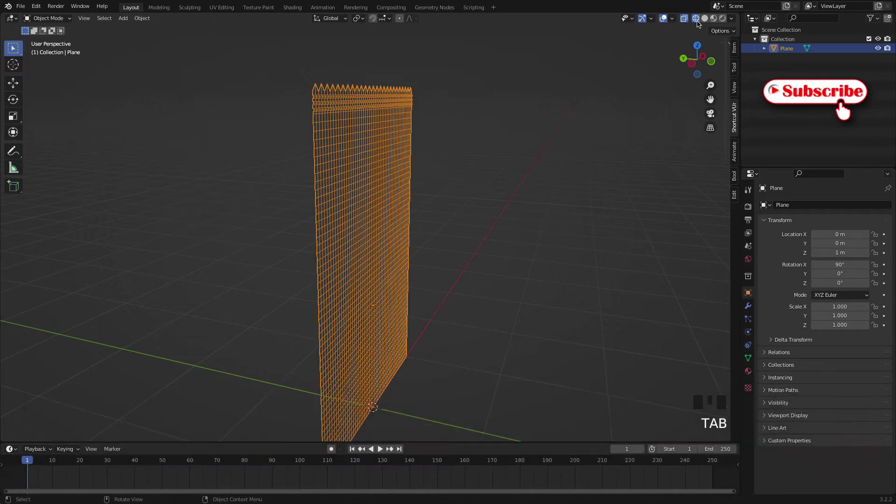
left_click(705, 22)
left_click_drag(385, 103, 709, 22)
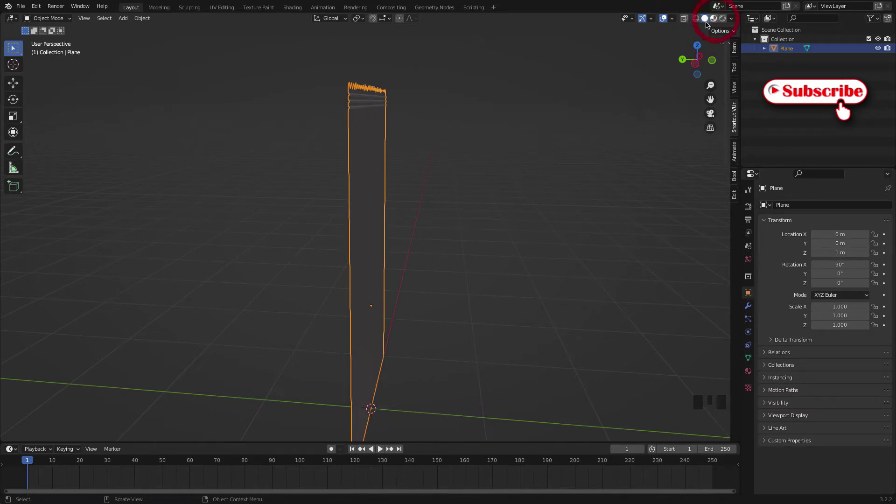
left_click(379, 105)
left_click_drag(369, 102, 332, 109)
scroll("up", 3)
scroll("down", 3)
left_click_drag(317, 133, 361, 132)
scroll("down", 3)
left_click_drag(366, 170, 360, 98)
scroll("down", 3)
left_click_drag(382, 250, 359, 399)
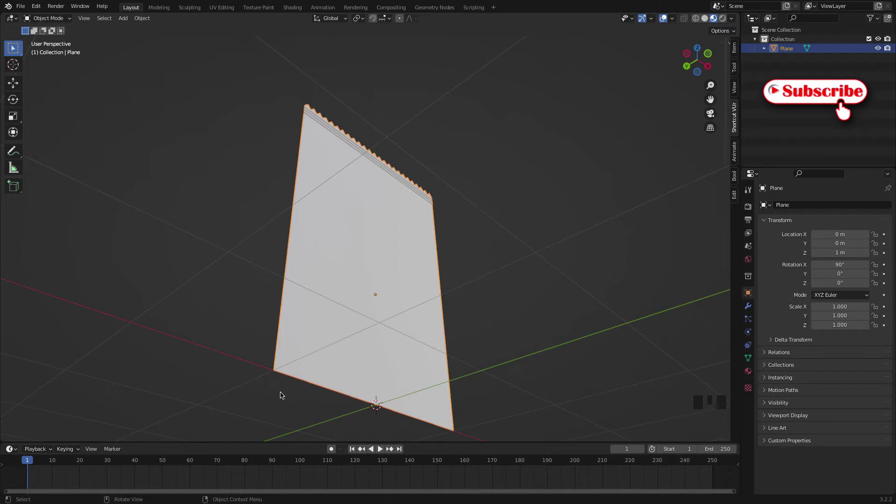
scroll("down", 3)
left_click_drag(370, 175, 335, 340)
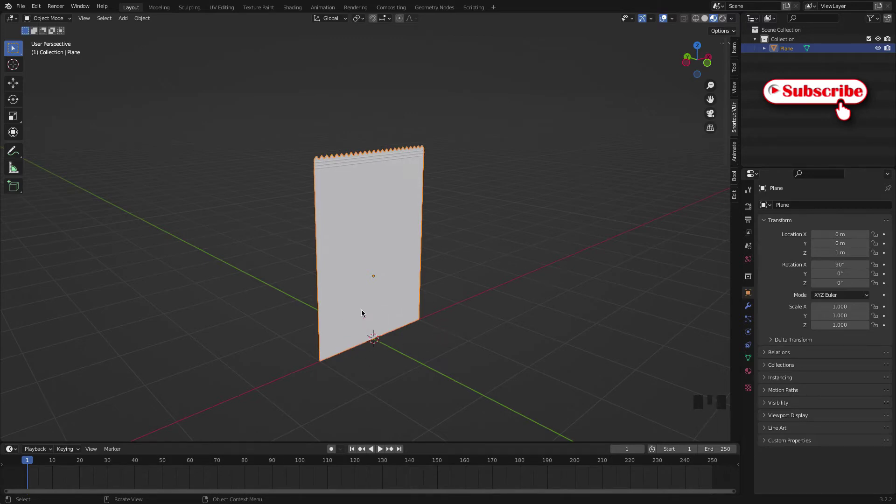
left_click_drag(337, 195, 341, 220)
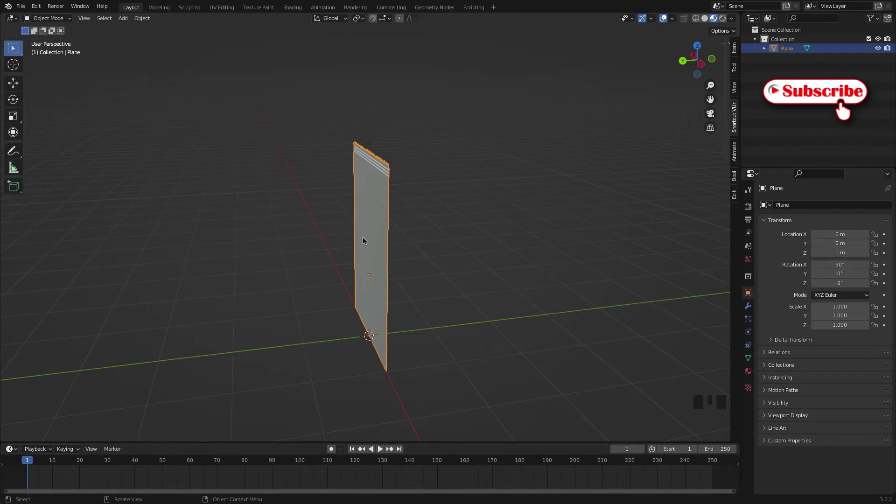
left_click(374, 181)
left_click_drag(410, 184, 340, 188)
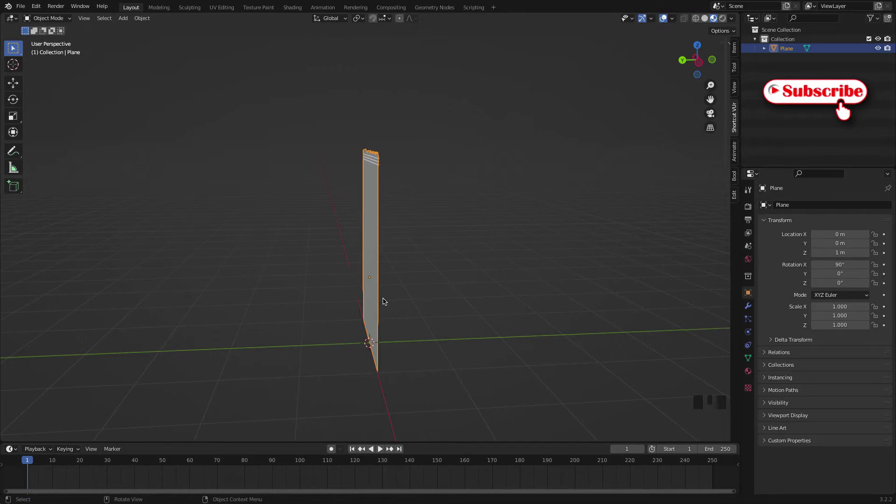
Step: Enter Edit Mode on the bag plane, select all vertices and view the mesh edge-on
left_click_drag(384, 295, 383, 295)
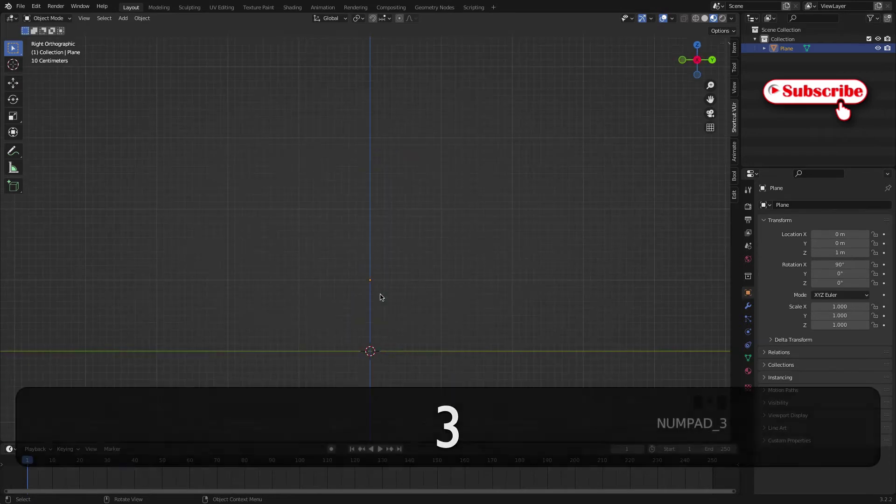
left_click(387, 304)
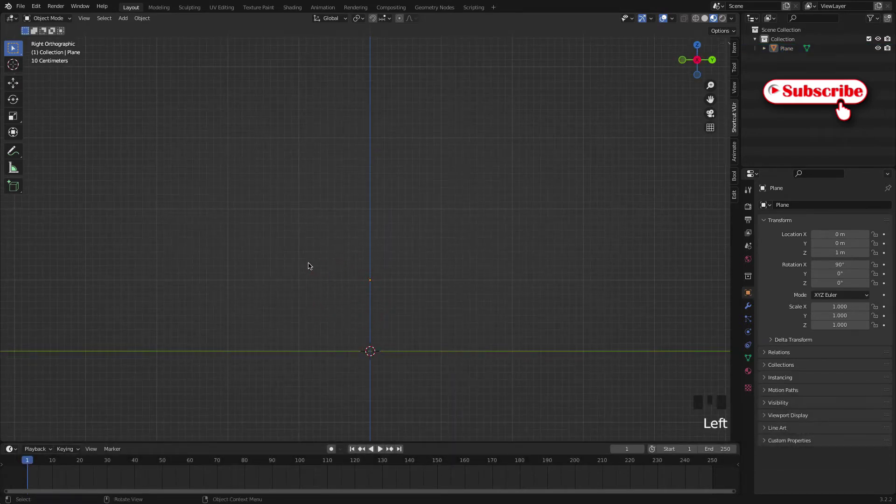
key("Tab")
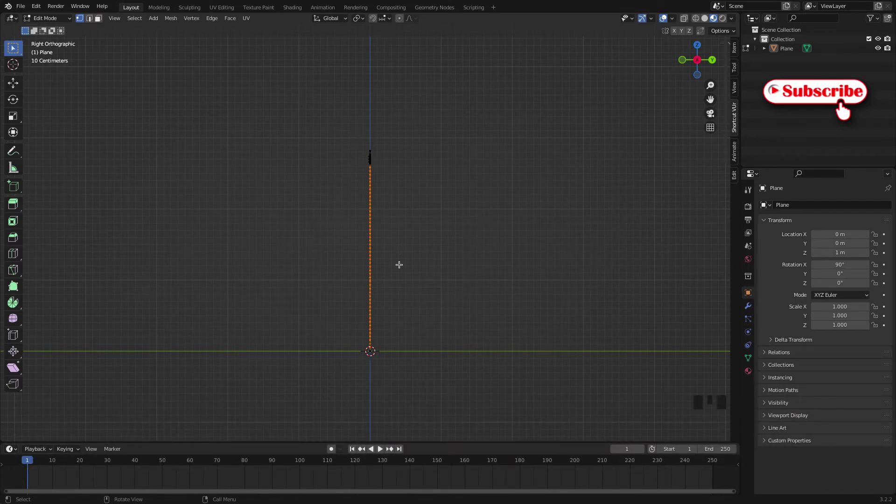
left_click_drag(346, 186, 383, 167)
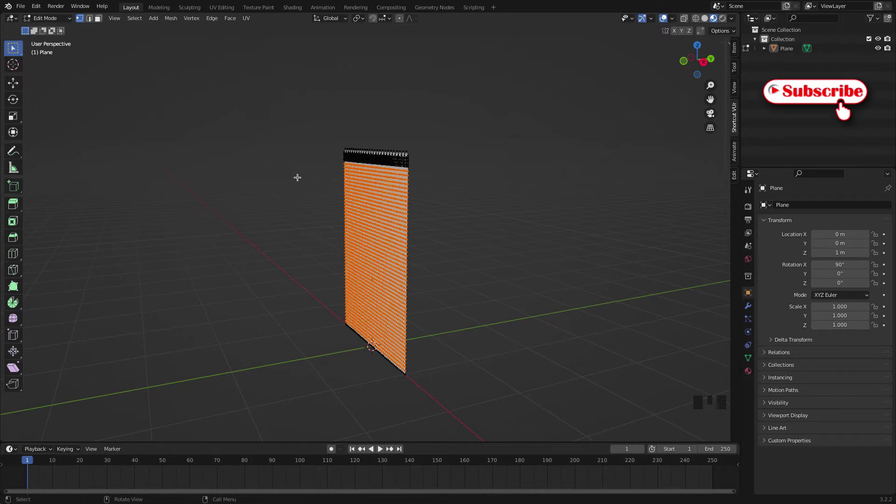
key("a")
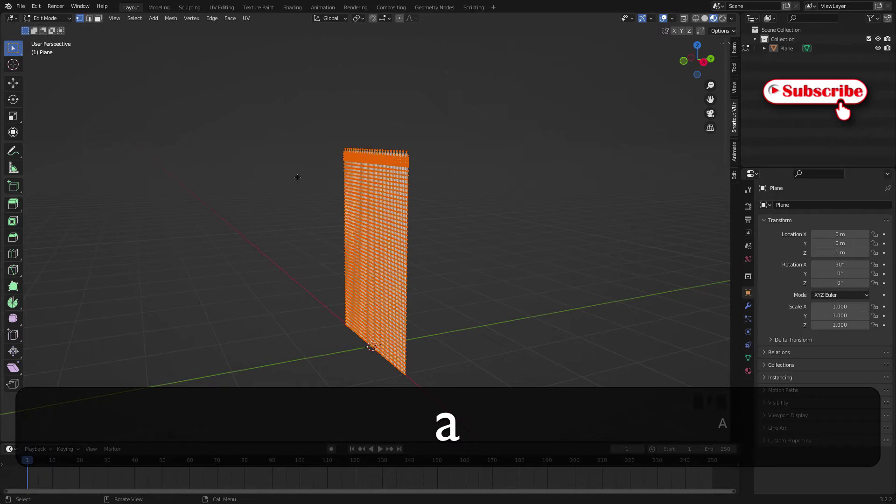
left_click_drag(419, 358, 392, 343)
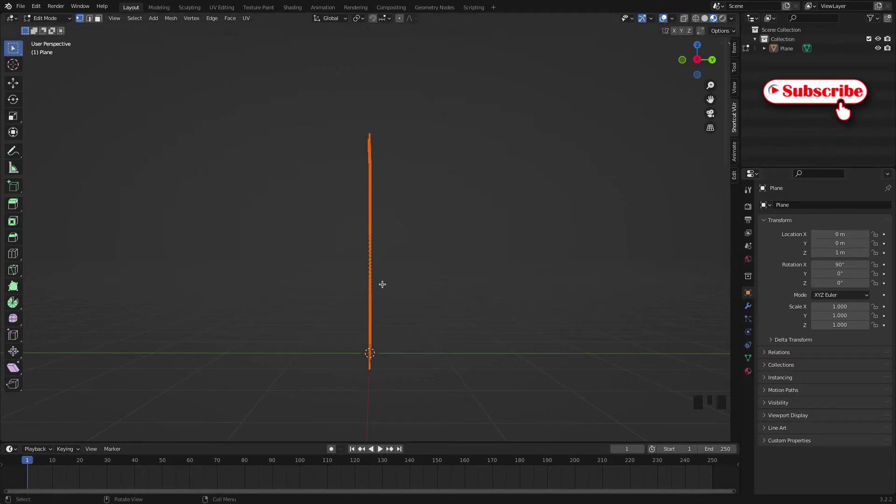
Step: In Right Orthographic view, move the whole mesh about -0.001 m along global Y
key("KP_3")
key("KP_3")
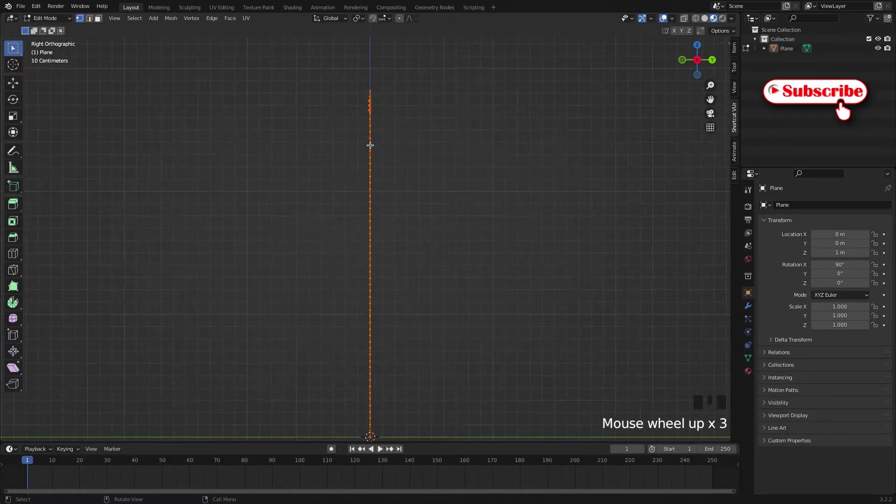
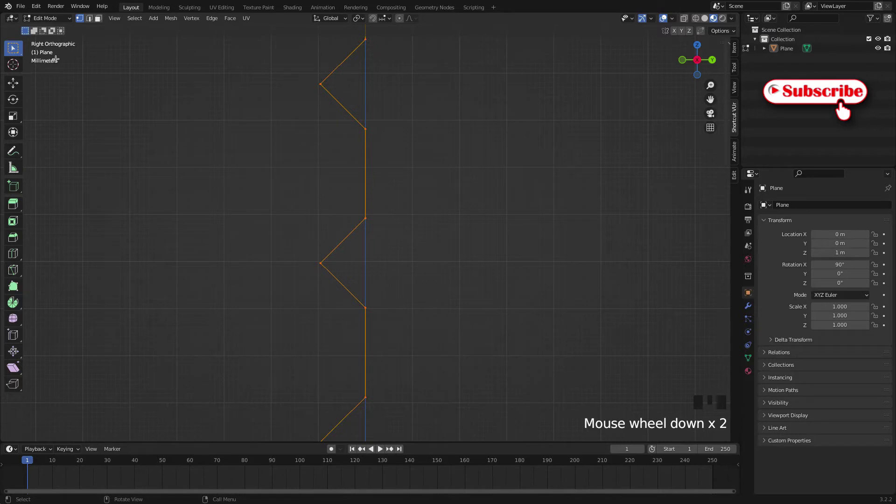
scroll("up", 3)
scroll("up", 3)
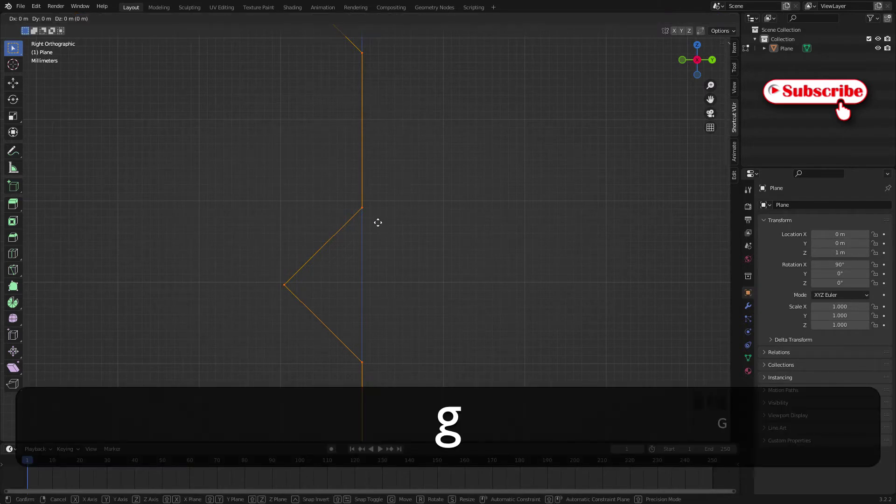
key("g")
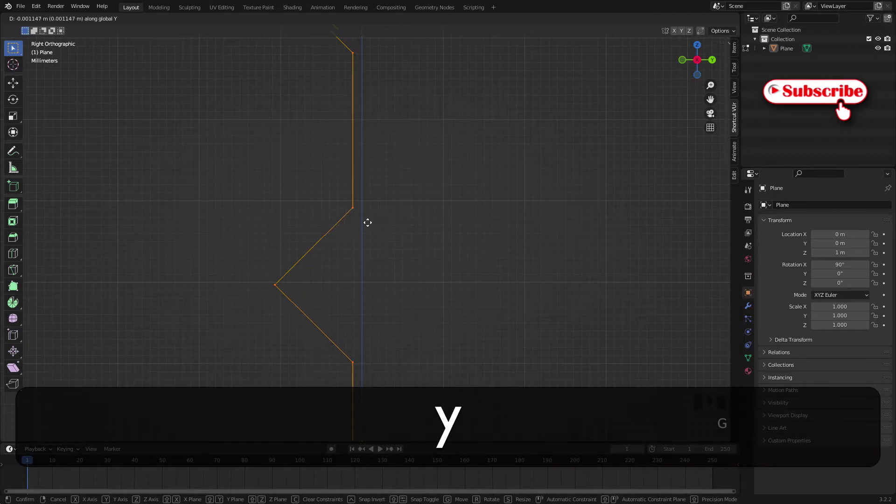
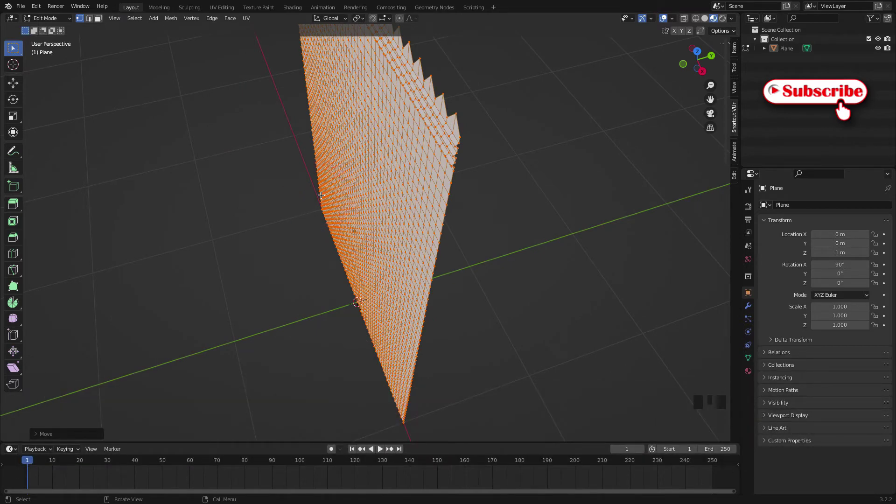
left_click_drag(413, 225, 398, 176)
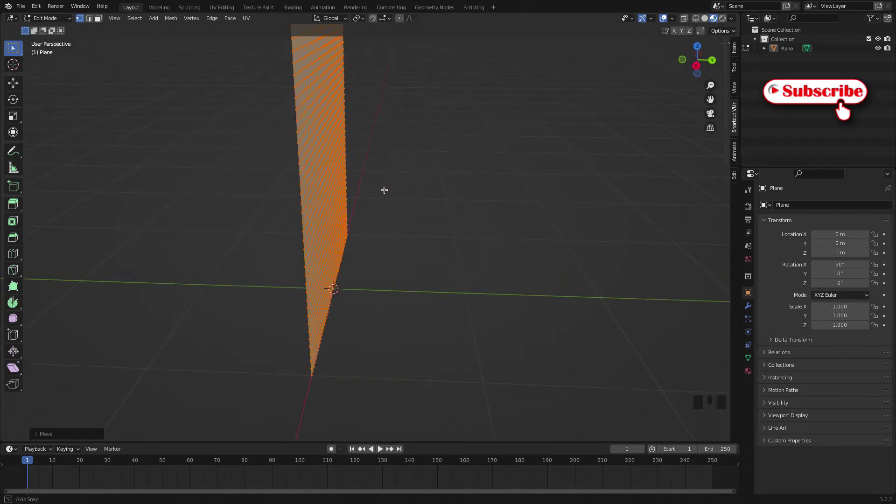
scroll("down", 3)
left_click_drag(331, 192, 340, 218)
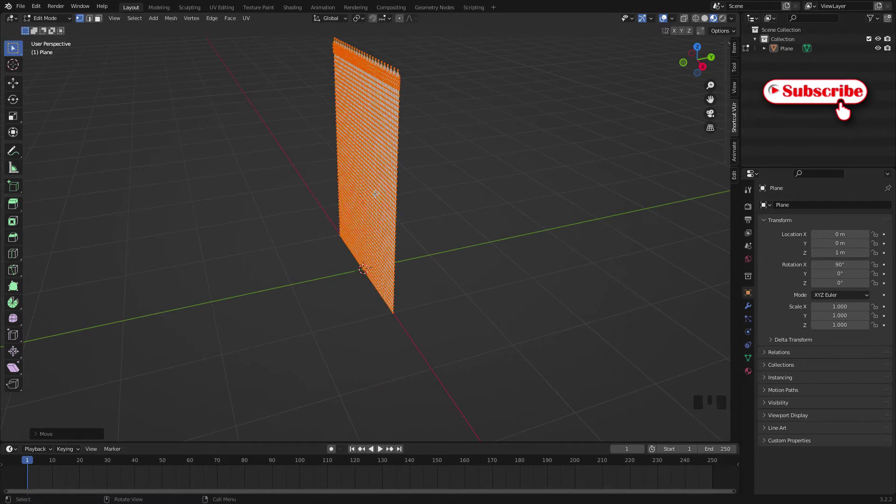
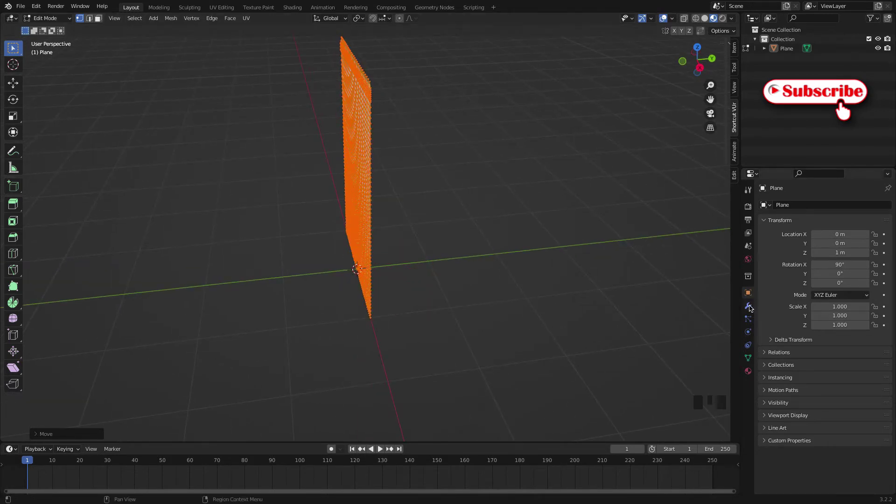
Step: Add a Mirror modifier set to the Y axis only, creating the bag's matching lower half
left_click(751, 307)
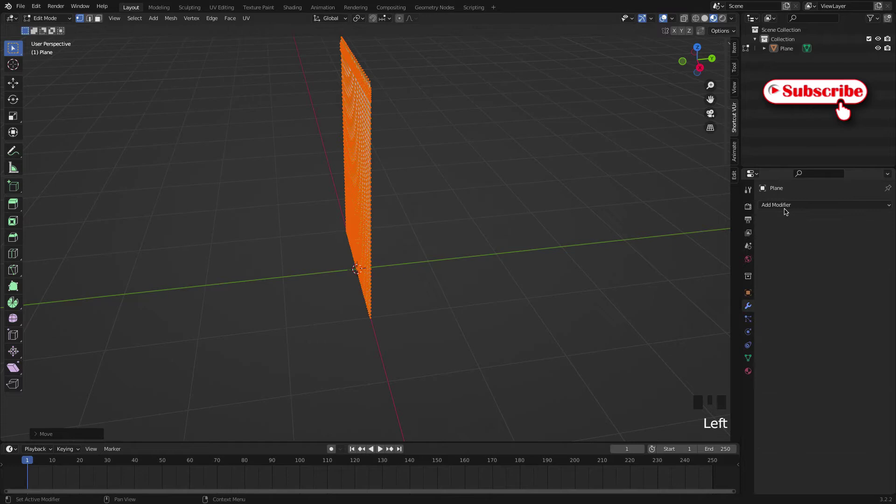
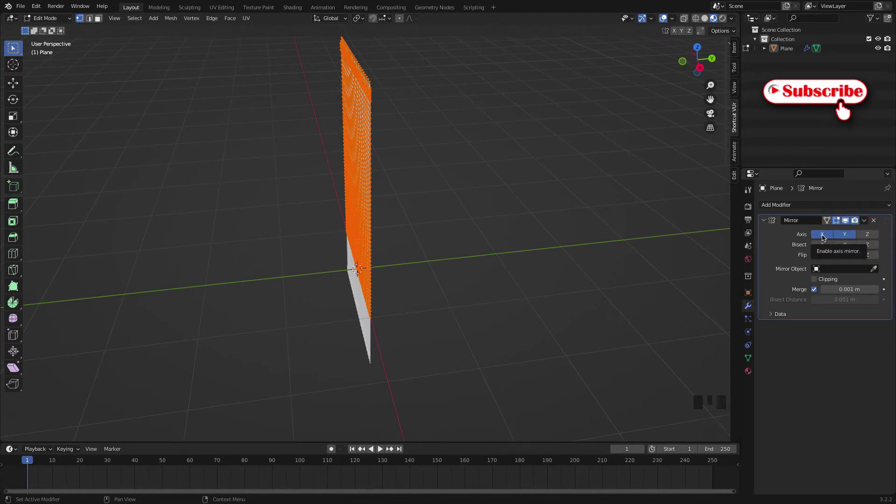
left_click(824, 237)
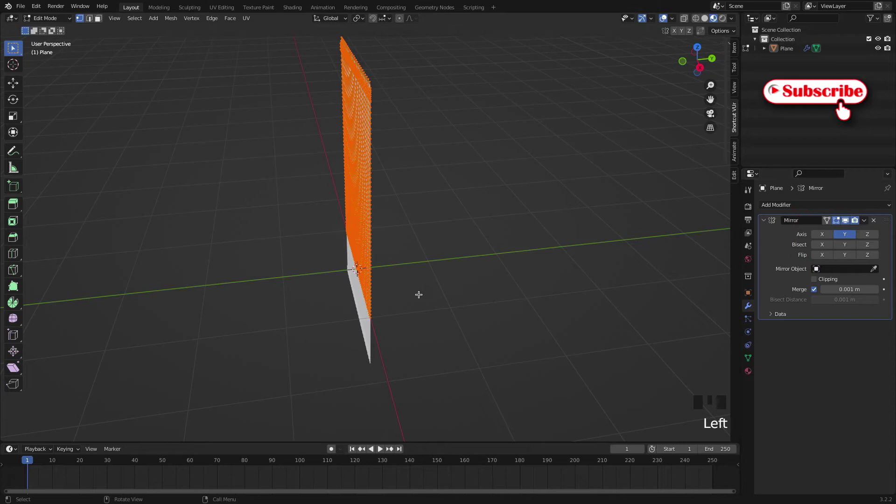
left_click_drag(421, 293, 446, 263)
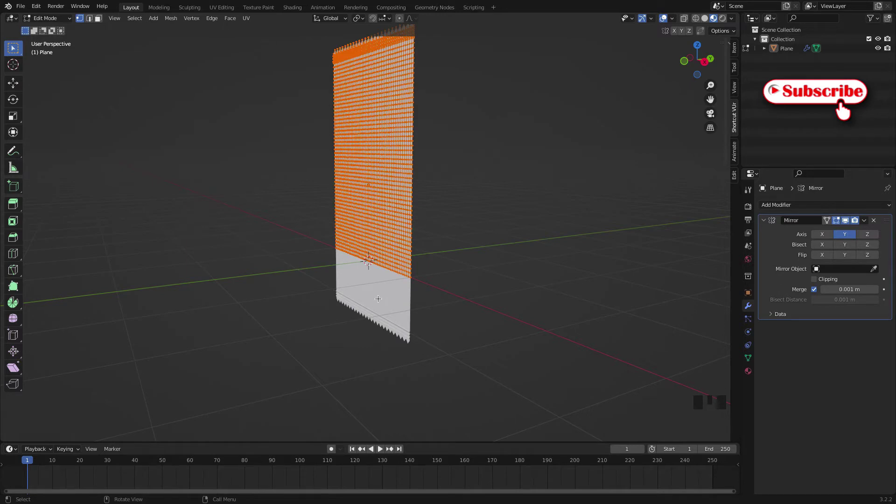
Step: Return to Object Mode and apply the bag object's rotation to its mesh
key("Tab")
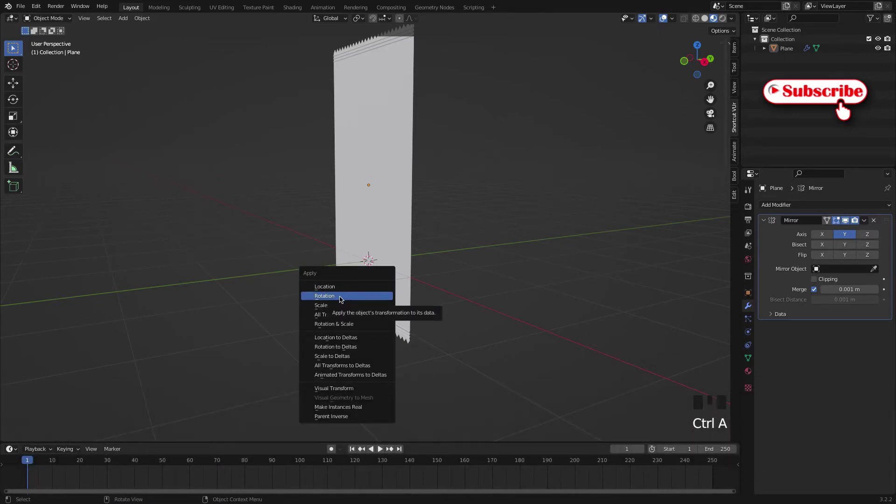
left_click(383, 281)
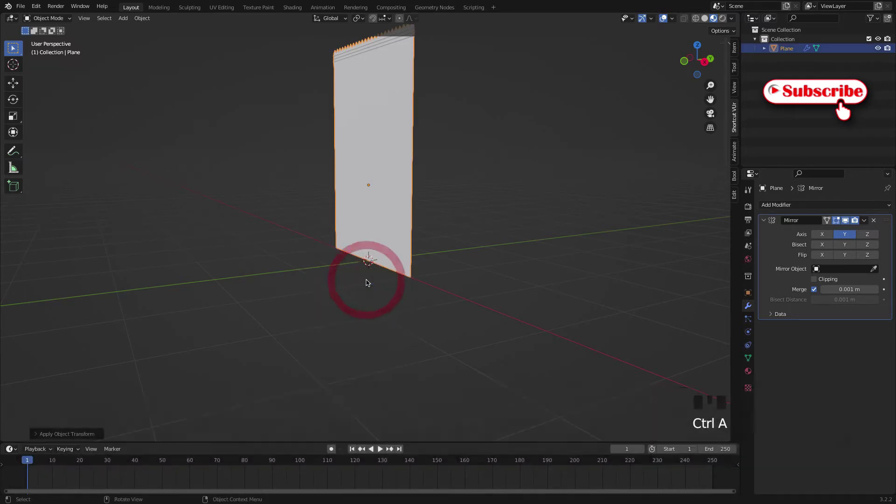
Step: Orbit and zoom around the mirrored bag to inspect the seam and crimped edge side-on
scroll("down", 3)
left_click_drag(433, 235, 359, 137)
scroll("up", 3)
scroll("up", 3)
left_click_drag(390, 172, 301, 150)
scroll("up", 3)
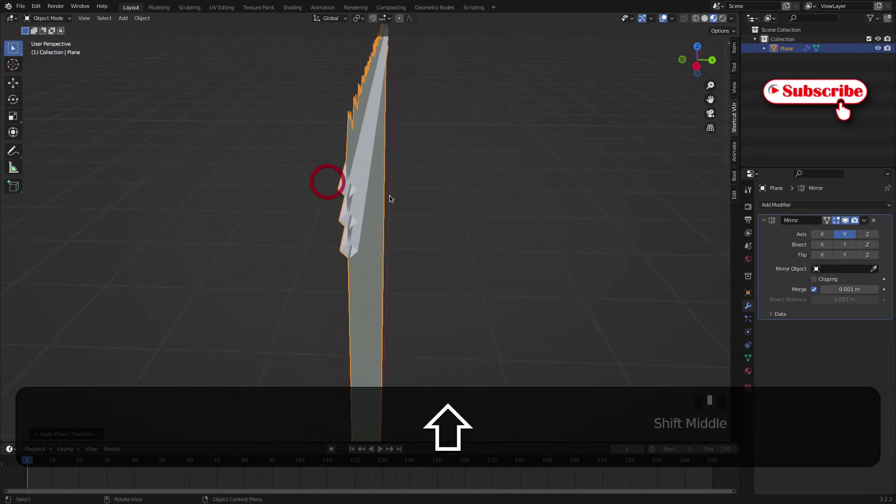
left_click_drag(379, 184, 376, 193)
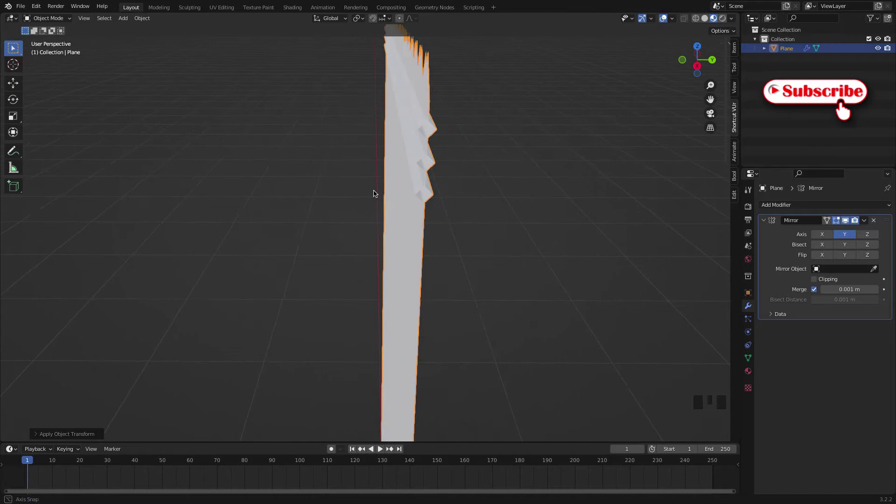
scroll("up", 3)
scroll("down", 3)
Step: Inspect the bag's face and upper crimp folds, then select the crinkled plane object
left_click_drag(409, 150, 551, 88)
scroll("up", 3)
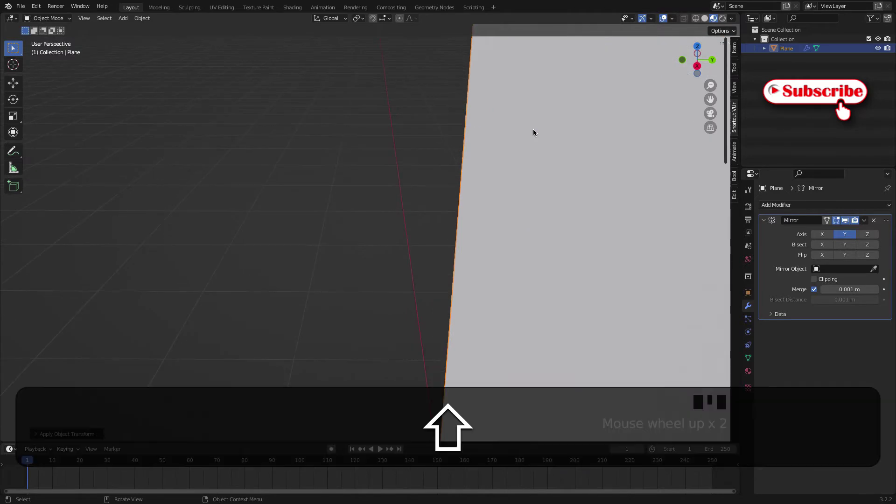
left_click_drag(548, 132, 373, 215)
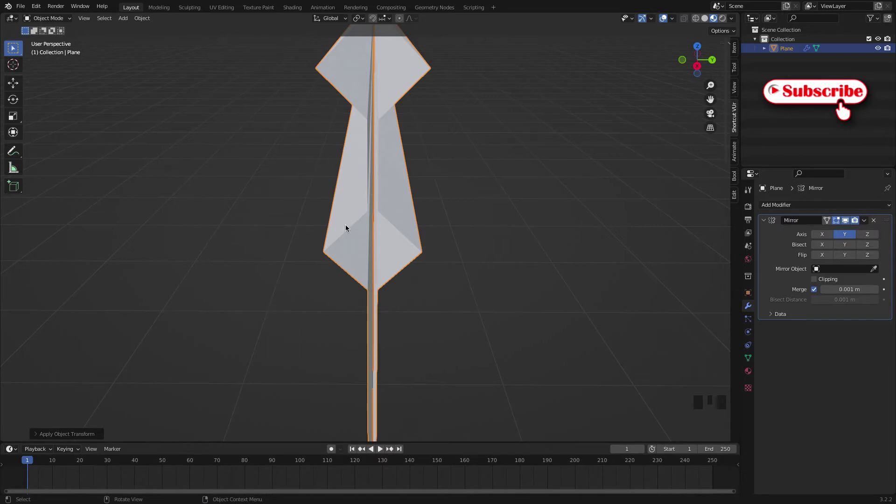
scroll("down", 3)
left_click_drag(384, 175, 407, 229)
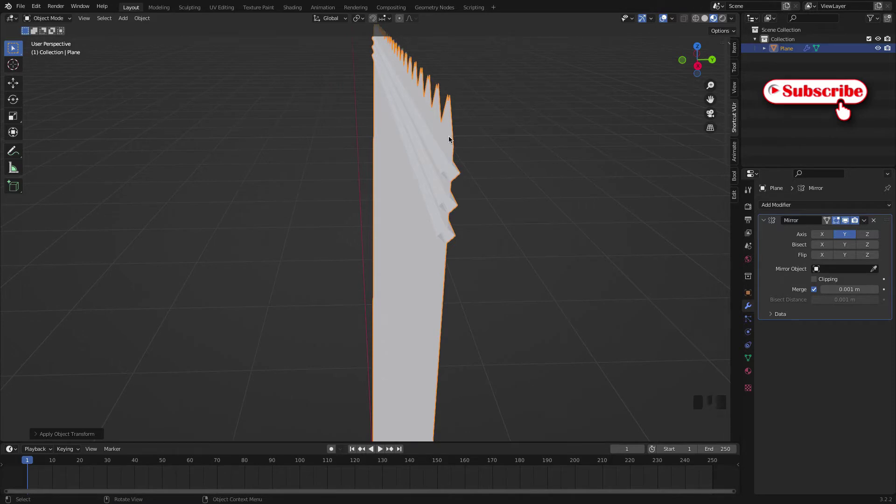
left_click_drag(459, 181, 460, 177)
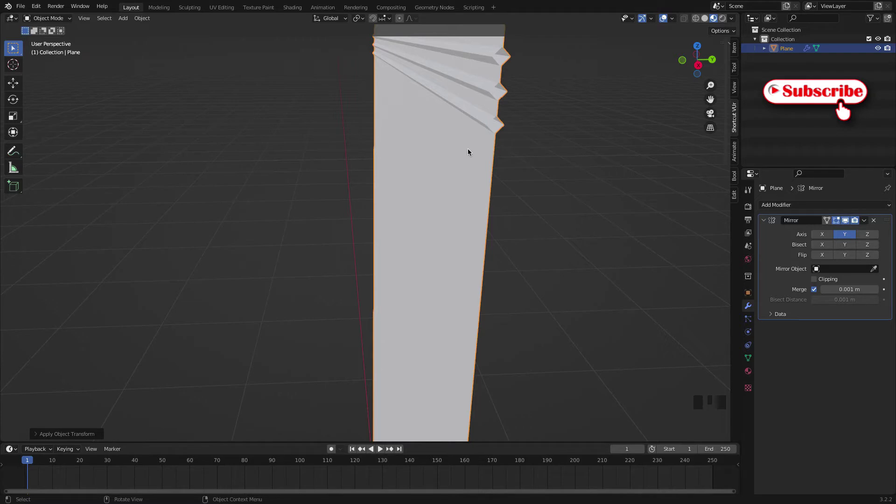
left_click(470, 151)
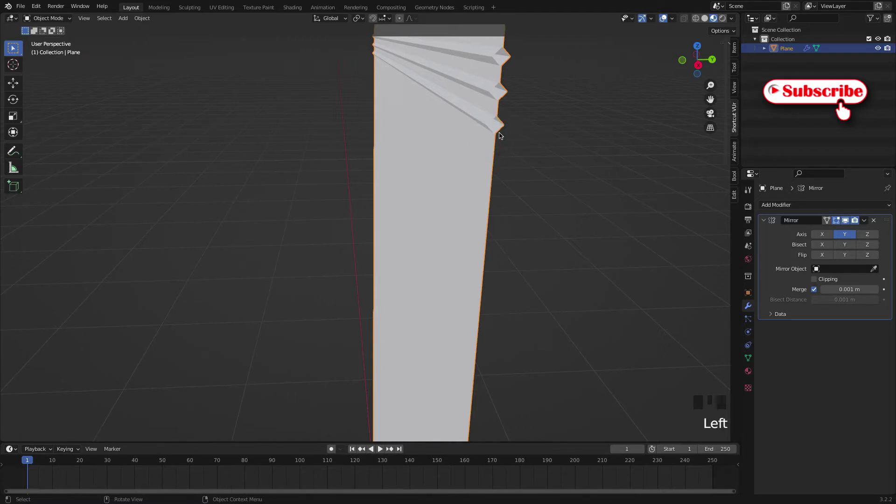
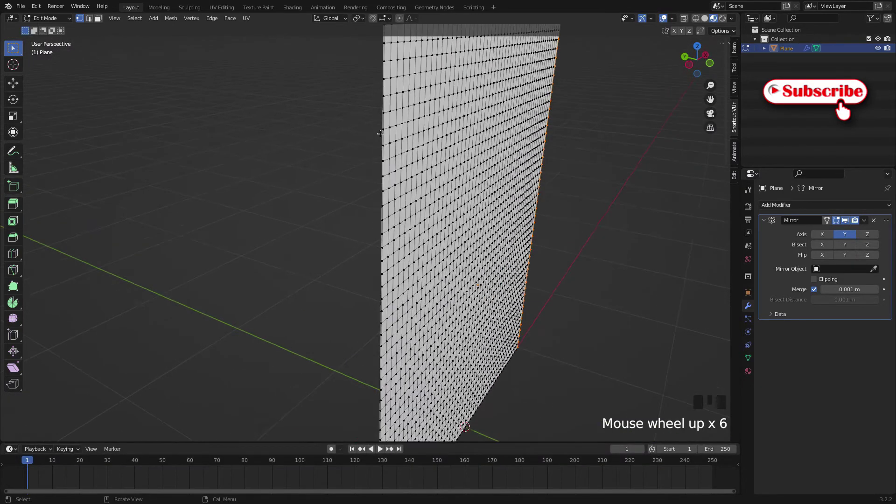
Step: Enable Clipping on the Mirror modifier and move the jagged seam vertices along Y
scroll("up", 3)
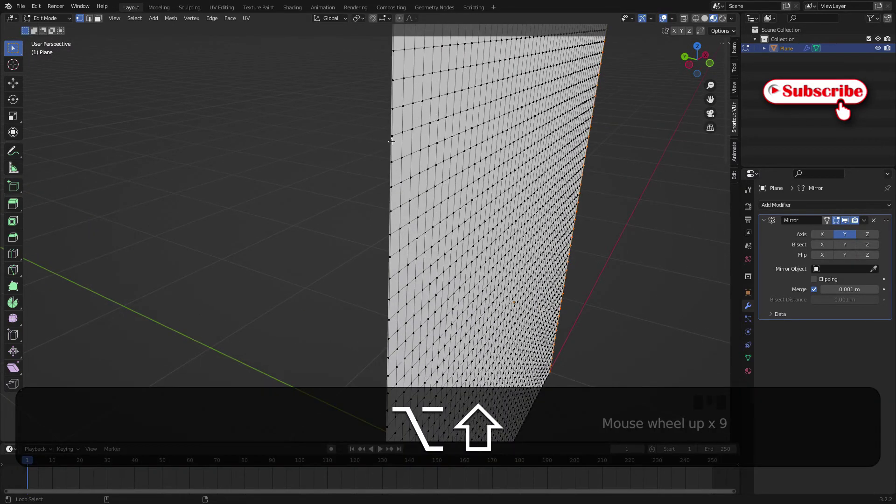
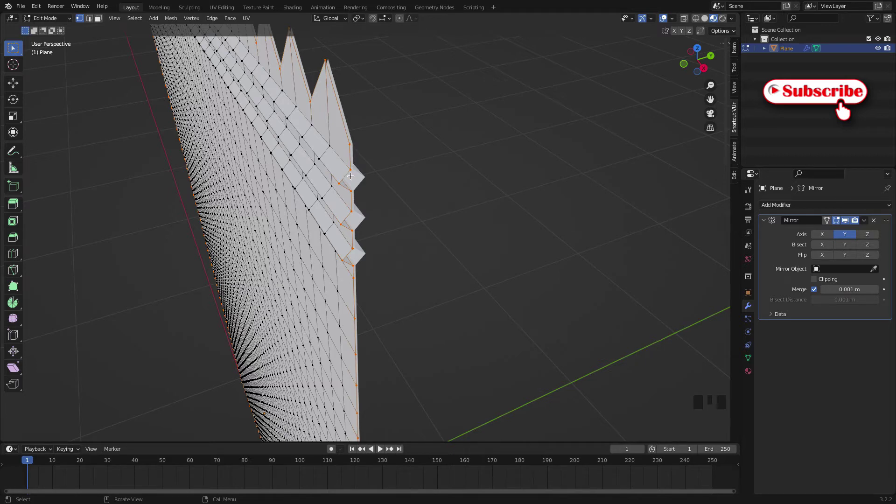
key("e")
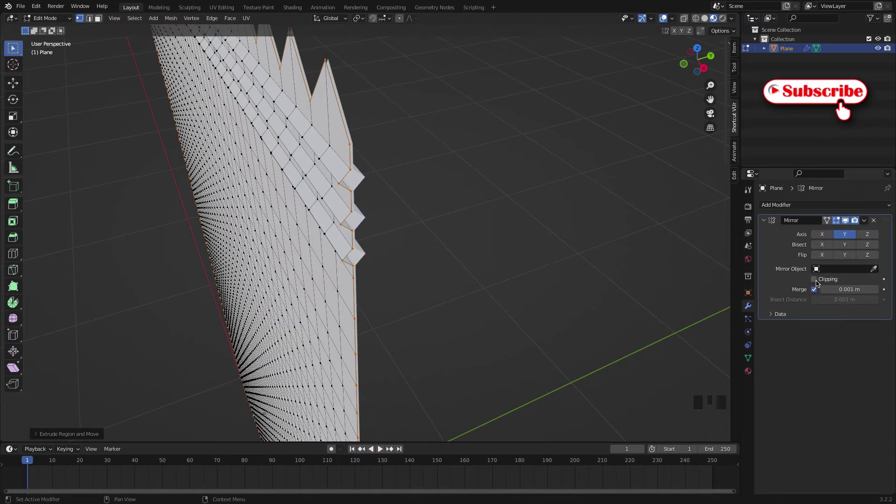
left_click(816, 281)
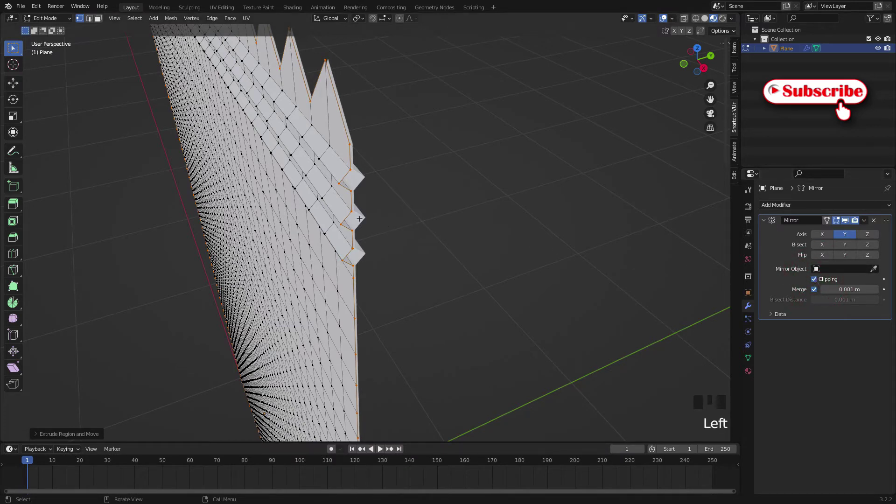
key("e")
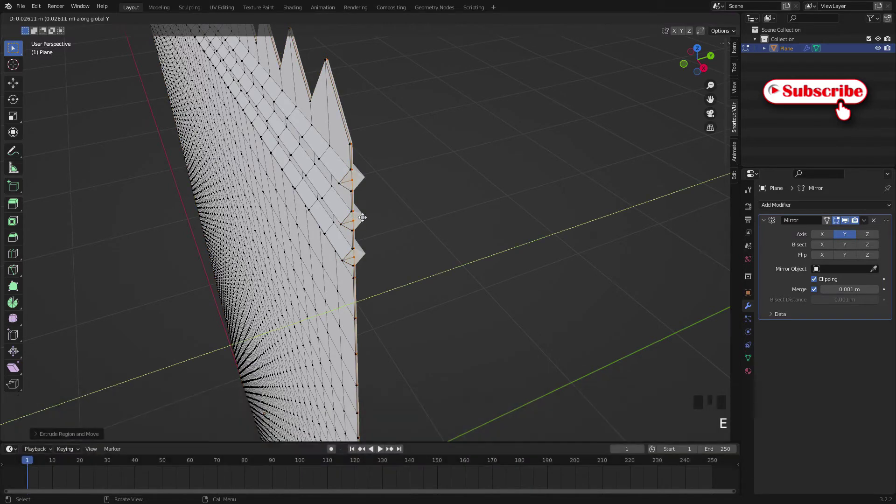
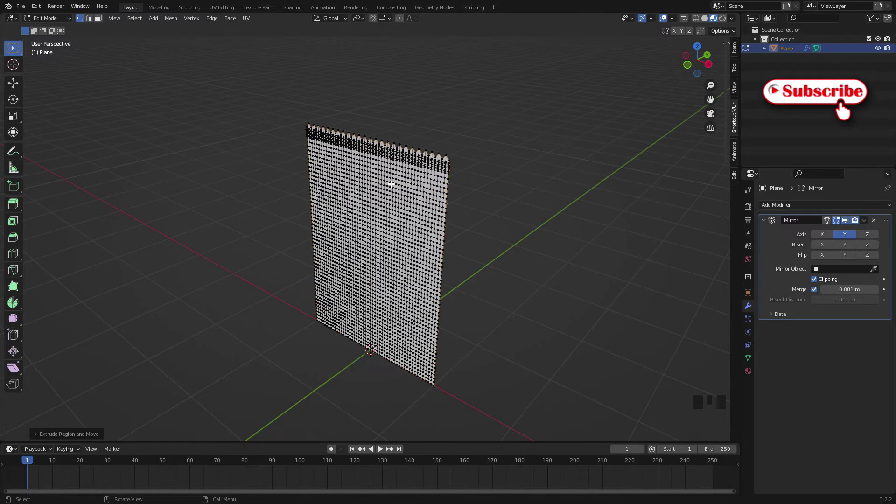
scroll("up", 3)
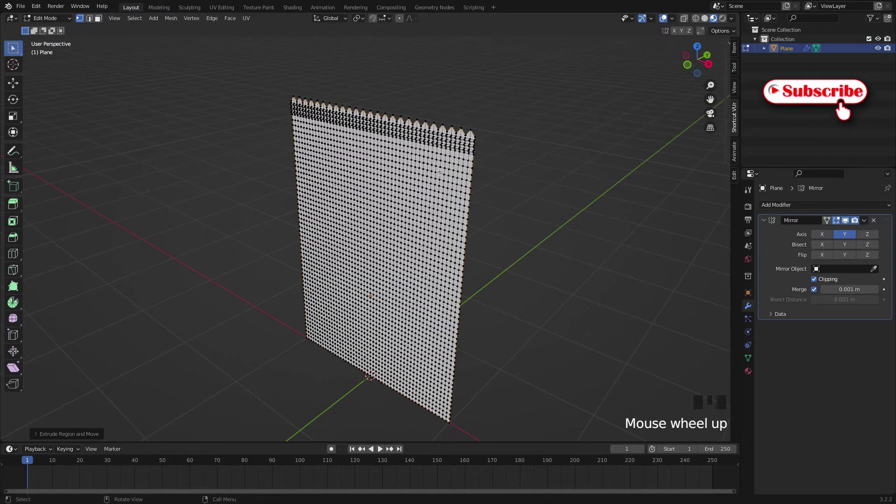
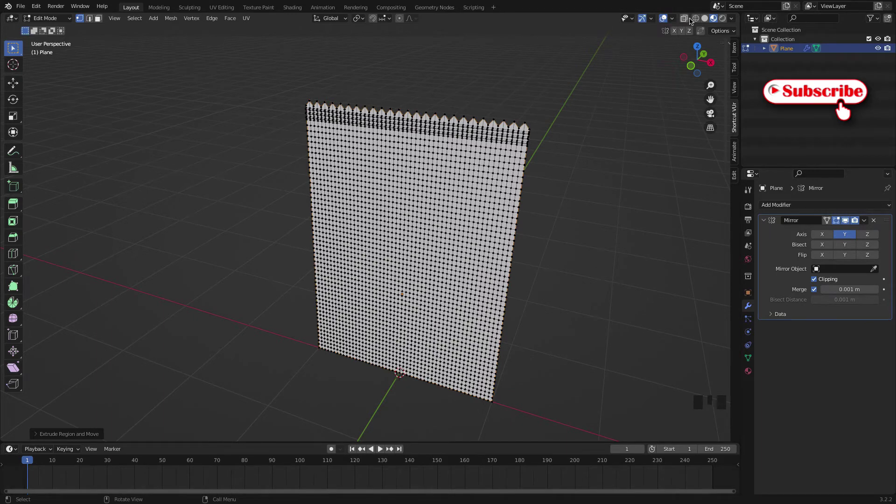
Step: Show the plane as wireframe and frame its top edge in front view
left_click(695, 18)
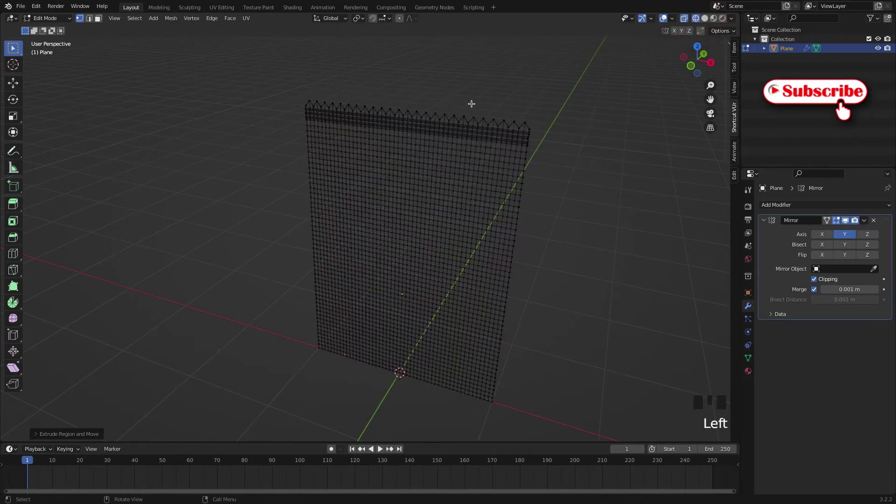
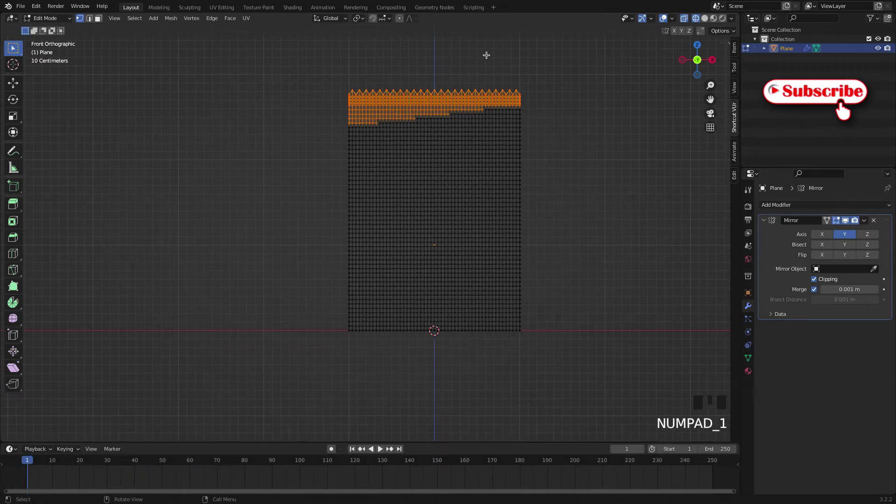
scroll("up", 3)
left_click_drag(481, 96, 453, 124)
scroll("up", 3)
Step: Box-select the whole crinkled top band of vertices, leaving the grid below unselected
left_click_drag(448, 113, 254, 108)
left_click(255, 109)
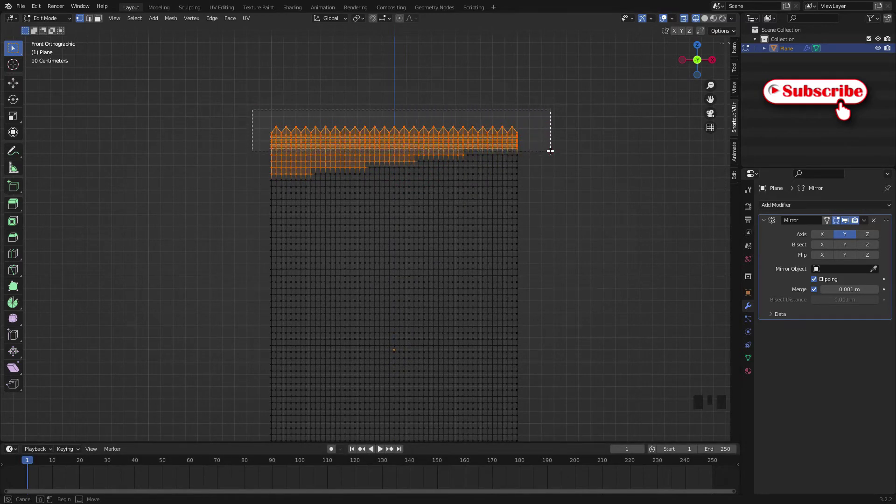
scroll("up", 3)
scroll("up", 3)
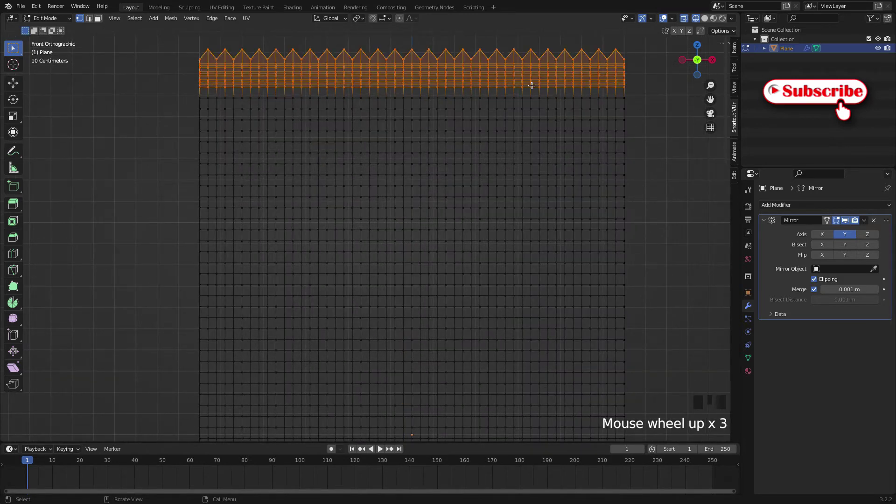
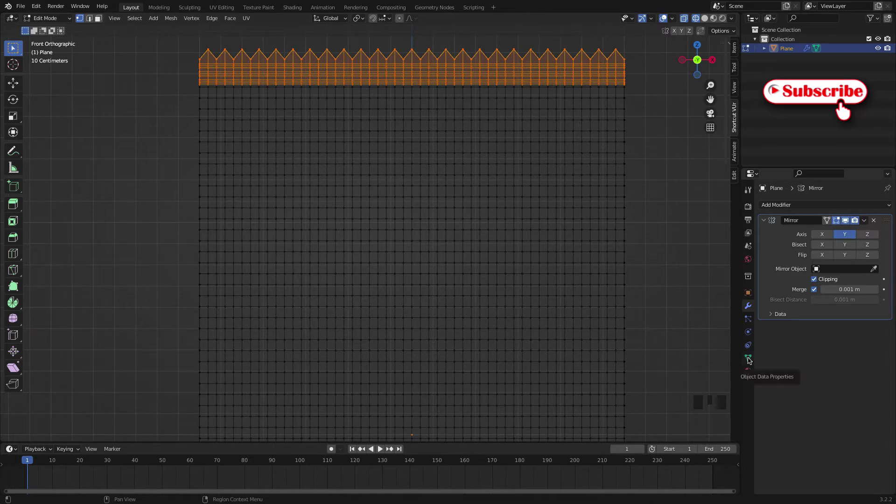
Step: Add a new vertex group named Group in Object Data and assign the selected top band to it
left_click(750, 359)
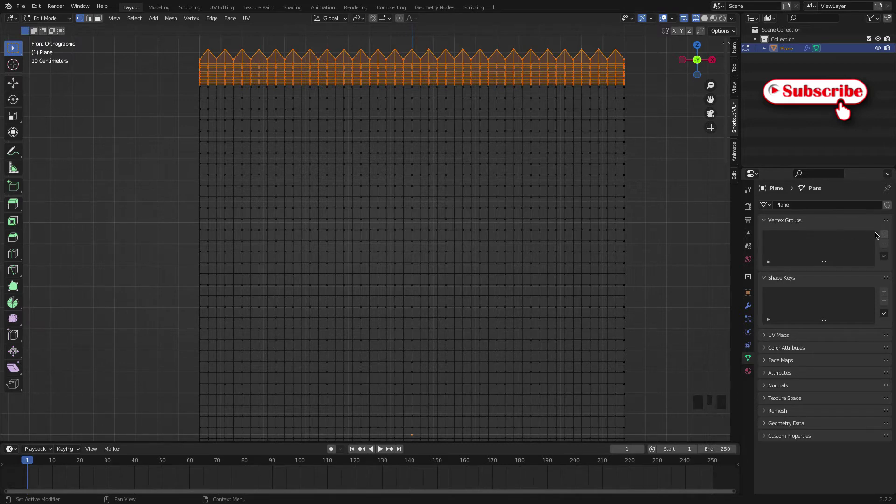
left_click_drag(885, 236, 789, 240)
left_click_drag(789, 240, 800, 251)
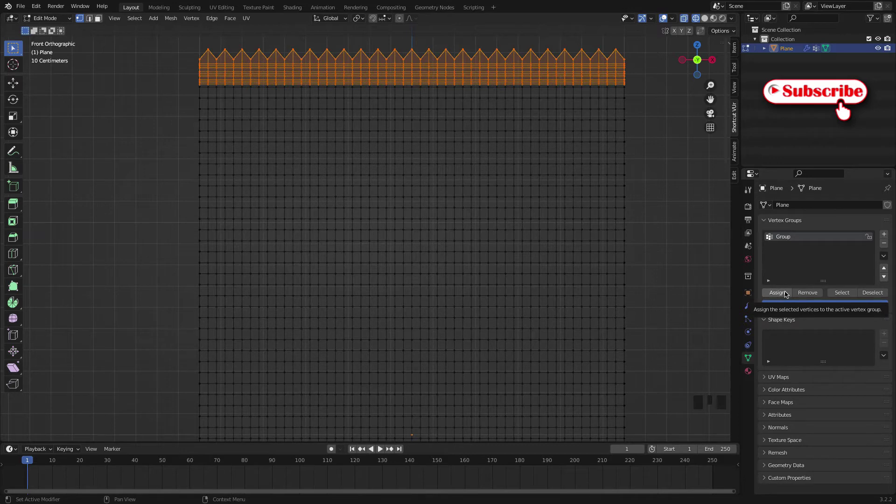
left_click_drag(781, 295, 680, 226)
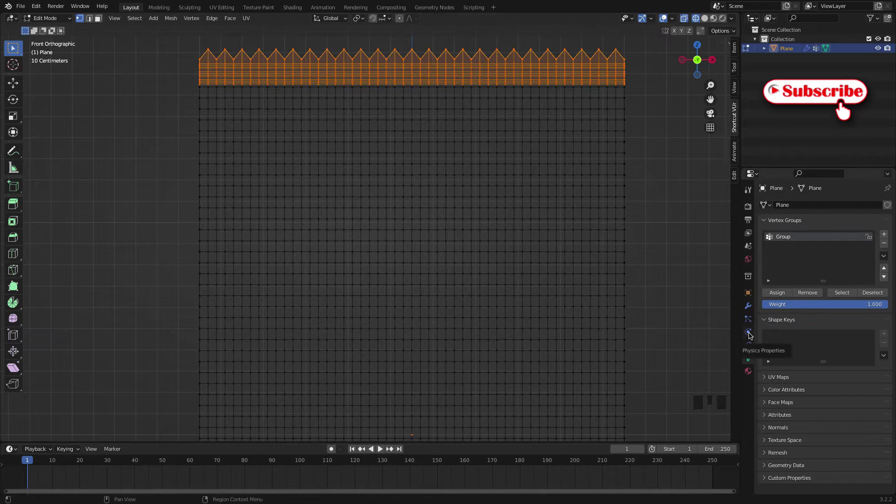
left_click(751, 335)
scroll("down", 3)
left_click_drag(472, 290, 440, 288)
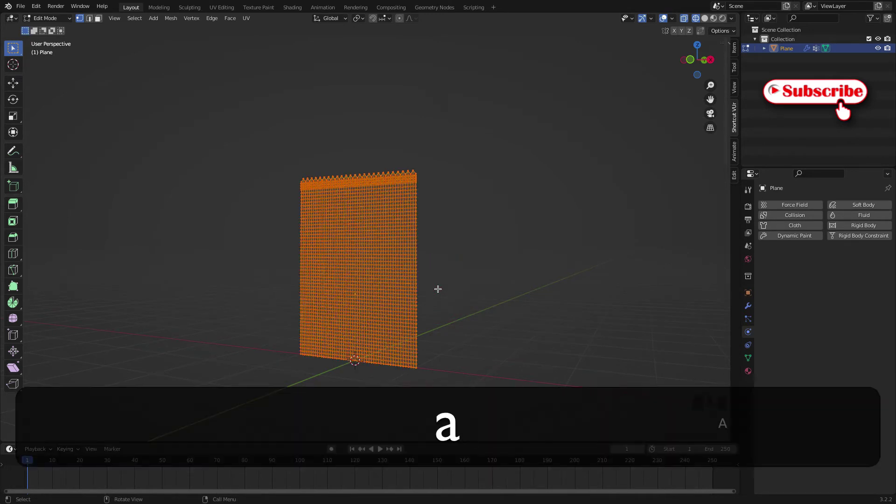
key("a")
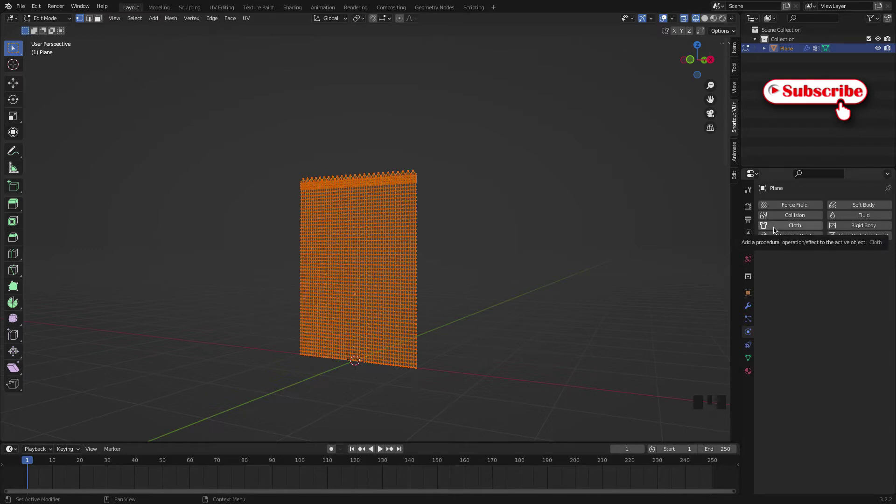
left_click_drag(778, 227, 582, 124)
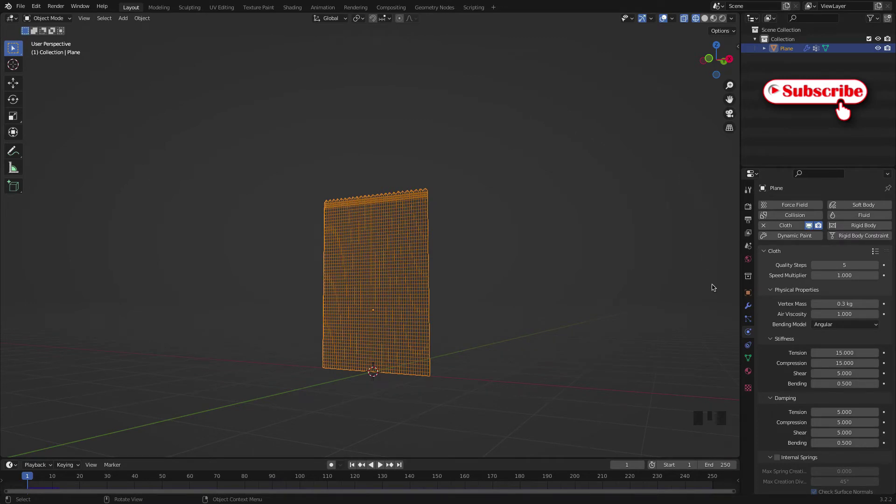
scroll("down", 3)
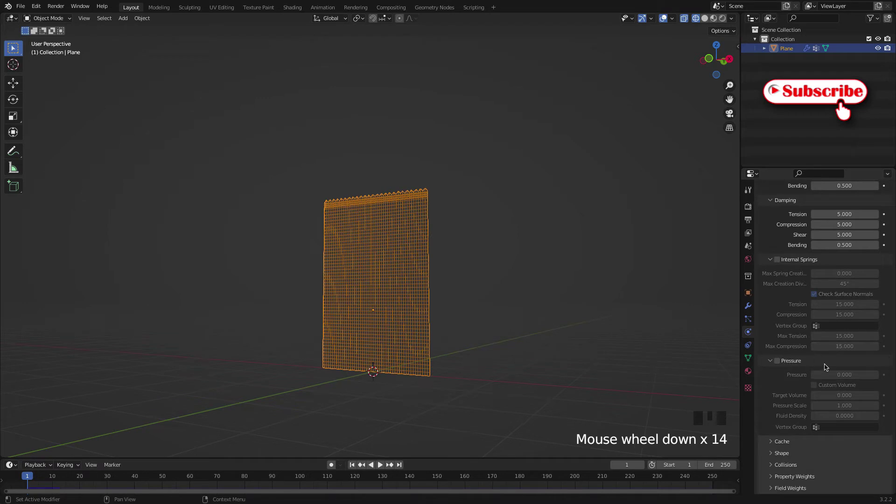
left_click_drag(783, 457, 815, 420)
scroll("down", 3)
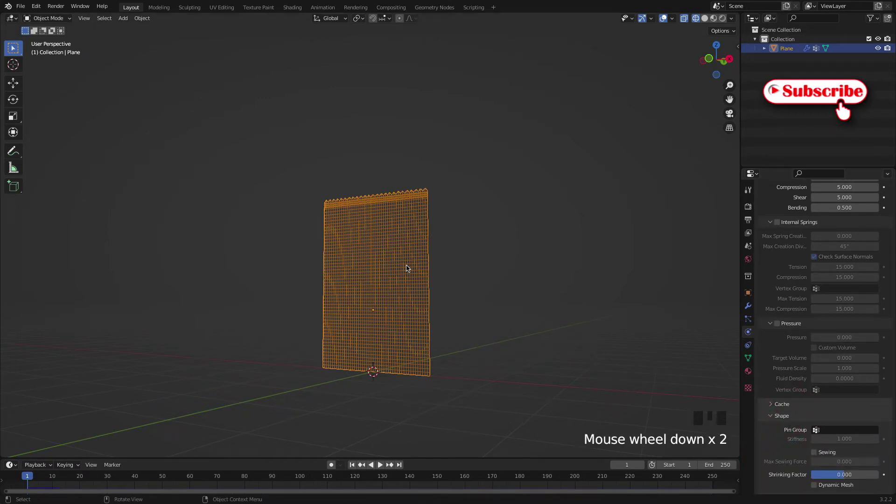
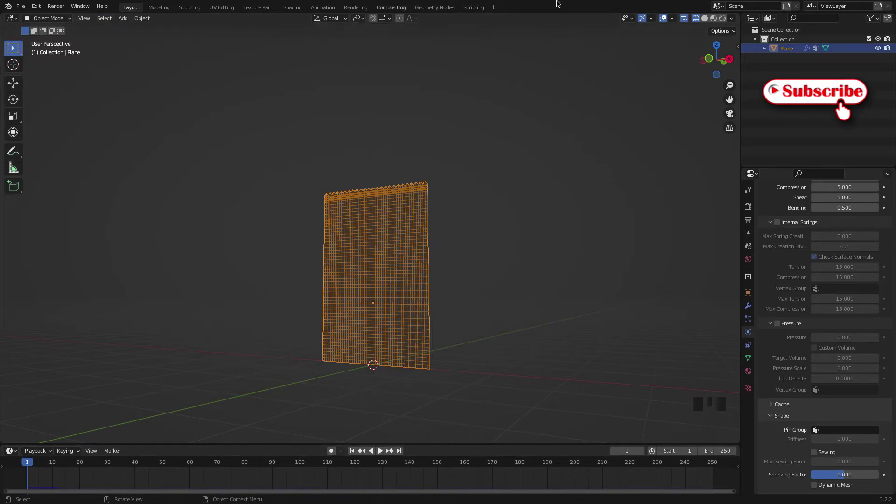
Step: Shade the bag solid, play the cloth simulation and return to the first frame
left_click(706, 18)
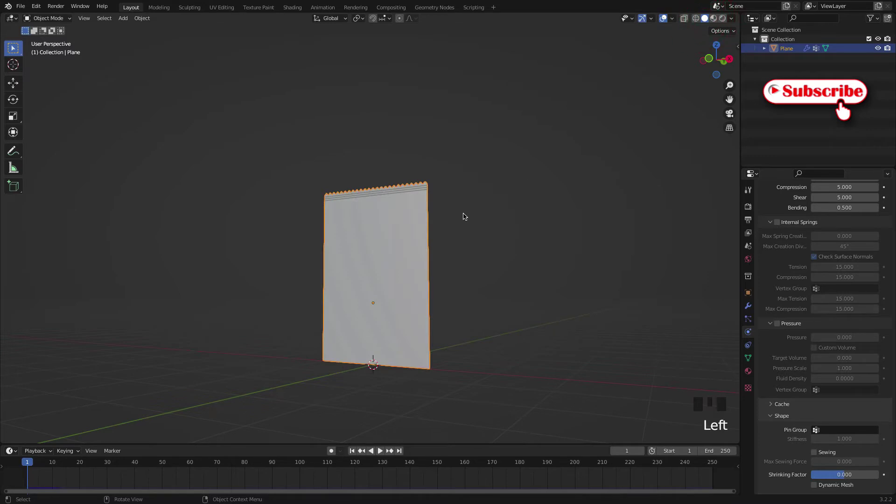
left_click_drag(383, 453, 359, 449)
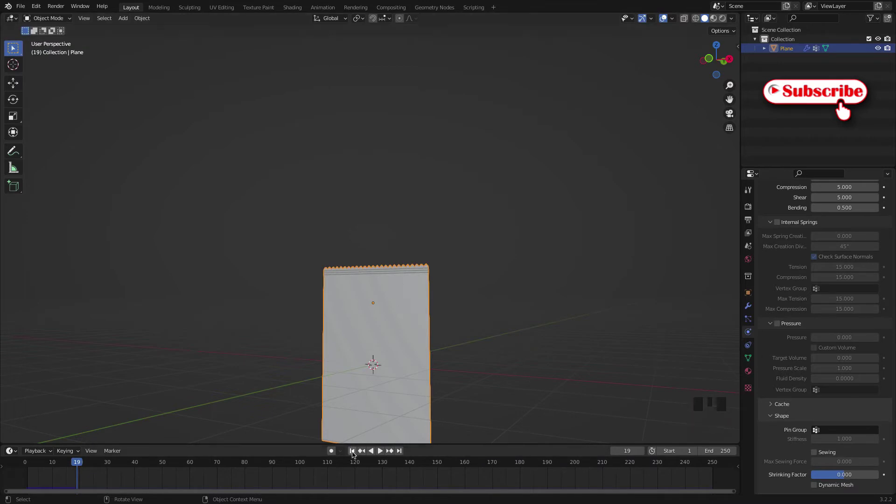
left_click_drag(356, 453, 818, 425)
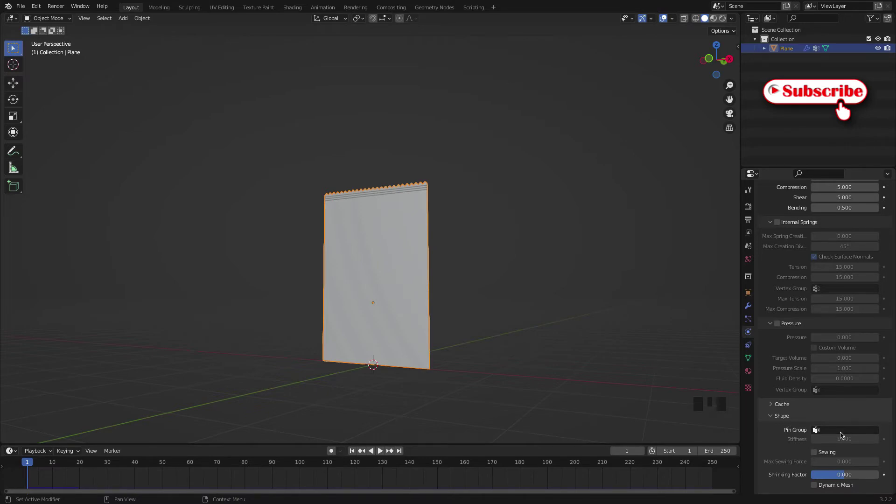
left_click_drag(819, 432, 810, 403)
Step: Reveal the cloth's Internal Springs and Pressure settings while stepping through the simulation
scroll("down", 3)
scroll("down", 3)
left_click_drag(381, 451, 468, 360)
left_click_drag(468, 360, 373, 249)
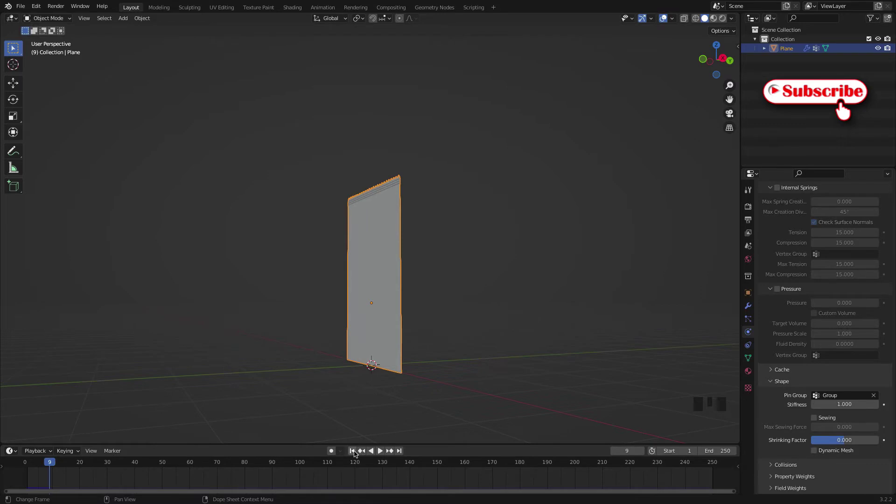
left_click_drag(355, 453, 783, 290)
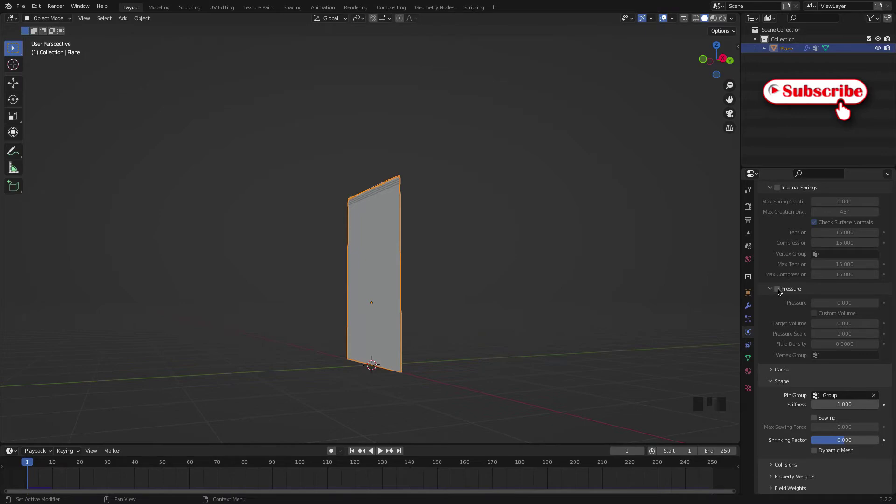
Step: Enable cloth Pressure at 5 and scrub the timeline to watch the bag puff out
left_click(779, 289)
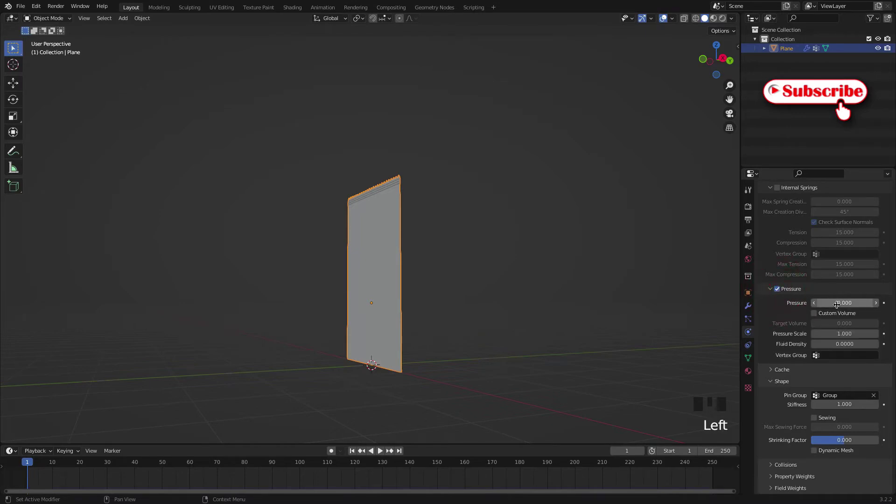
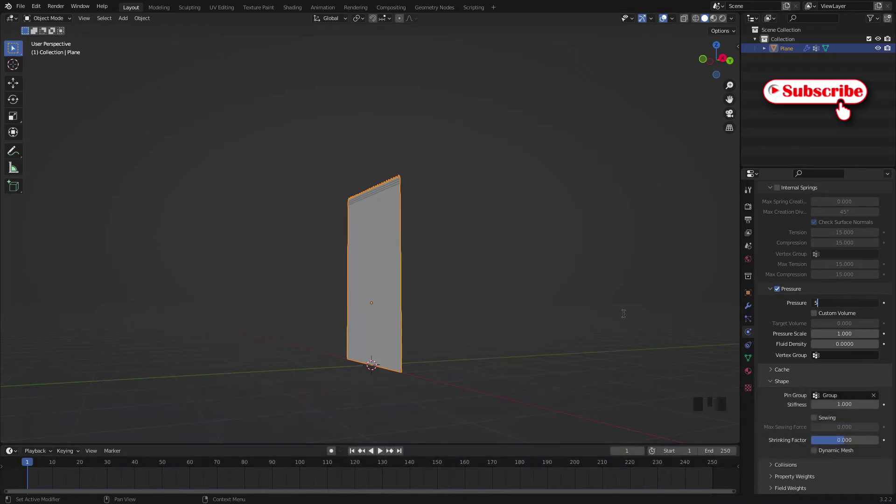
left_click(381, 450)
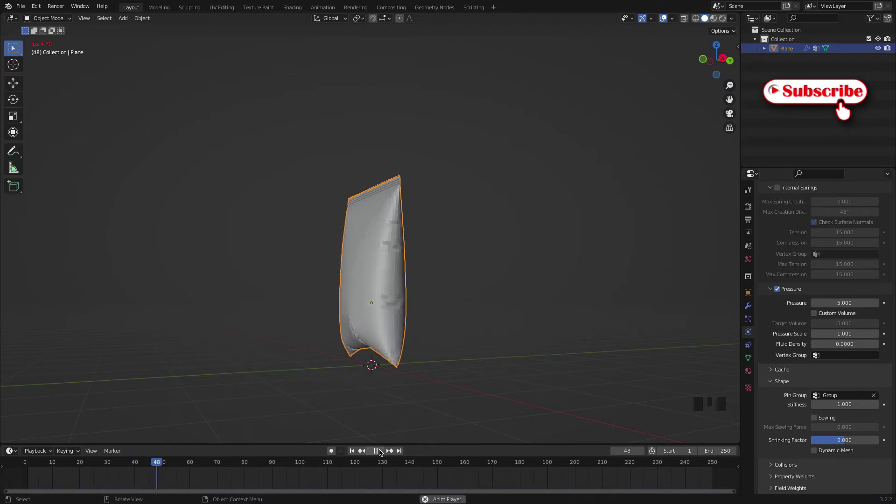
left_click_drag(445, 371, 457, 374)
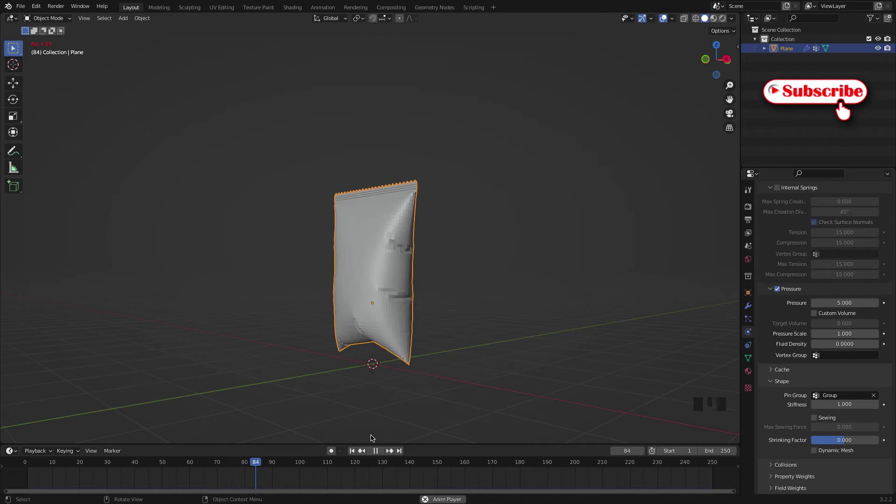
left_click_drag(376, 451, 388, 291)
left_click_drag(388, 292, 382, 453)
left_click_drag(382, 453, 232, 470)
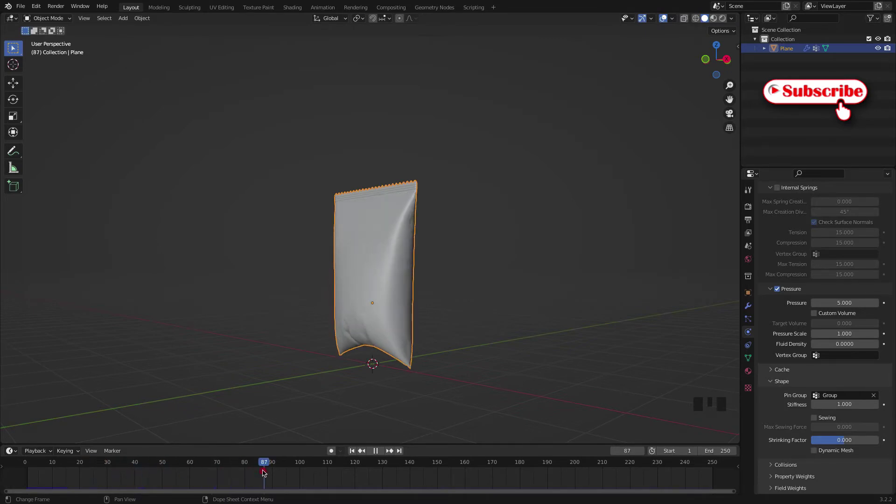
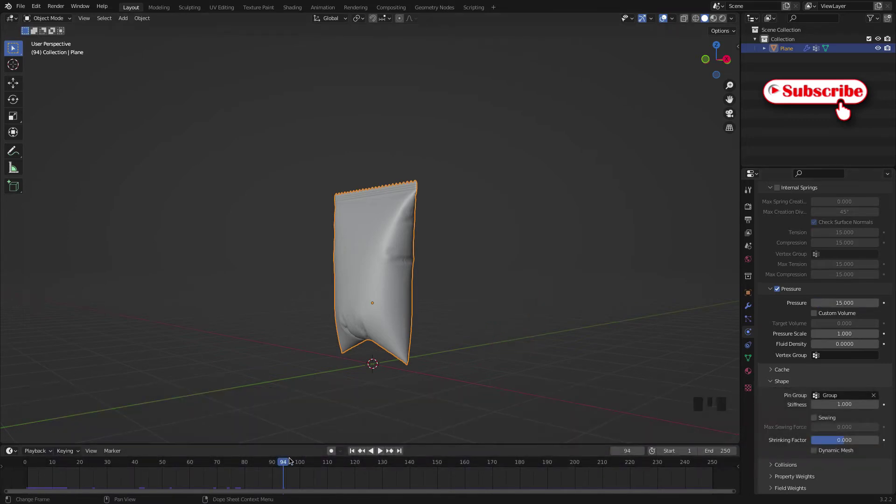
Step: Rerun the simulation with pressure 15 and orbit around the fully inflated, wrinkled pouch
left_click_drag(284, 462, 409, 257)
scroll("up", 3)
scroll("up", 3)
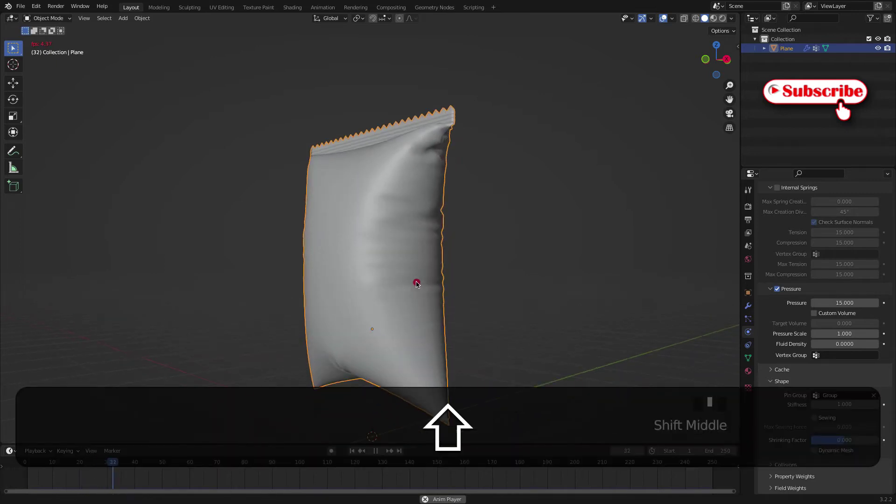
left_click_drag(447, 316, 447, 316)
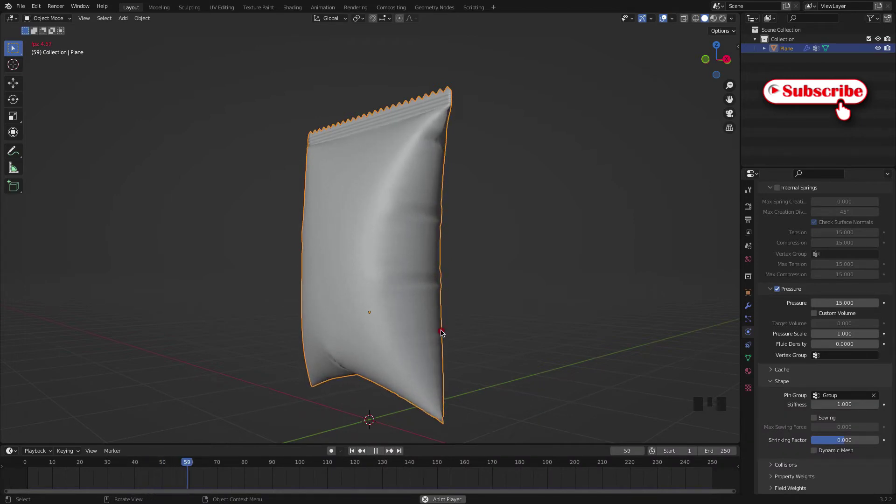
left_click_drag(499, 339, 608, 345)
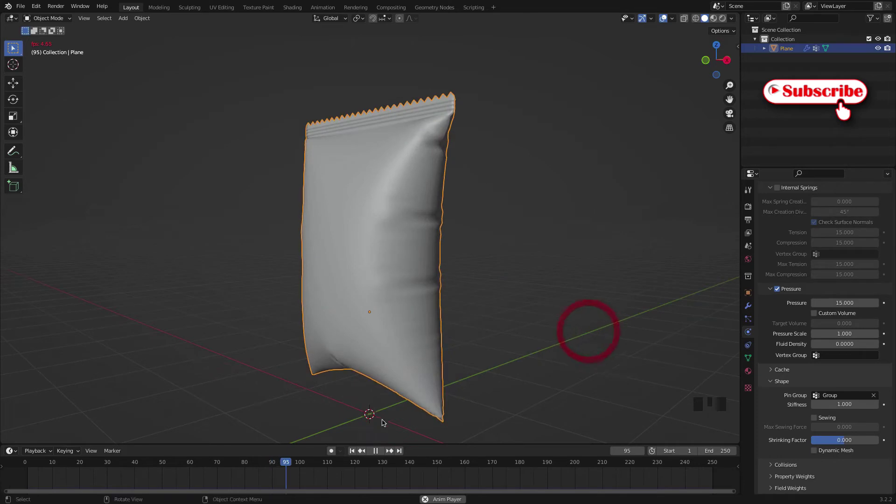
left_click_drag(378, 453, 439, 317)
left_click_drag(440, 316, 468, 323)
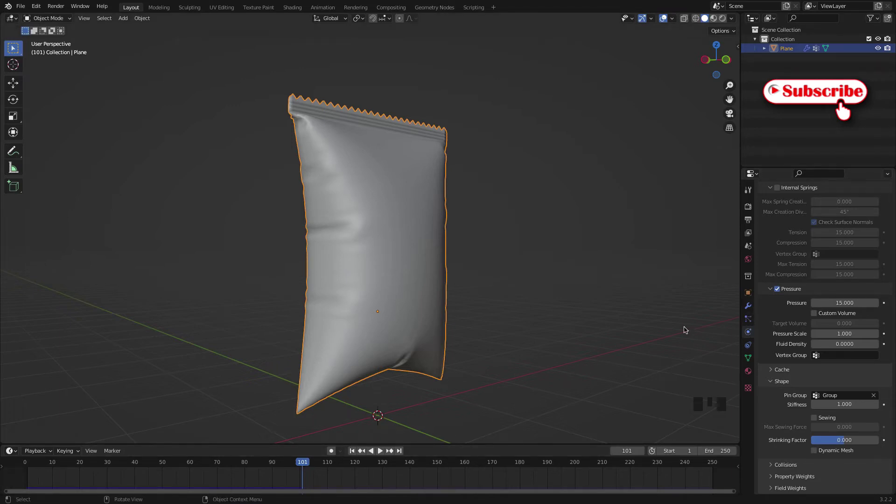
left_click_drag(587, 315, 585, 325)
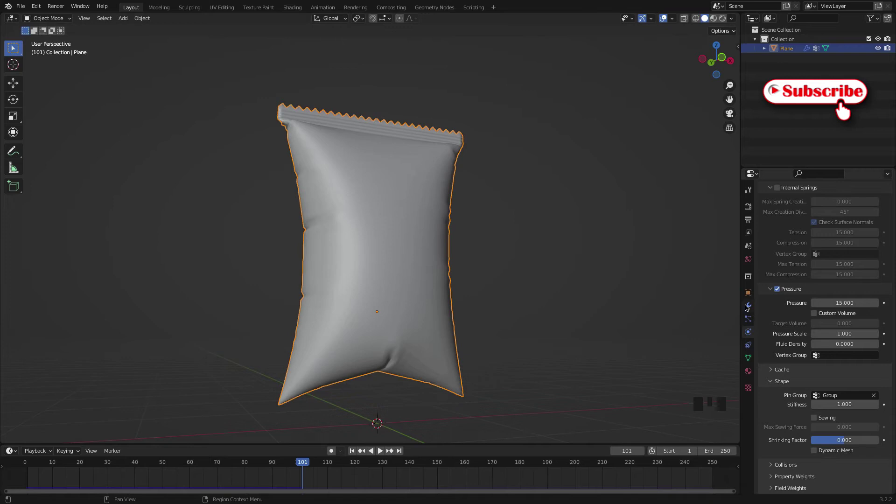
Step: Apply the Mirror and Cloth modifiers so the puffed bag becomes permanent mesh
left_click(751, 306)
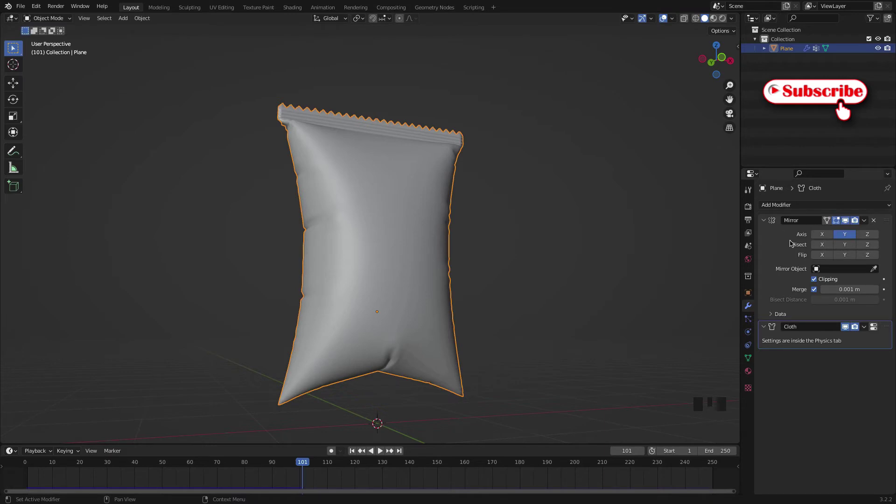
left_click_drag(869, 221, 867, 223)
left_click_drag(868, 222, 438, 316)
left_click_drag(437, 317, 392, 321)
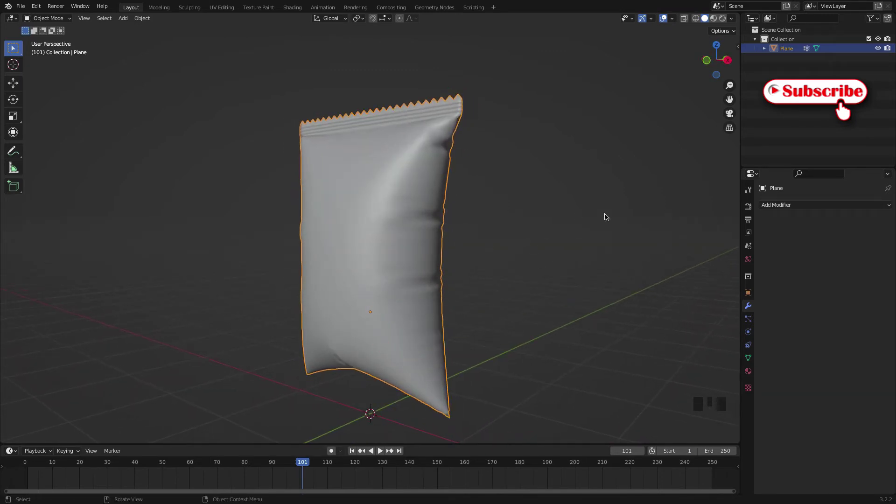
Step: Switch to material preview and give the bag a new material, Material.001, with an orange base colour
left_click(716, 20)
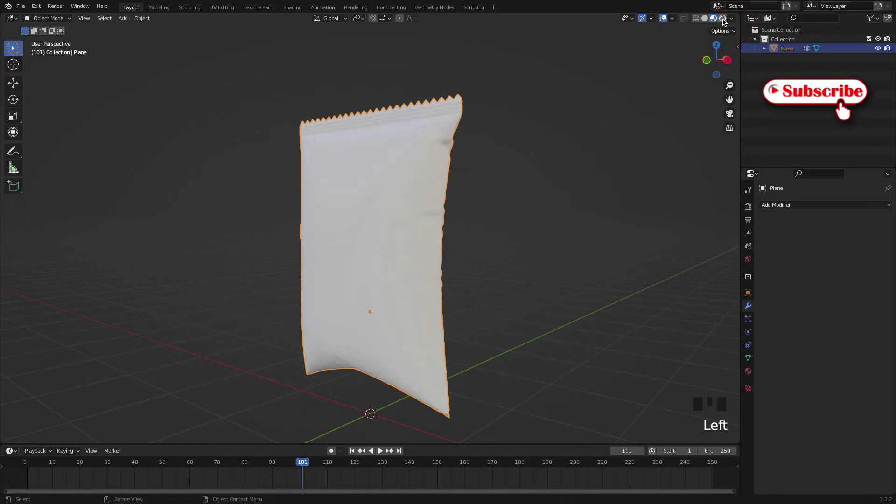
left_click_drag(669, 82, 538, 149)
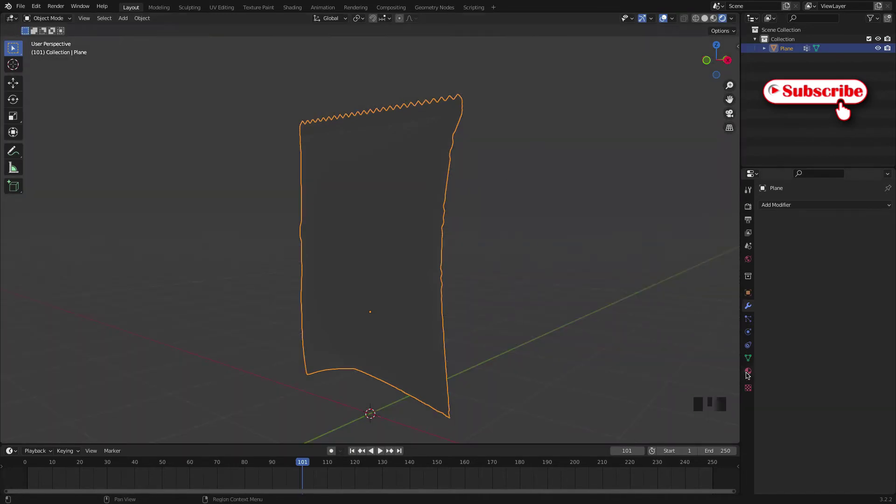
left_click(749, 374)
left_click_drag(782, 245, 784, 264)
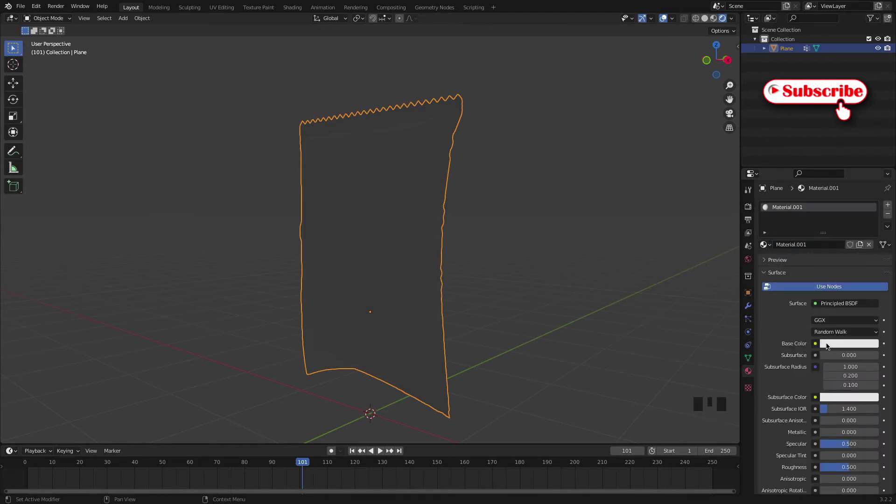
left_click(828, 345)
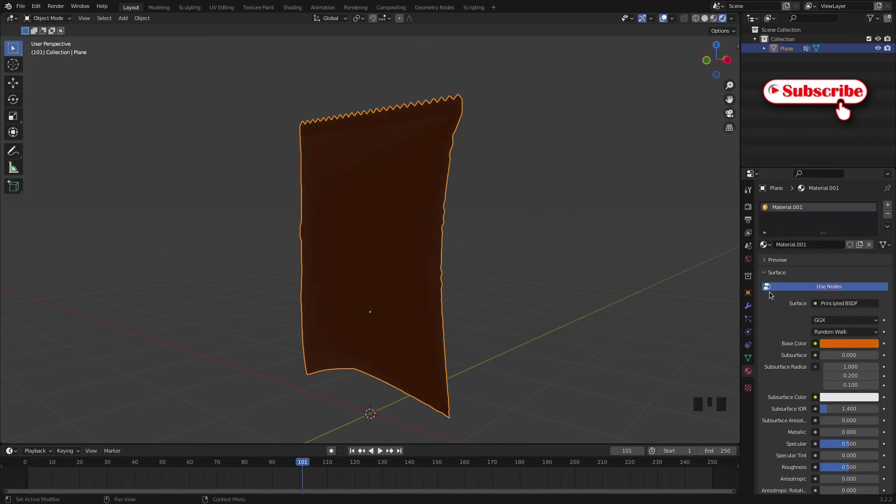
Step: Orbit around the orange bag to check the material from the side and front
left_click_drag(525, 239, 493, 232)
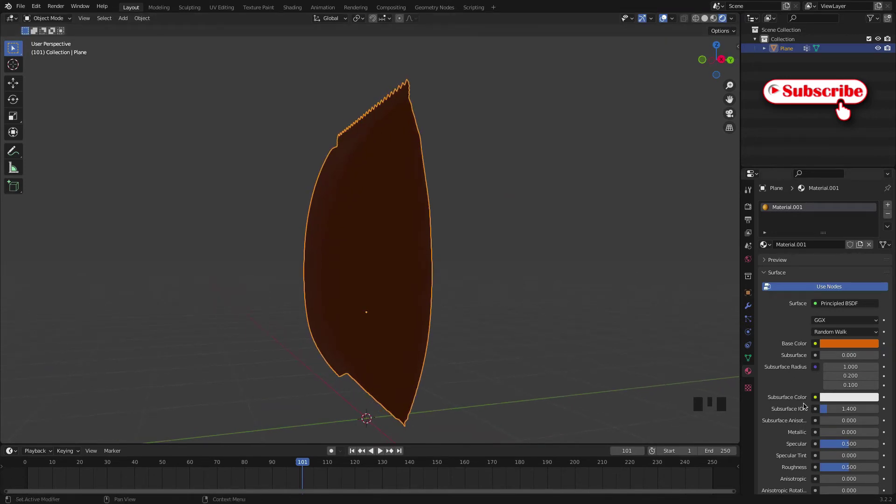
scroll("down", 3)
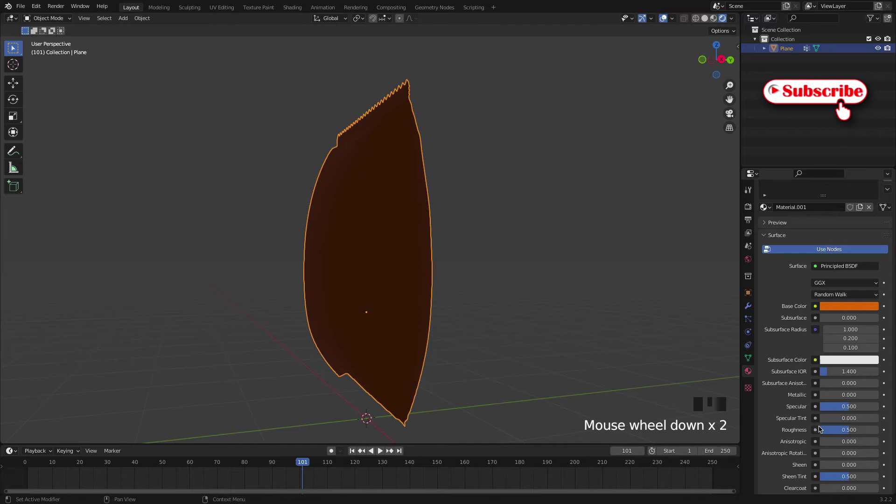
left_click_drag(846, 433, 543, 299)
left_click_drag(542, 298, 512, 222)
left_click_drag(373, 228, 466, 239)
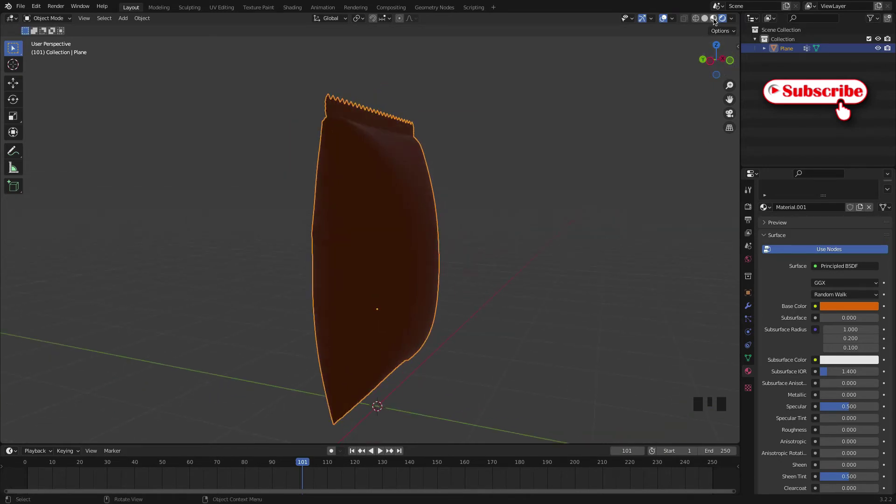
Step: Preview the bag in Rendered shading and nudge the hue of its orange base colour on the HSV wheel
left_click(715, 19)
left_click_drag(554, 213, 502, 240)
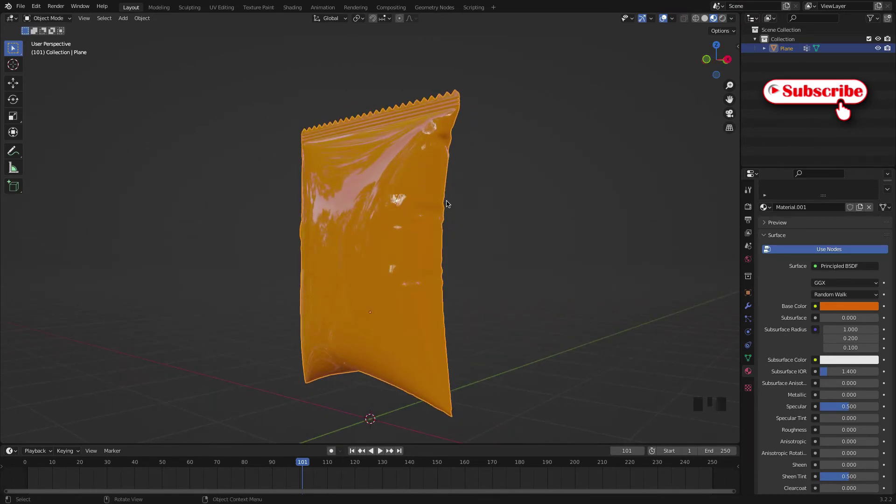
left_click_drag(429, 223, 426, 216)
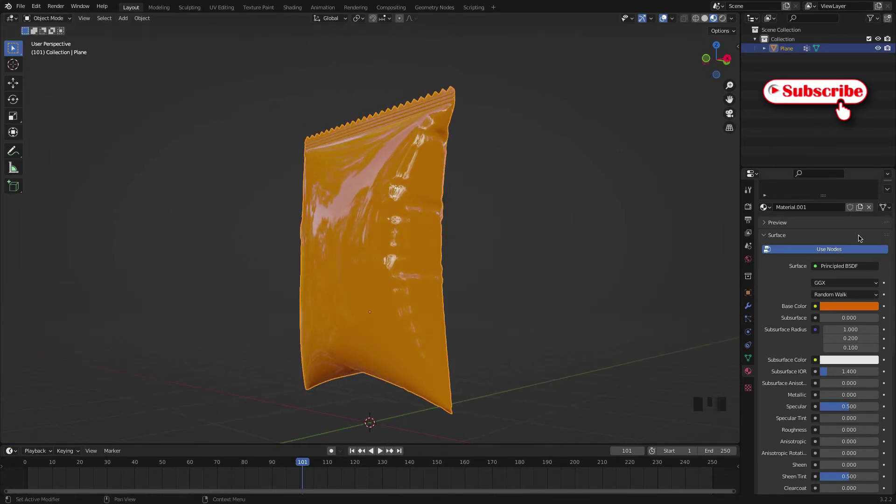
left_click(828, 309)
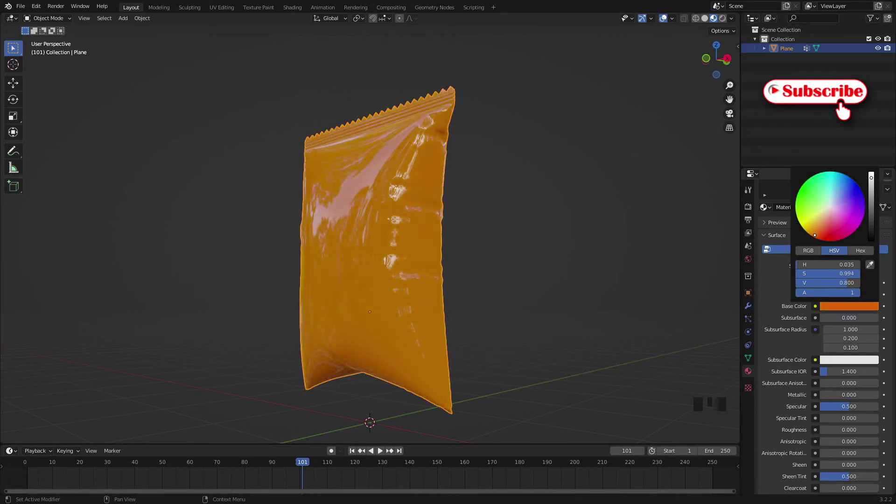
left_click_drag(469, 273, 491, 268)
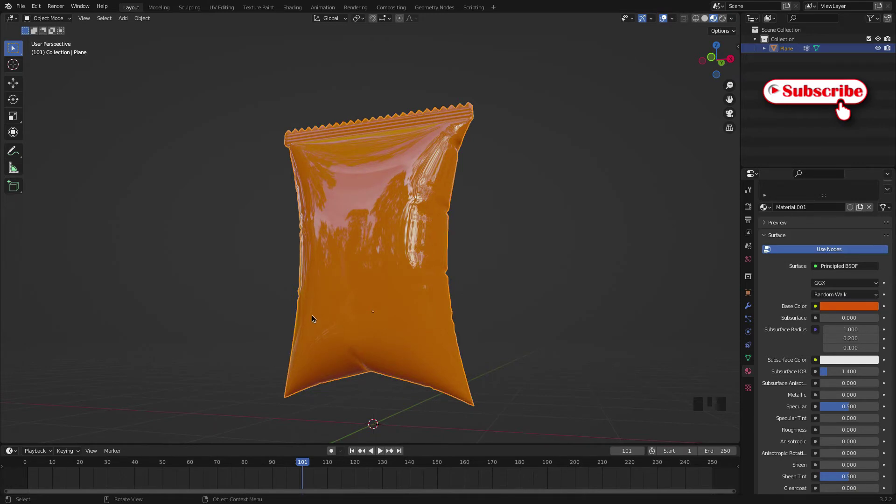
Step: Orbit and zoom to look down at the bag's sealed top from several angles
left_click_drag(378, 280, 469, 101)
scroll("up", 3)
left_click_drag(491, 150, 429, 153)
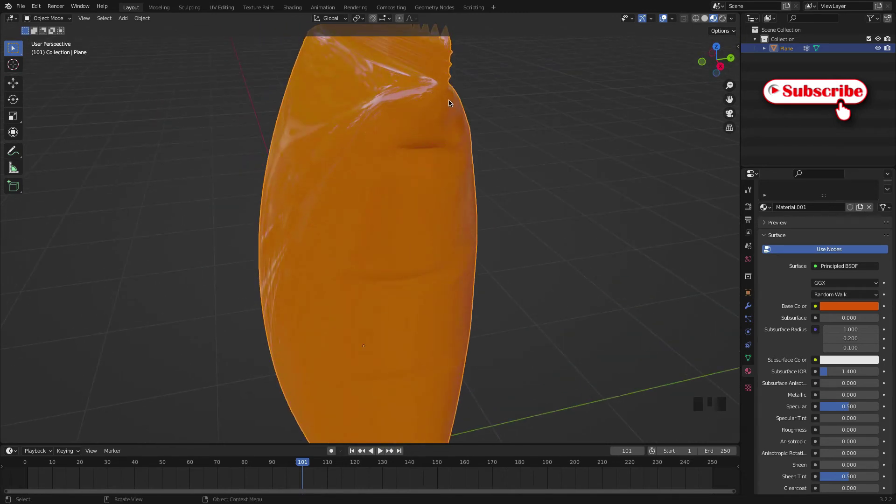
scroll("up", 3)
left_click_drag(424, 148, 403, 203)
scroll("down", 3)
scroll("down", 3)
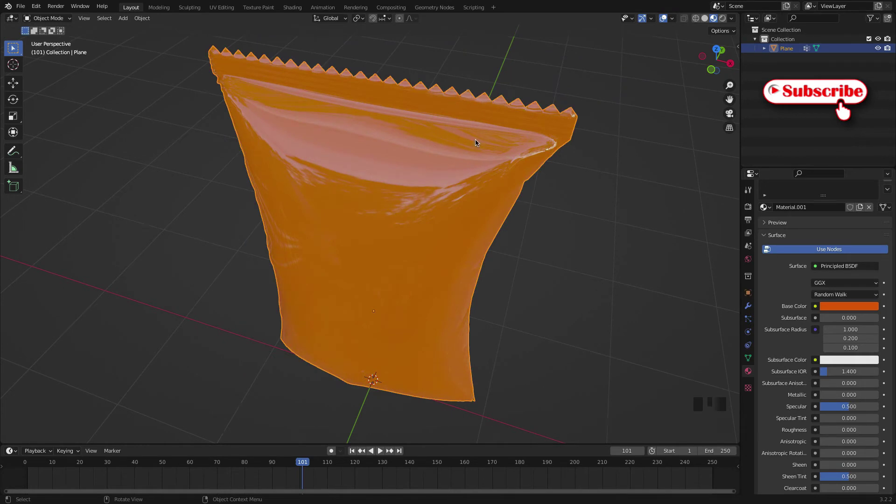
Step: Show the bag's modifier stack and orbit in close to inspect the crimped top seal edge
left_click(750, 308)
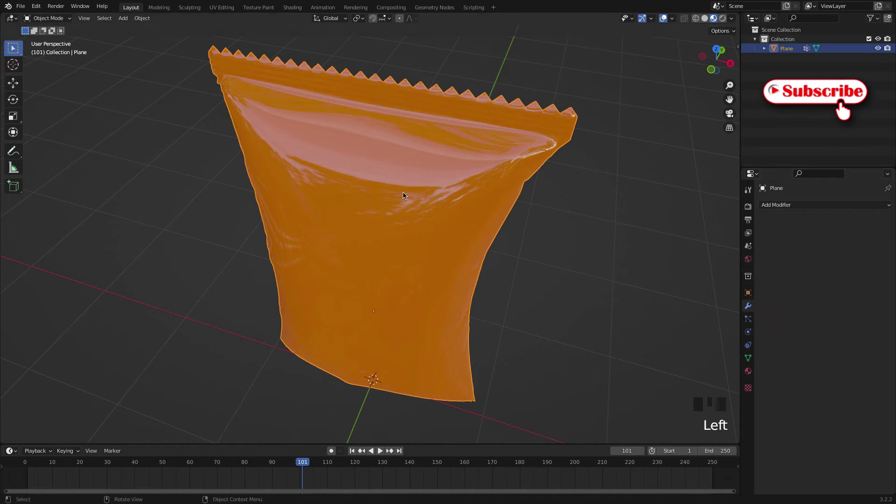
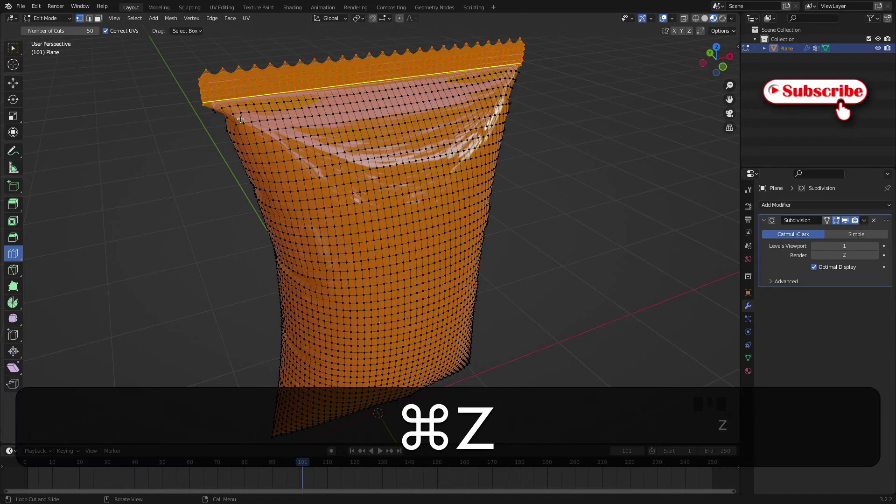
scroll("down", 3)
scroll("up", 3)
left_click_drag(379, 245, 406, 289)
middle_click(415, 299)
scroll("up", 3)
left_click_drag(297, 207, 263, 147)
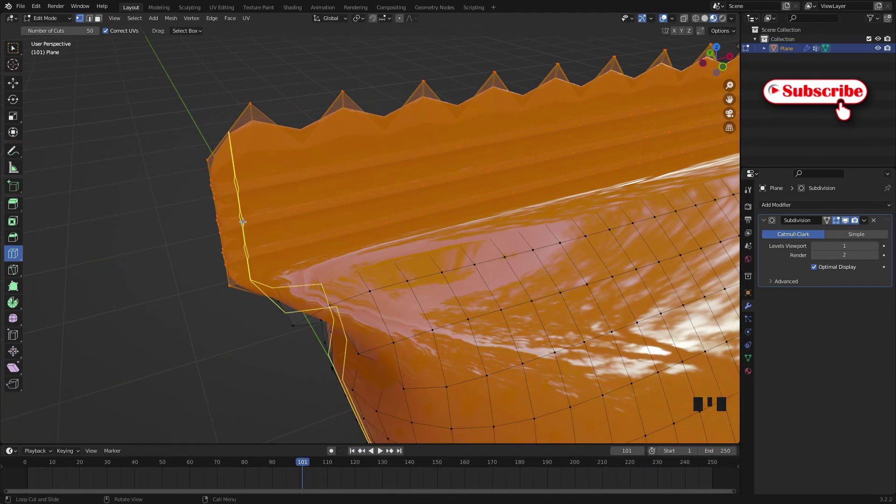
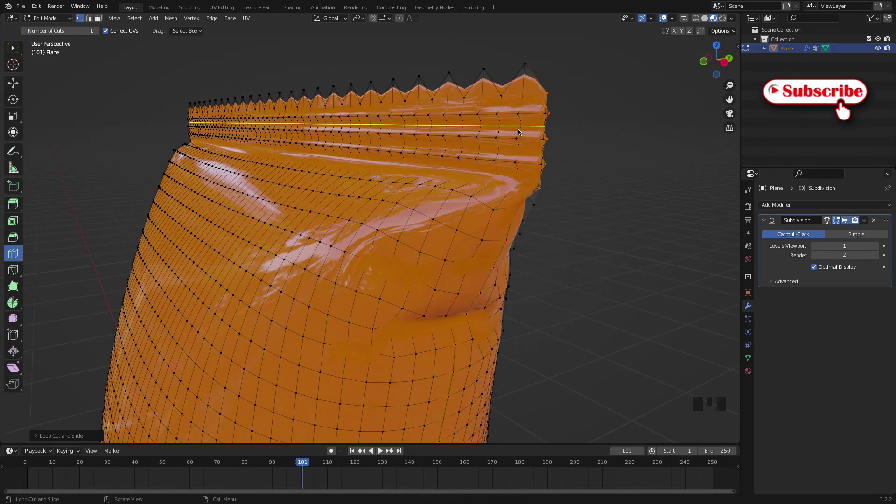
Step: Place another horizontal loop cut across the crimped seal strip, viewing along the seal
scroll("up", 3)
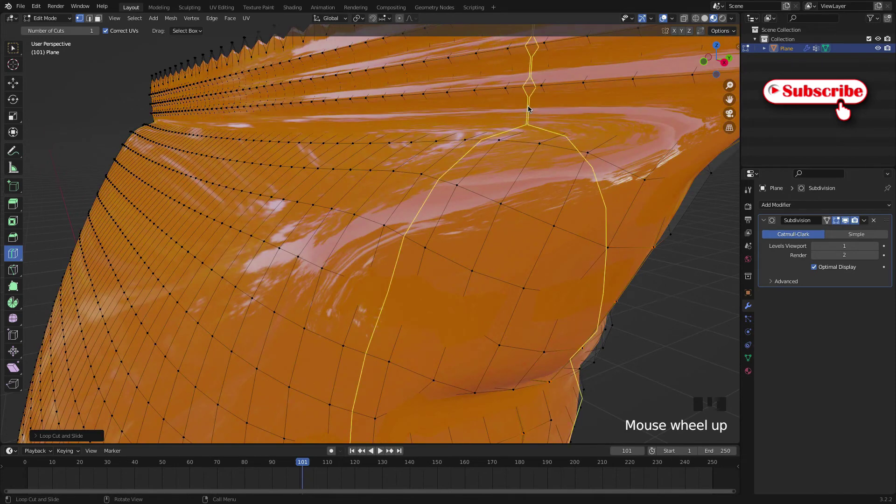
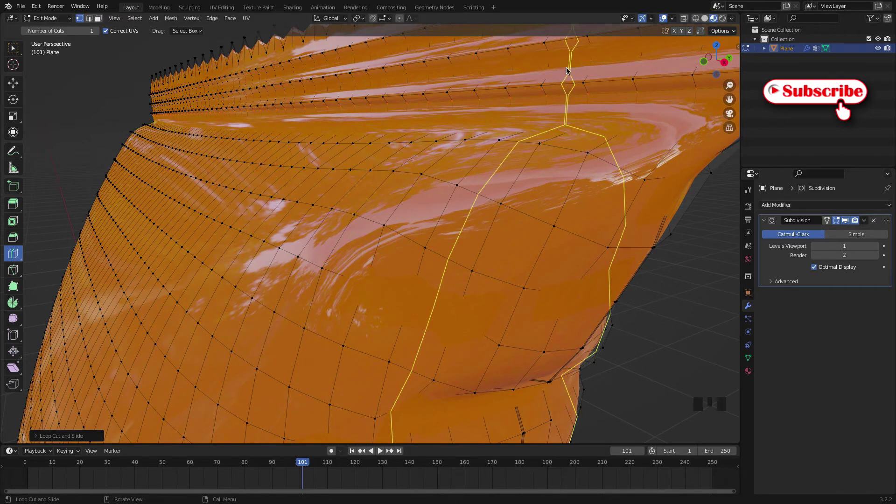
left_click_drag(593, 69, 218, 229)
scroll("down", 3)
scroll("up", 3)
scroll("up", 3)
left_click_drag(472, 169, 454, 322)
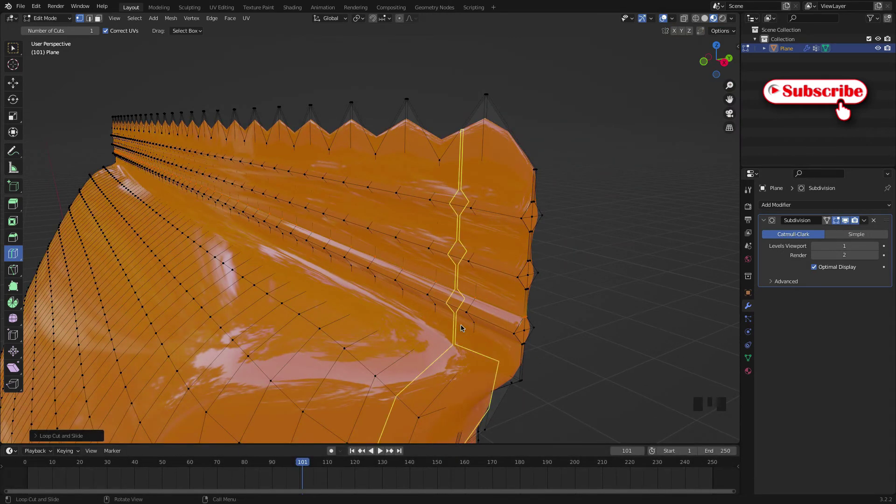
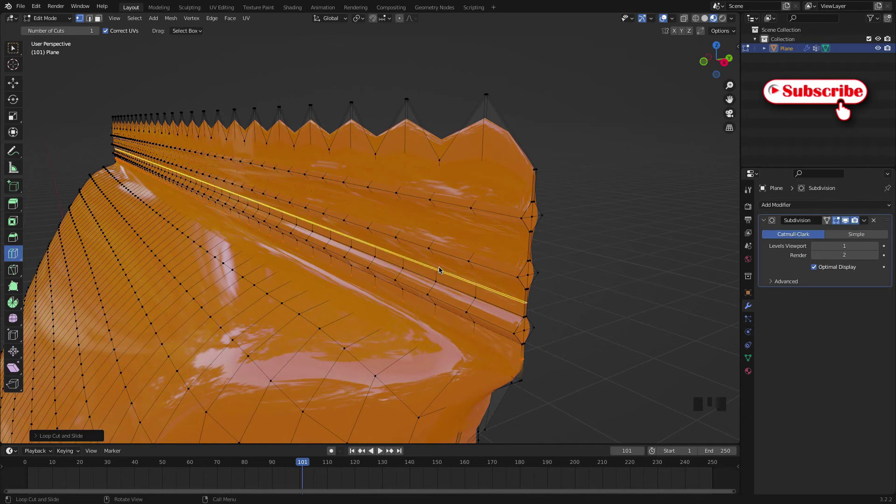
left_click_drag(441, 269, 437, 229)
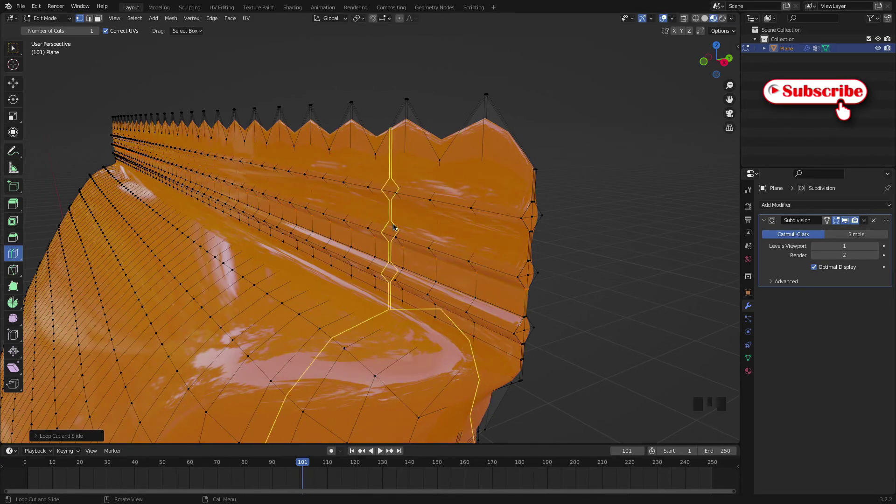
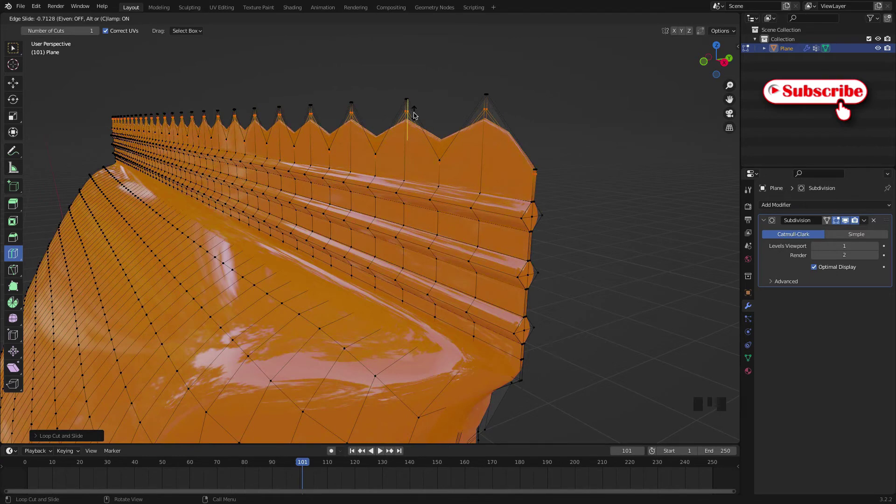
scroll("down", 3)
Step: Orbit from front to side to three-quarter view to review the bag's top and loop cuts
left_click_drag(390, 220, 451, 211)
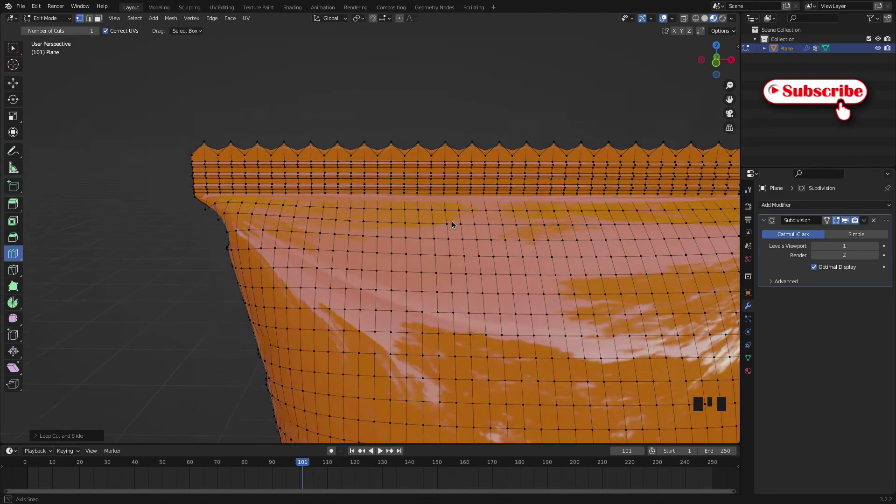
scroll("up", 3)
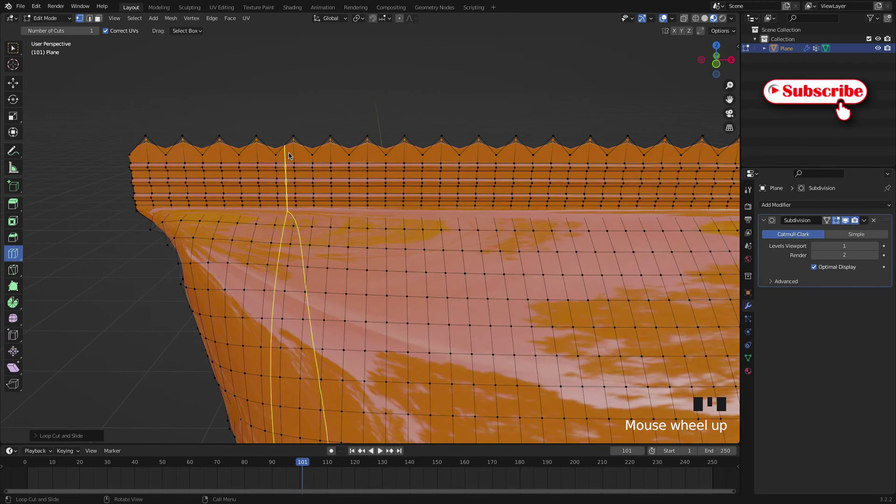
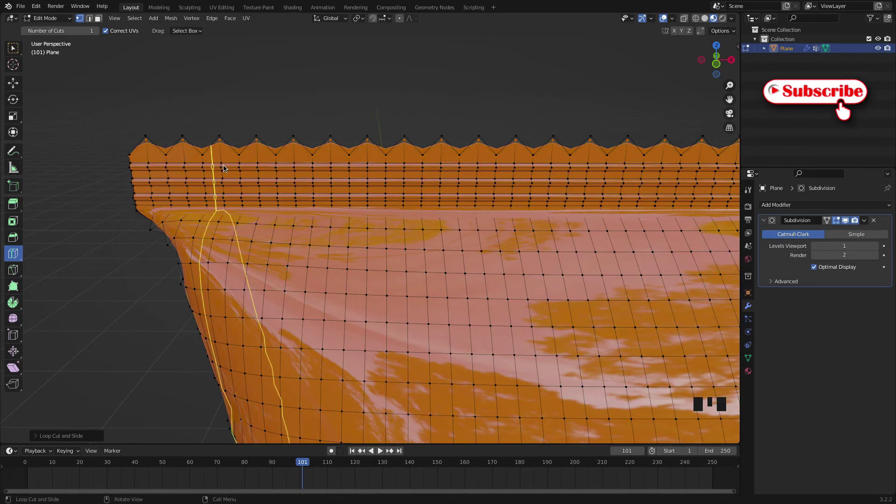
scroll("down", 3)
left_click_drag(341, 257, 285, 222)
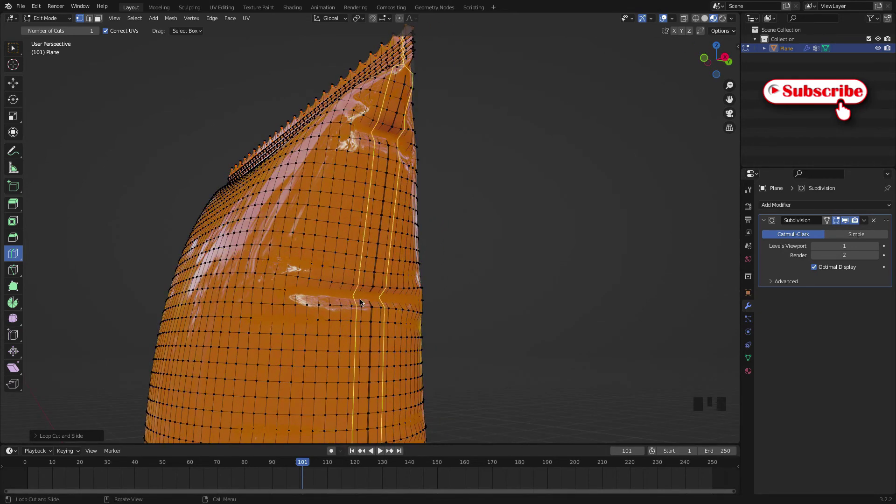
left_click_drag(358, 260, 366, 264)
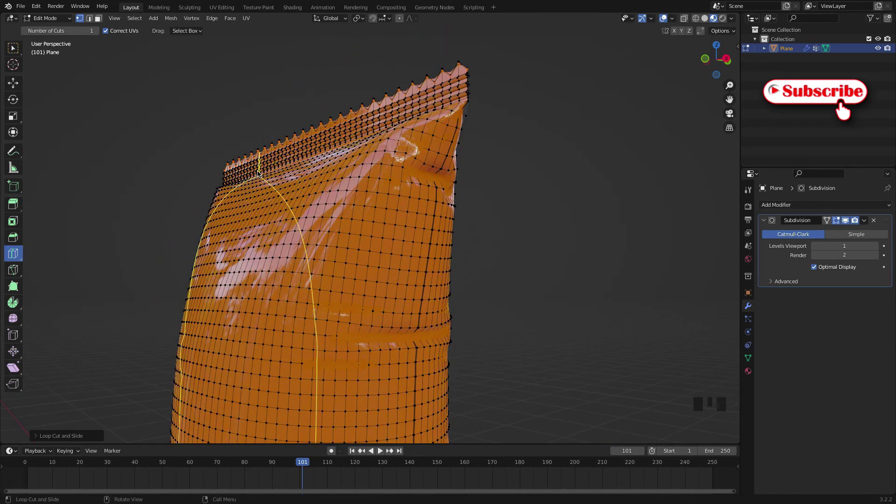
Step: Switch to Sculpt Mode and smooth out the dent near the bag's upper side edge
left_click_drag(16, 50, 55, 51)
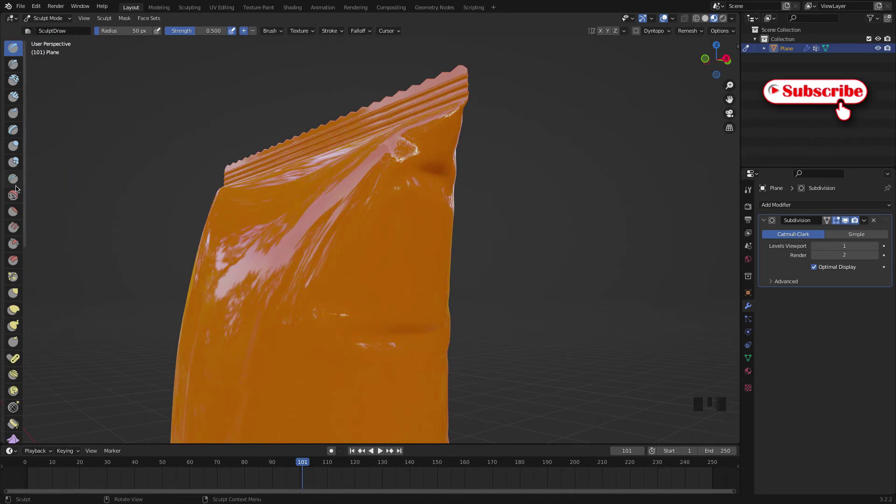
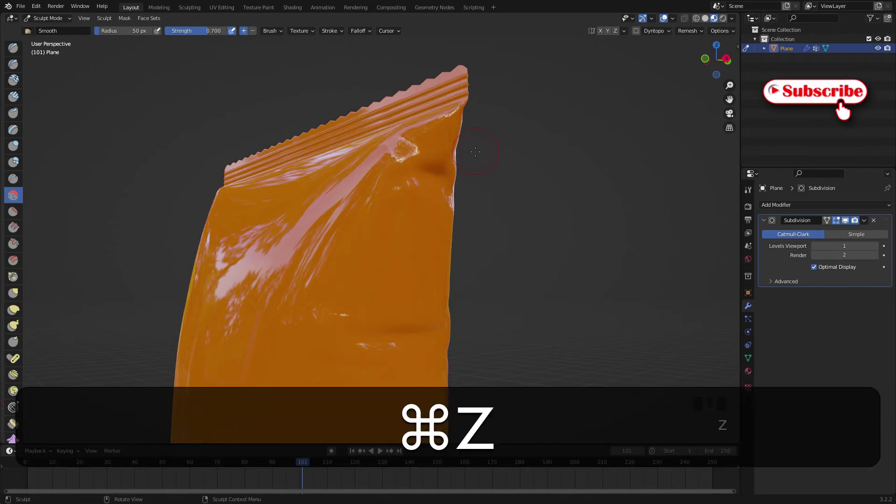
left_click_drag(61, 22, 427, 89)
scroll("down", 3)
Step: Orbit fully around the bag and edge-on to check the subdivided shape in object mode
left_click_drag(448, 267, 868, 223)
left_click_drag(868, 223, 451, 288)
left_click_drag(450, 289, 325, 367)
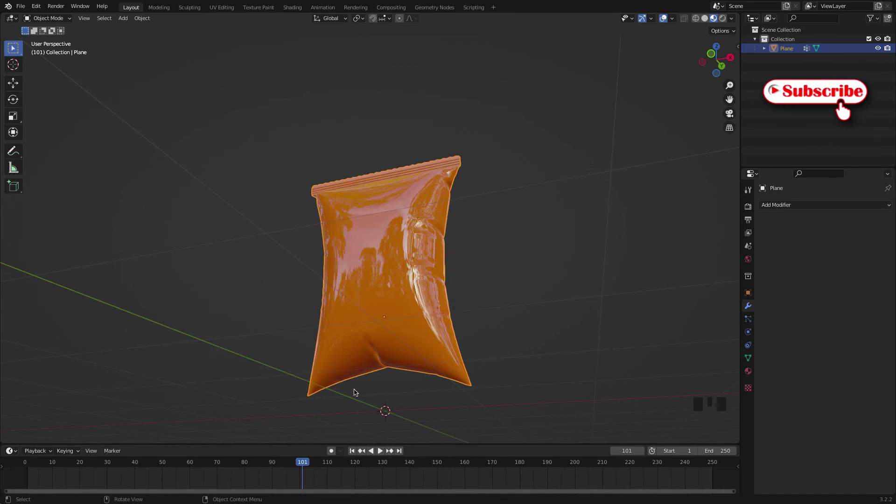
left_click_drag(386, 325, 509, 350)
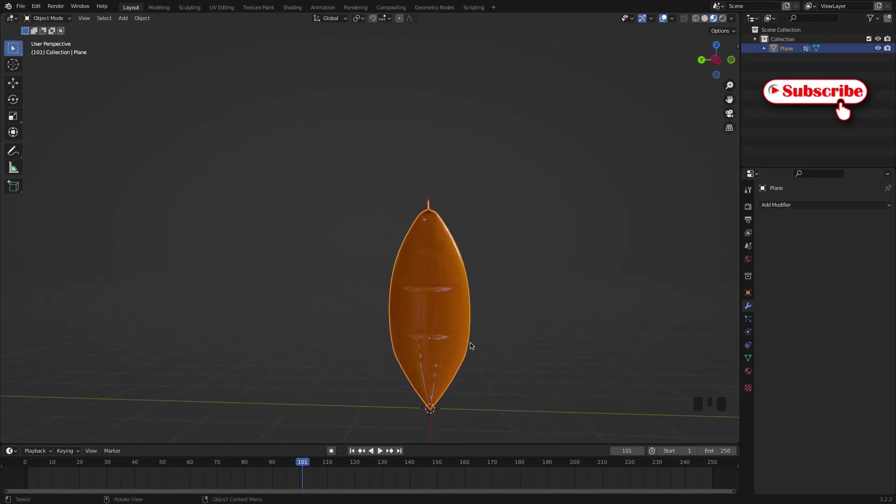
left_click_drag(477, 344, 345, 245)
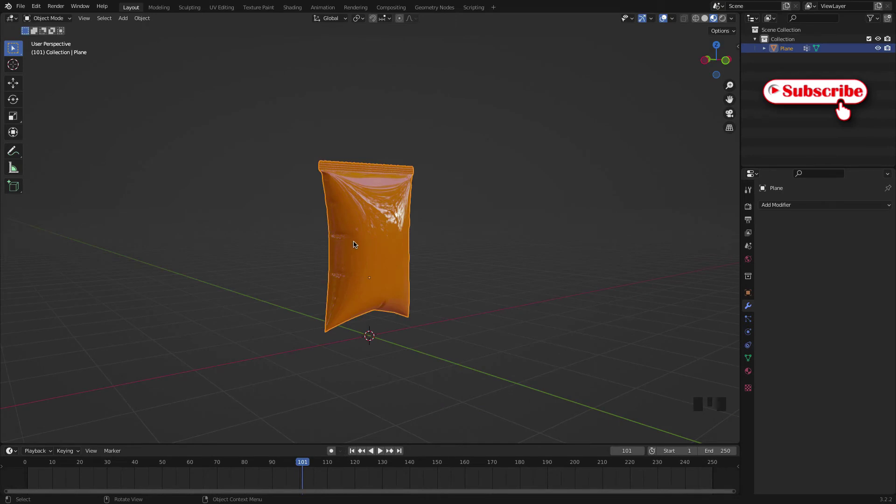
scroll("up", 3)
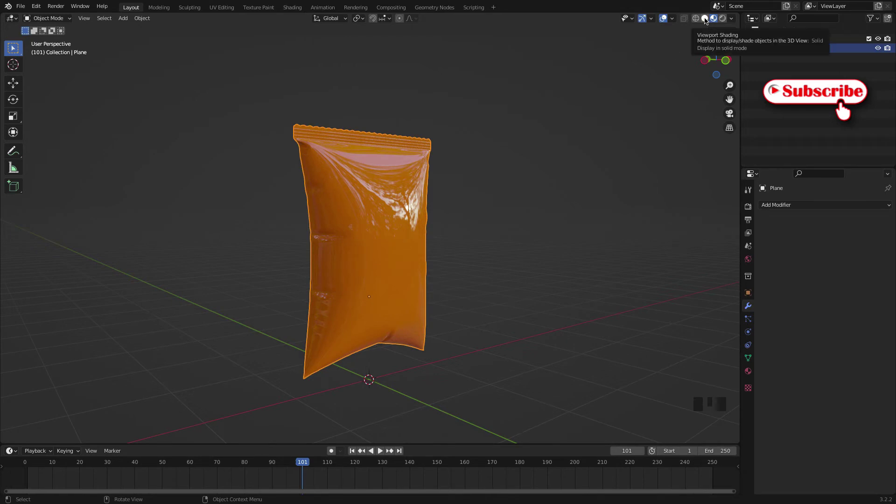
Step: Set viewport shading to Solid with MatCap lighting and the glossy red matcap
left_click(706, 20)
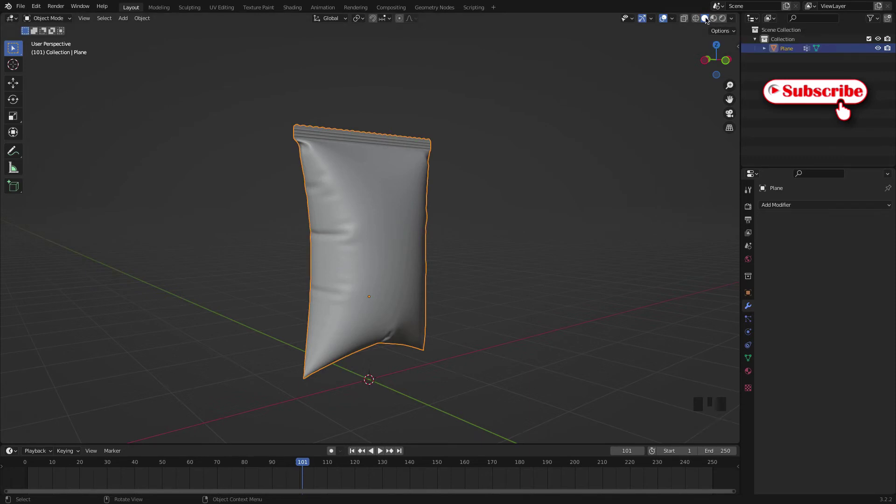
left_click_drag(737, 20, 728, 62)
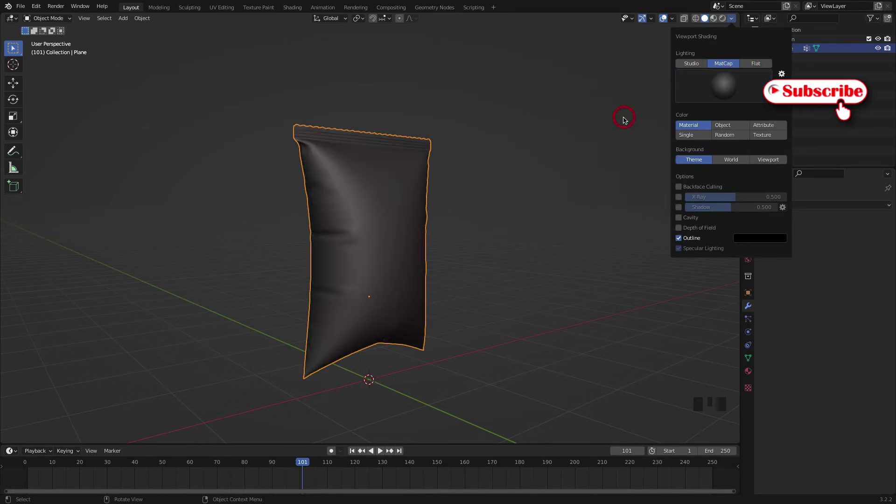
left_click_drag(735, 20, 675, 174)
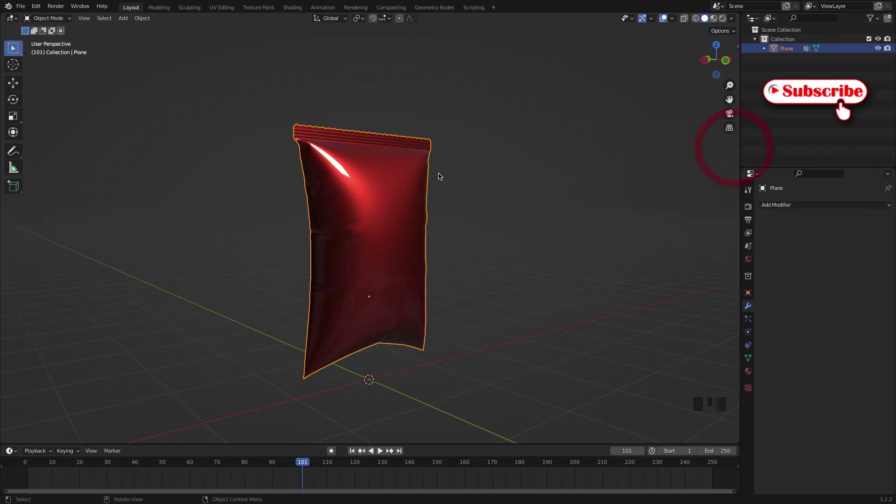
Step: Orbit to straight-on and top-down views to inspect the red glossy bag
left_click_drag(401, 174, 315, 149)
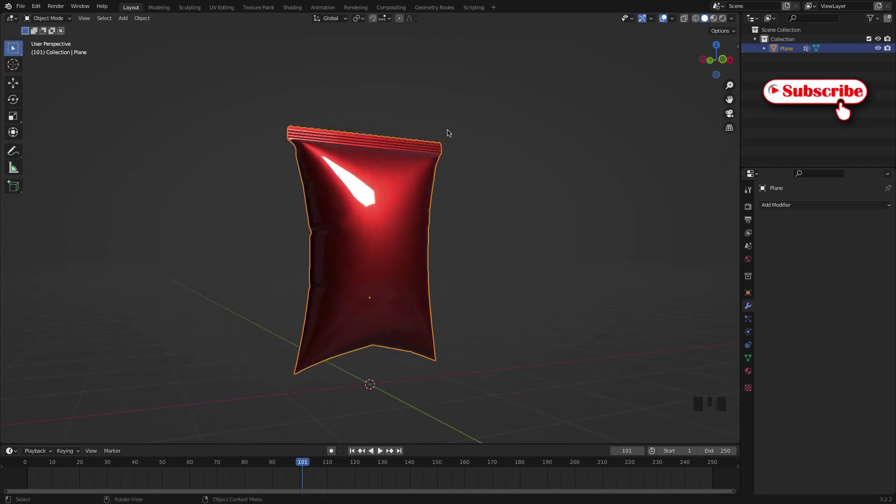
scroll("down", 3)
left_click_drag(399, 243, 411, 308)
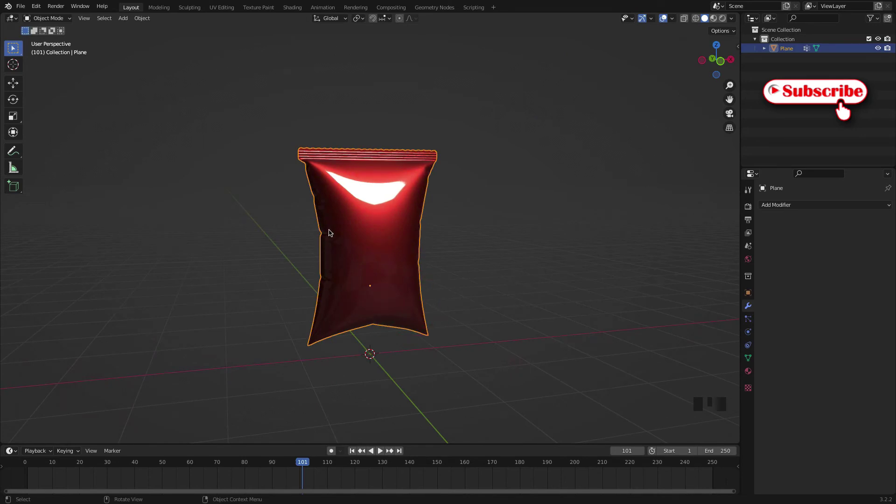
left_click_drag(340, 287, 337, 211)
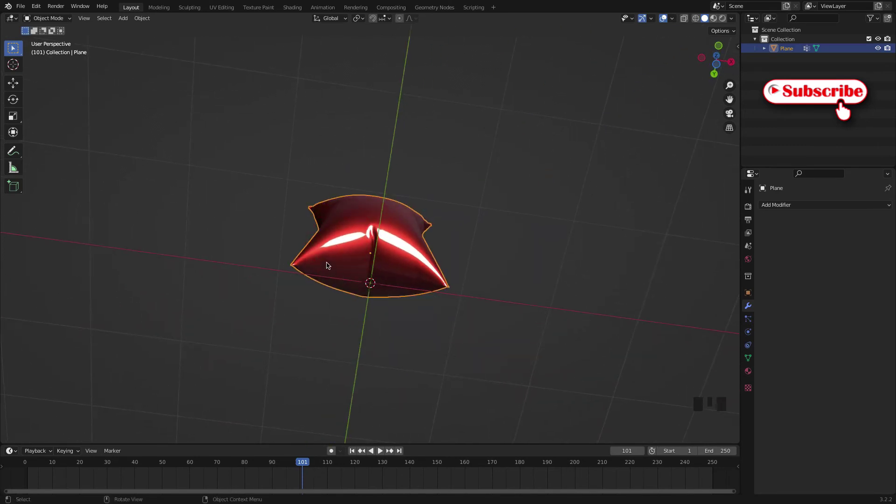
left_click_drag(362, 260, 362, 279)
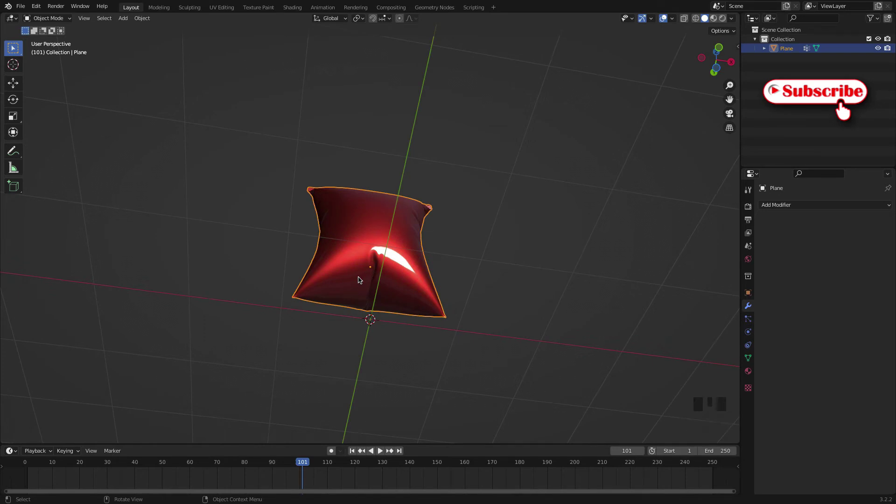
key("Tab")
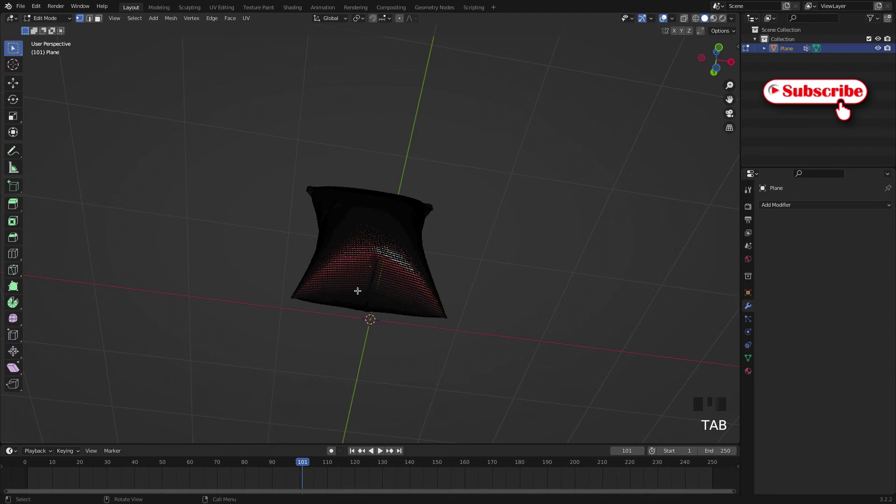
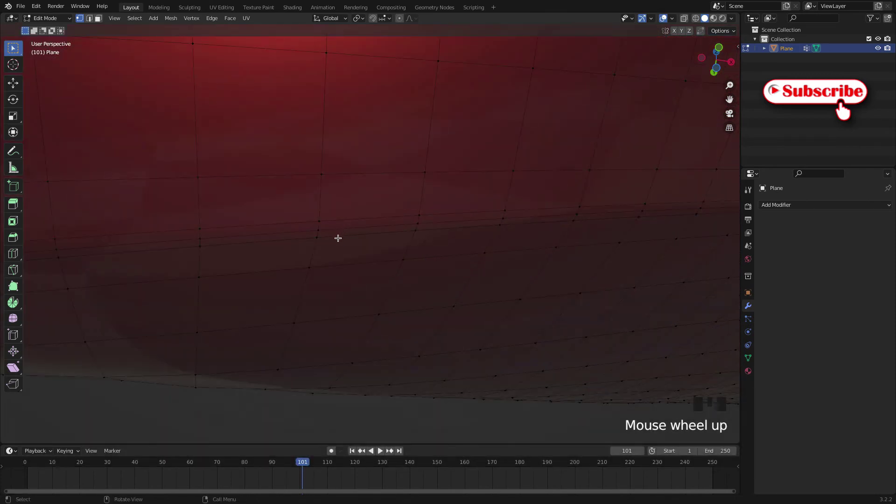
scroll("down", 3)
left_click_drag(164, 243, 254, 239)
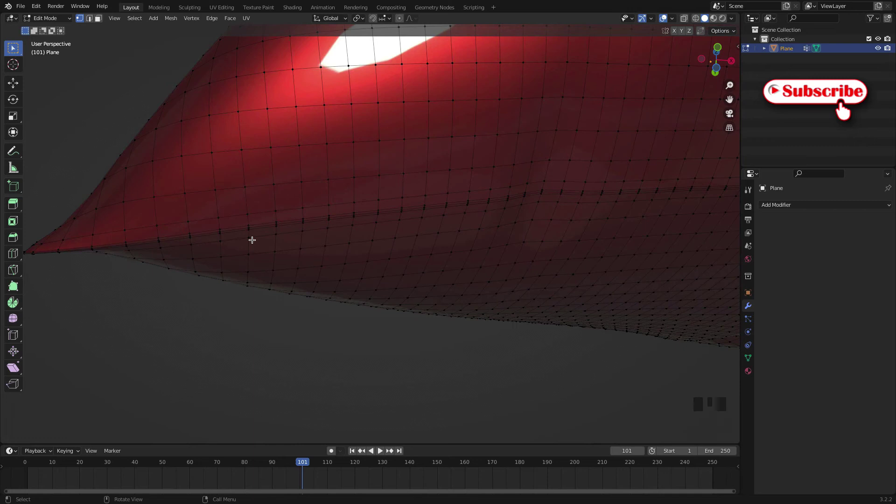
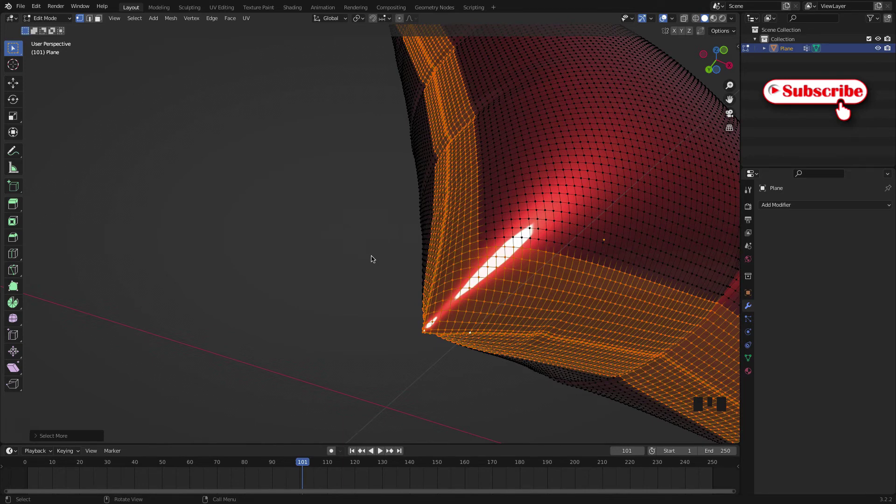
left_click(369, 258)
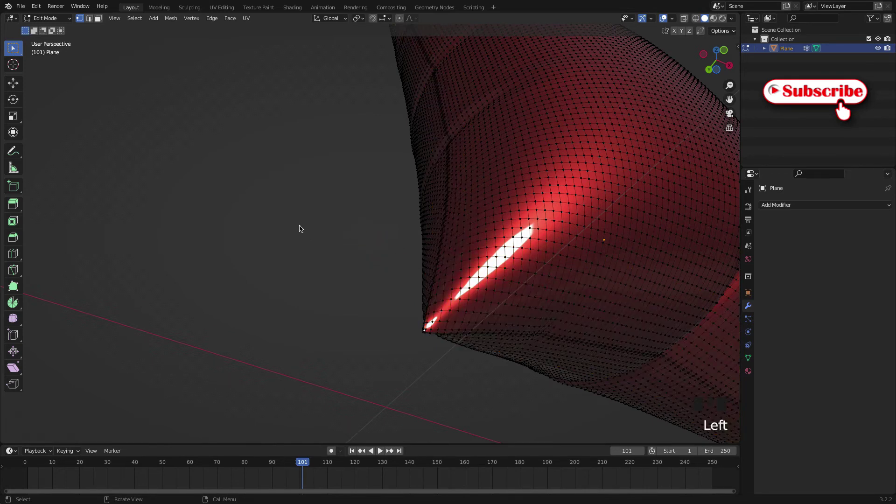
scroll("down", 3)
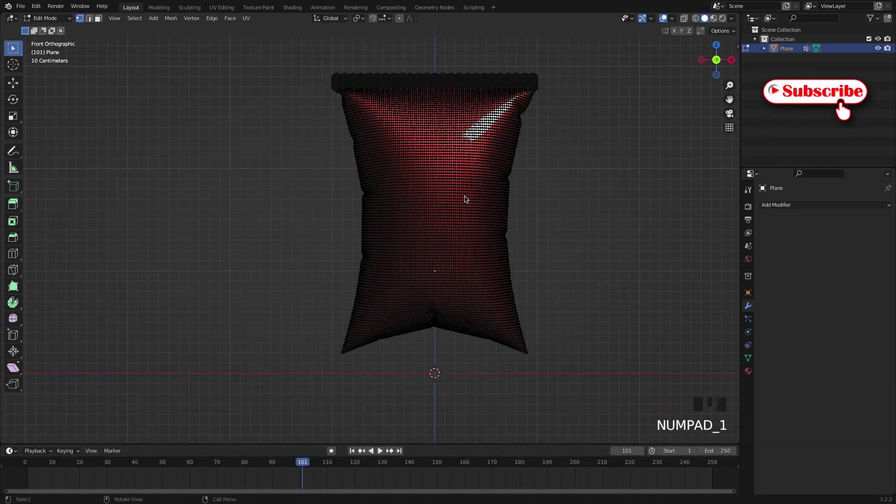
Step: Turn on X-Ray and select the bag's lower-half vertices up to the middle row
left_click(699, 19)
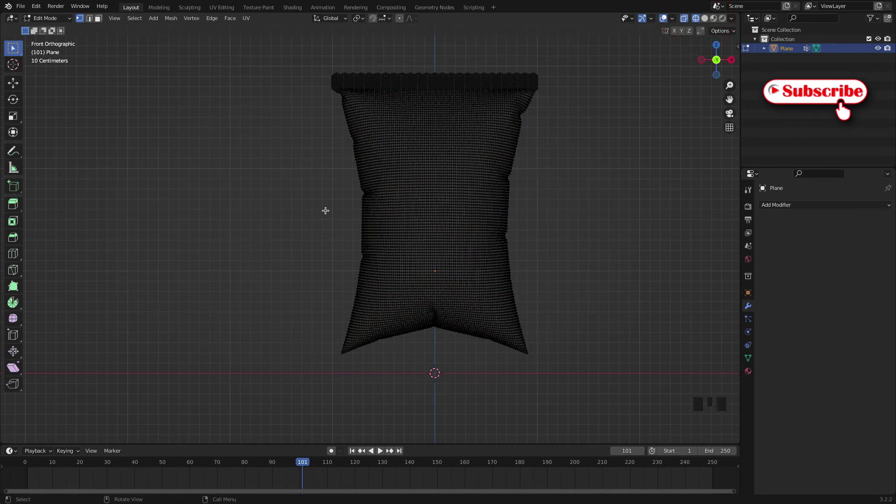
left_click(328, 210)
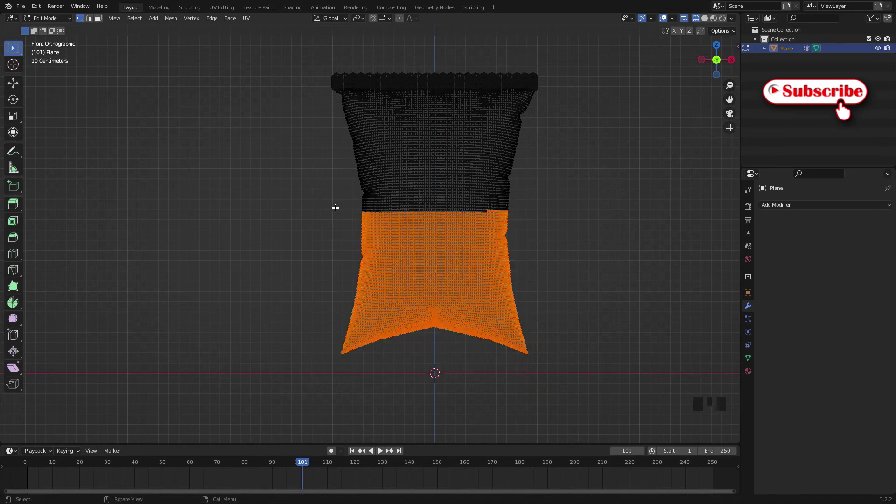
scroll("up", 3)
scroll("up", 3)
left_click(353, 189)
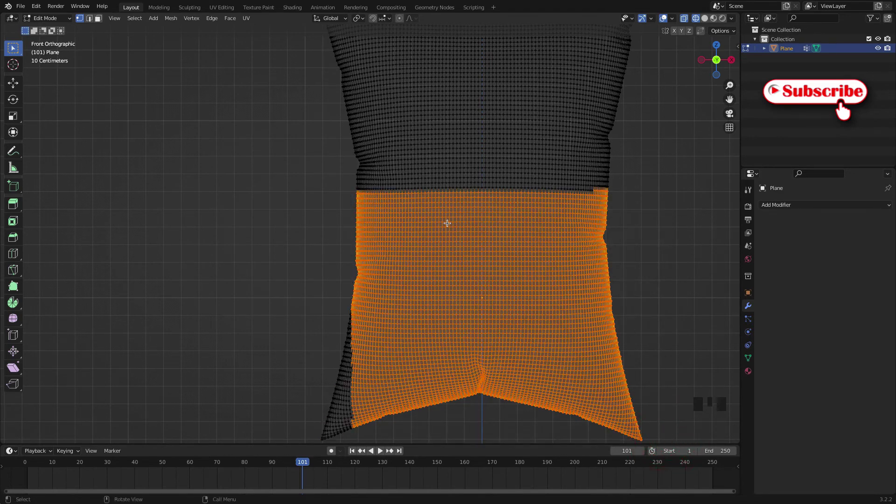
scroll("down", 3)
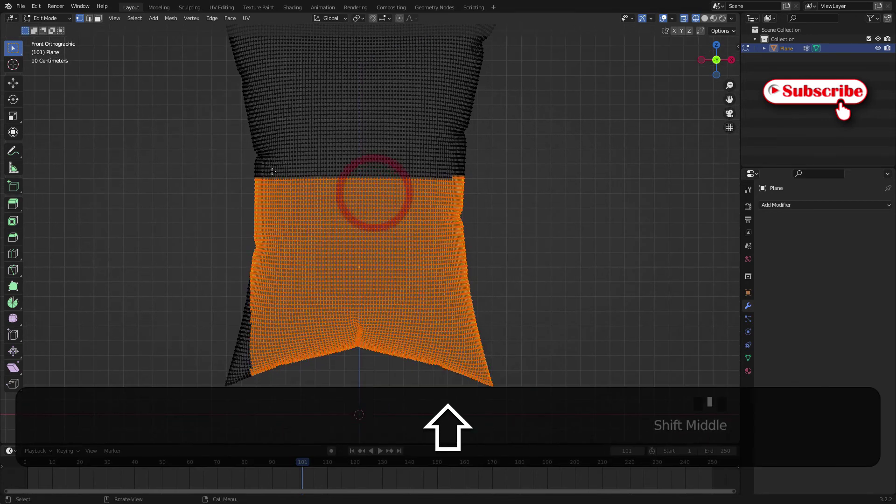
left_click_drag(252, 172, 253, 169)
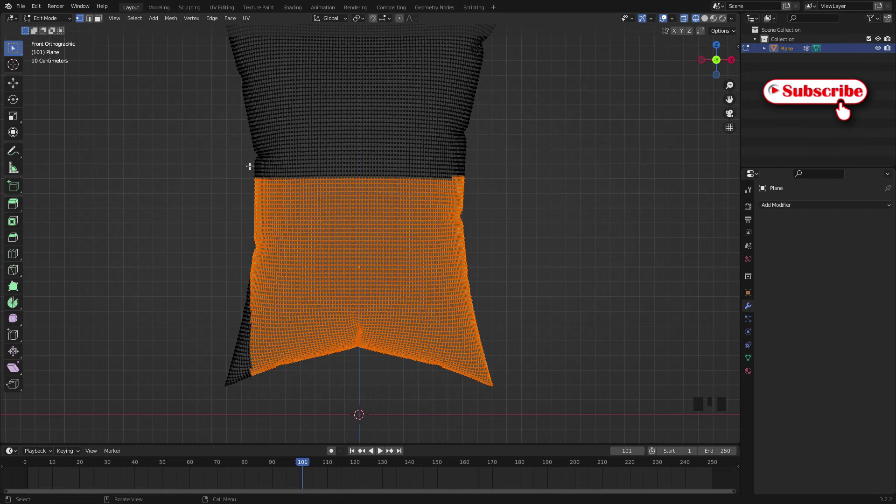
left_click(253, 180)
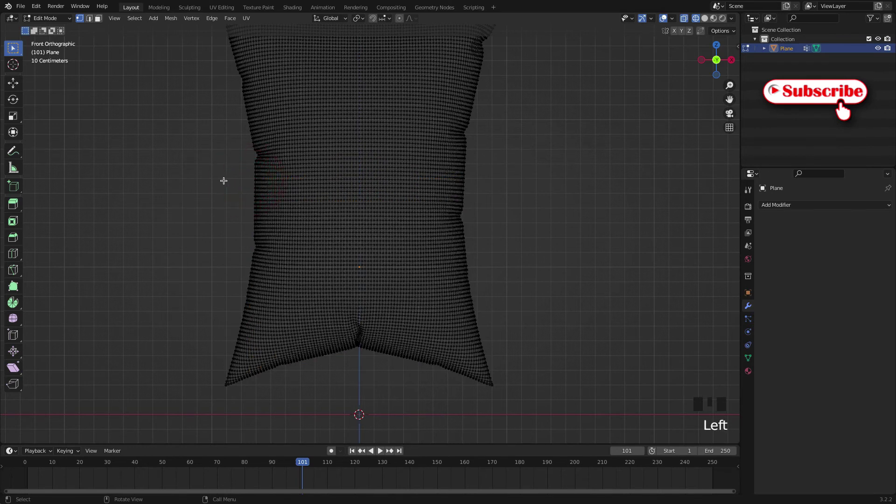
left_click(221, 179)
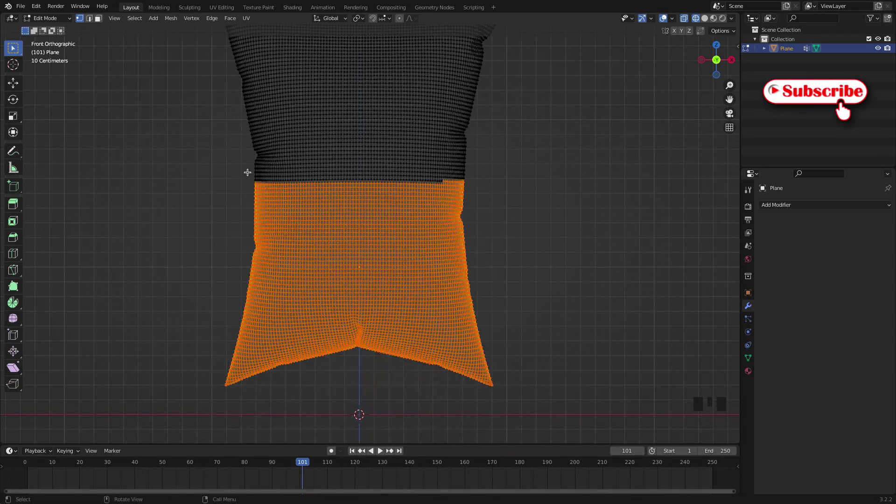
left_click(251, 172)
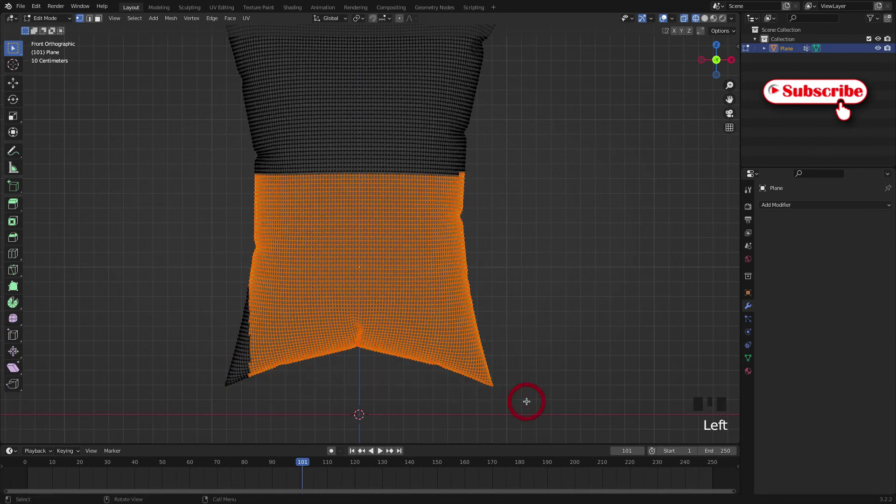
Step: Box-select every vertex below the bag's middle so front and back are both included
left_click(524, 409)
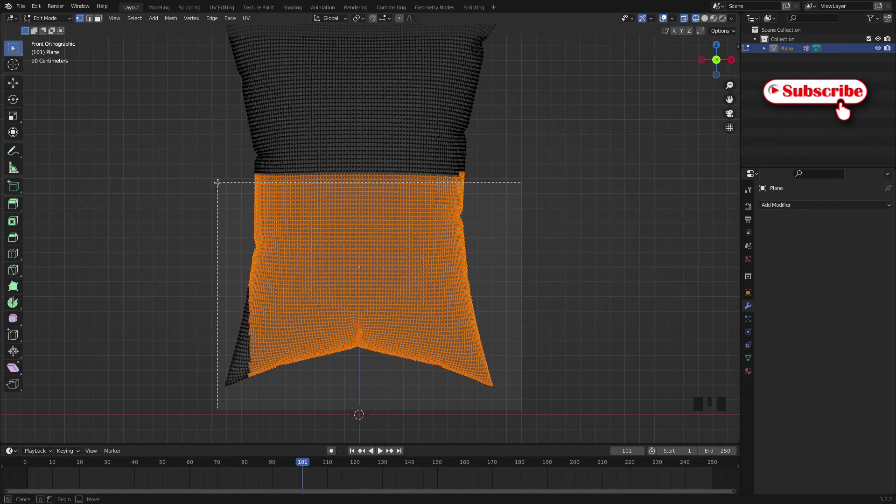
left_click_drag(246, 193, 428, 213)
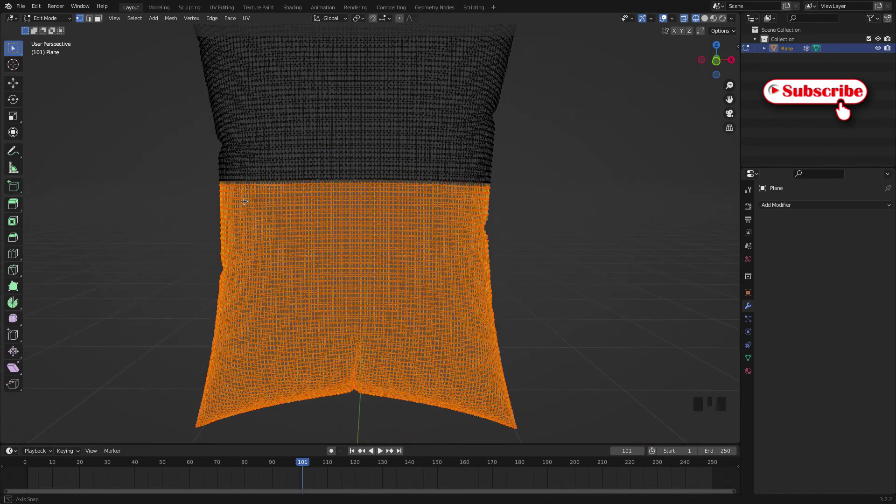
left_click_drag(396, 204, 363, 208)
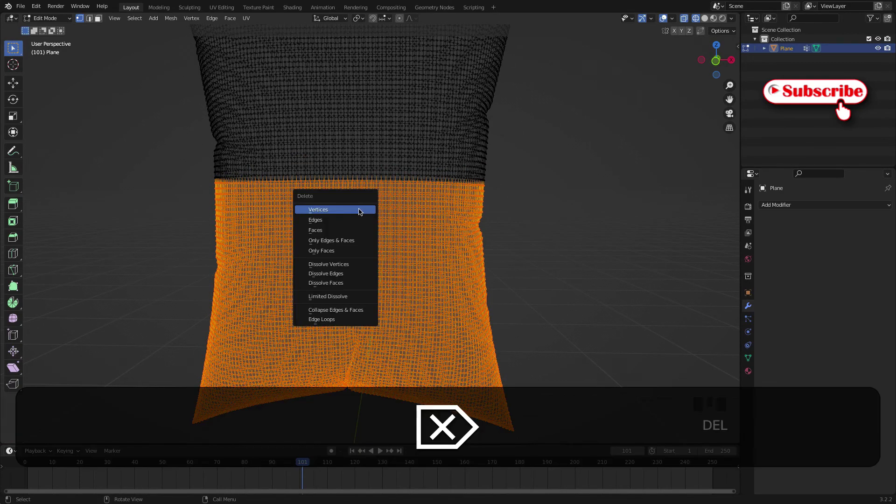
Step: Delete the selected lower-half vertices, return to object mode and turn off X-Ray
key("Delete")
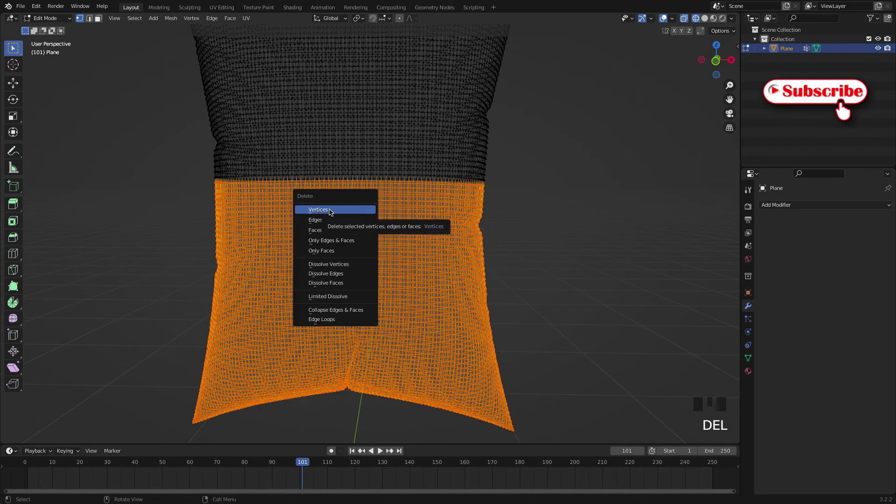
left_click_drag(313, 179, 439, 225)
scroll("down", 3)
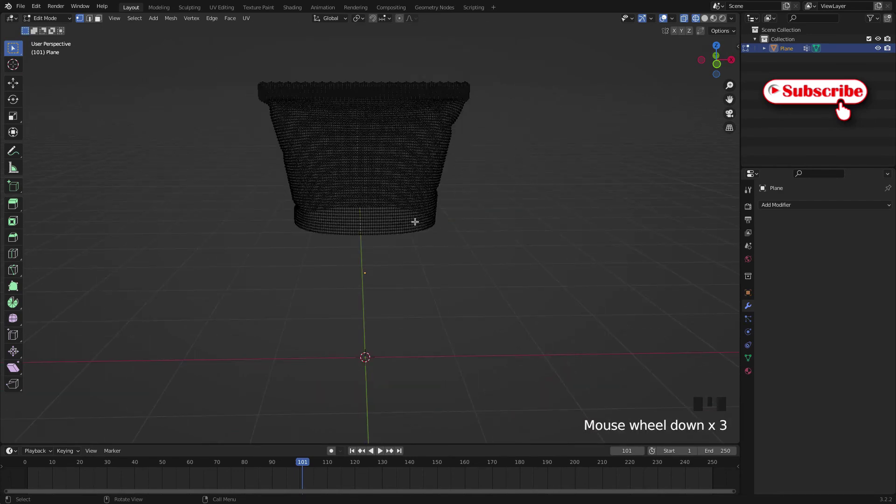
key("Tab")
left_click(707, 20)
scroll("down", 3)
left_click_drag(469, 208, 362, 171)
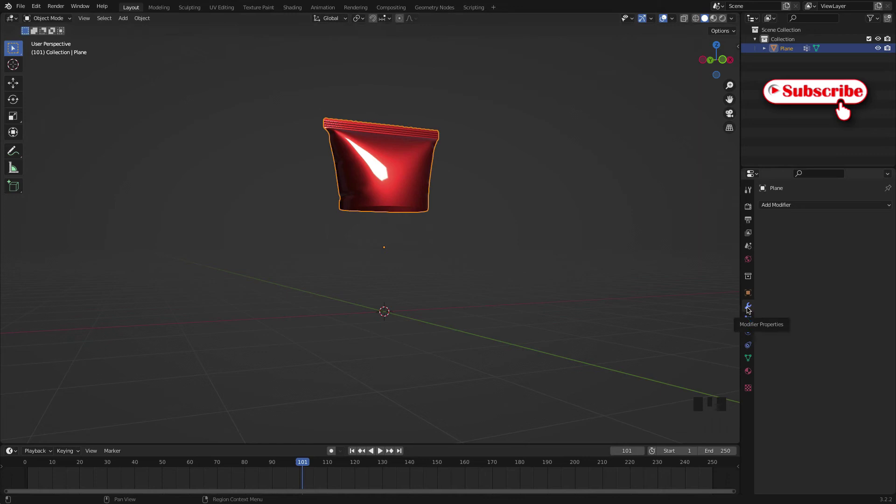
Step: Add a Mirror modifier on the Z axis with Clipping enabled to the half bag
left_click(806, 207)
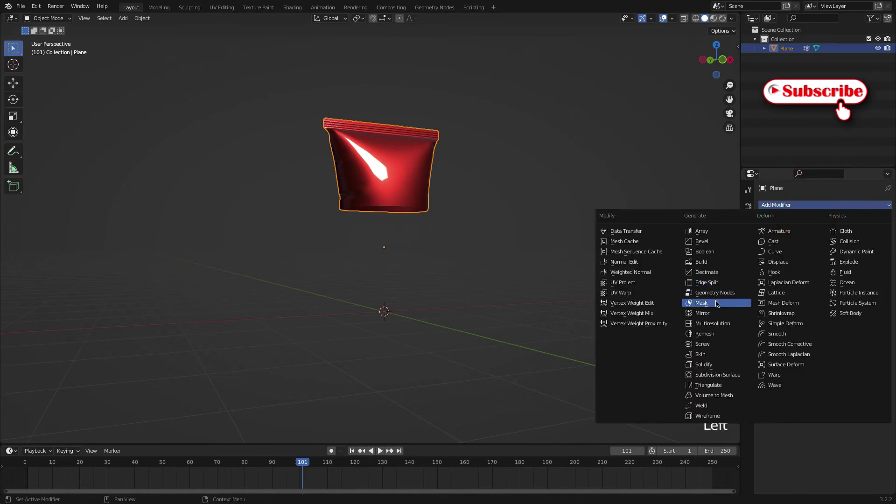
left_click(713, 314)
left_click(869, 238)
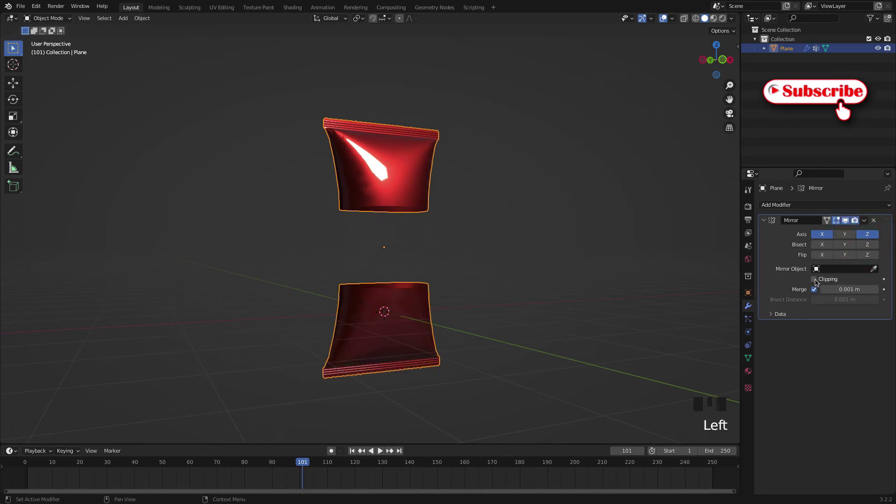
left_click(817, 282)
scroll("down", 3)
Step: Orbit to a straight front view to check the mirrored result
left_click_drag(510, 263, 393, 196)
left_click(393, 196)
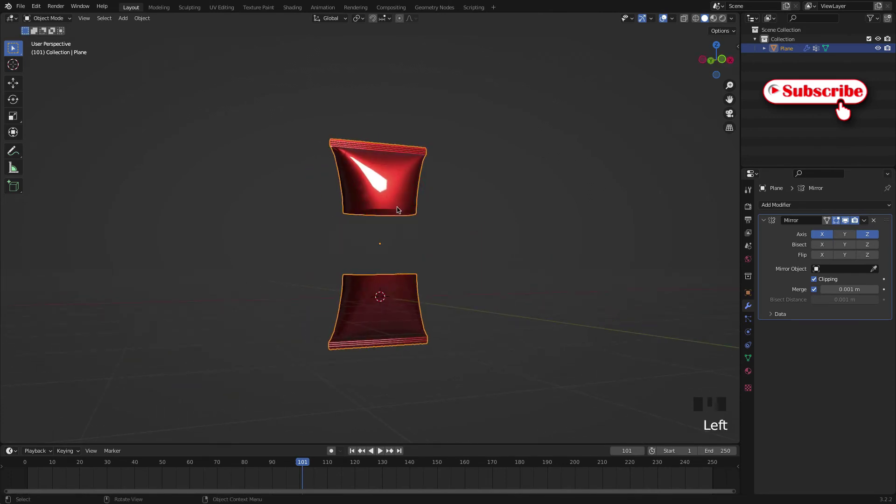
left_click_drag(457, 237, 362, 253)
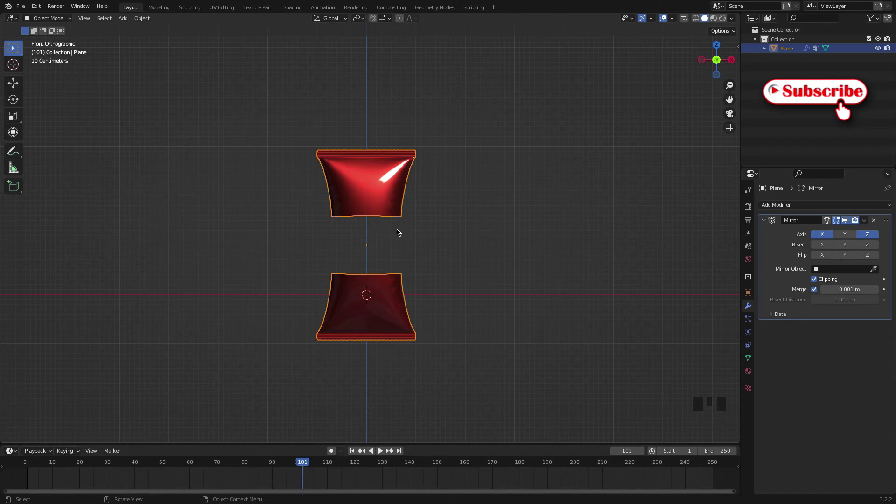
left_click_drag(385, 210, 442, 229)
Step: In Edit Mode with X-Ray on, select the whole half bag and start moving it along Z
key("Tab")
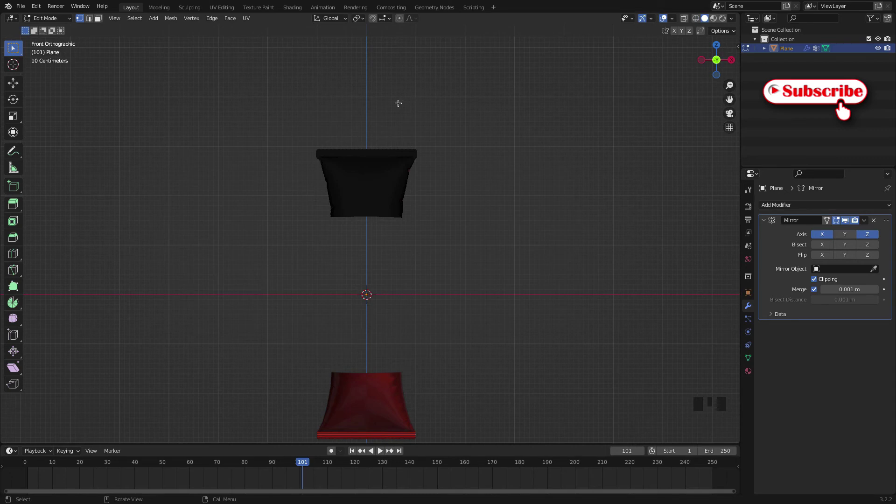
left_click(282, 113)
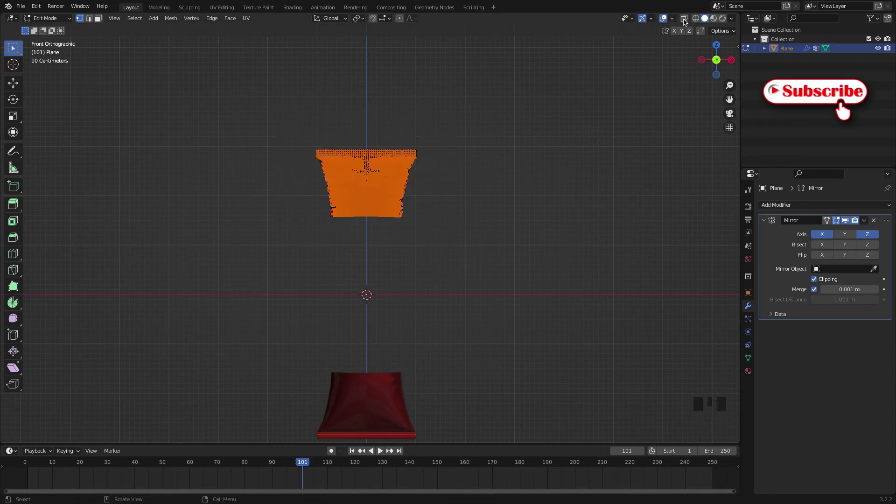
left_click(695, 20)
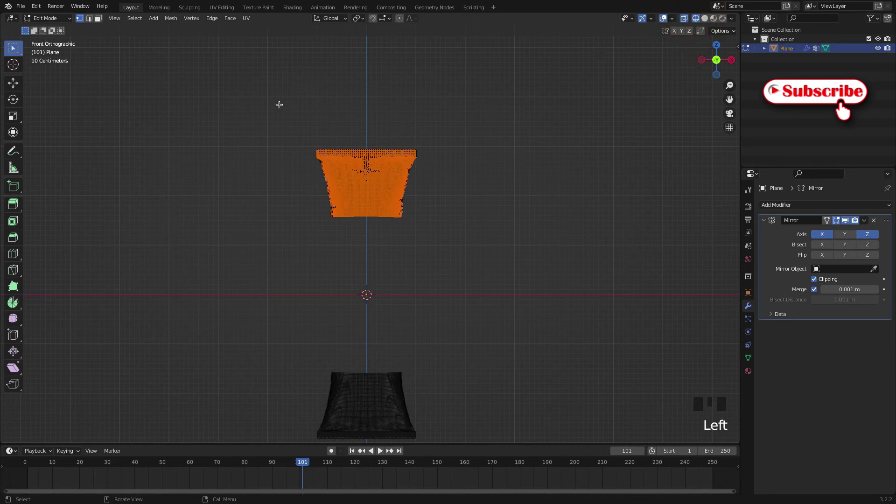
key("a")
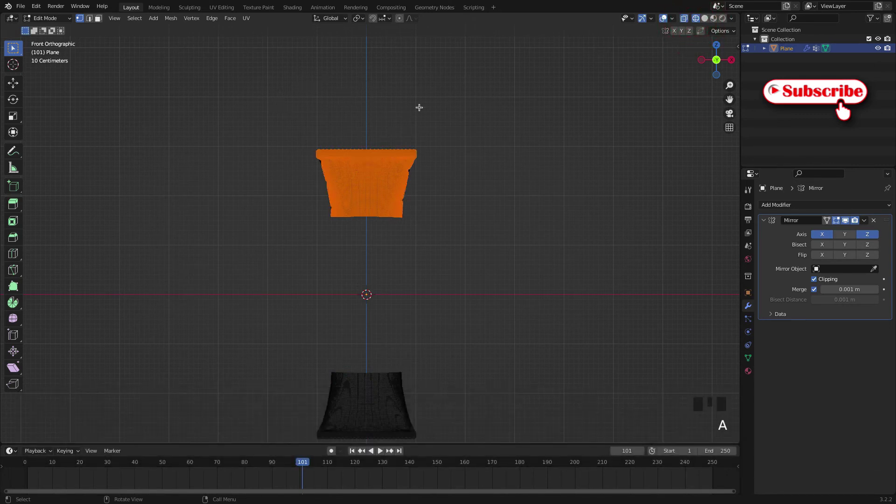
key("a")
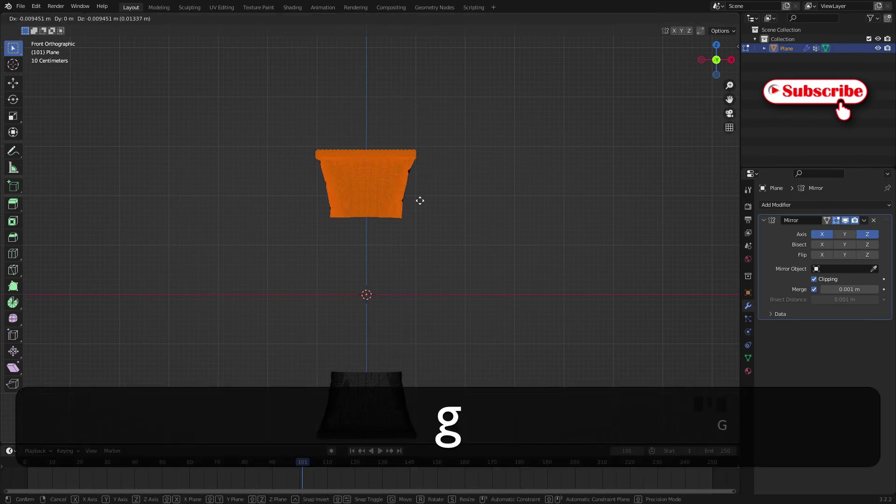
key("g")
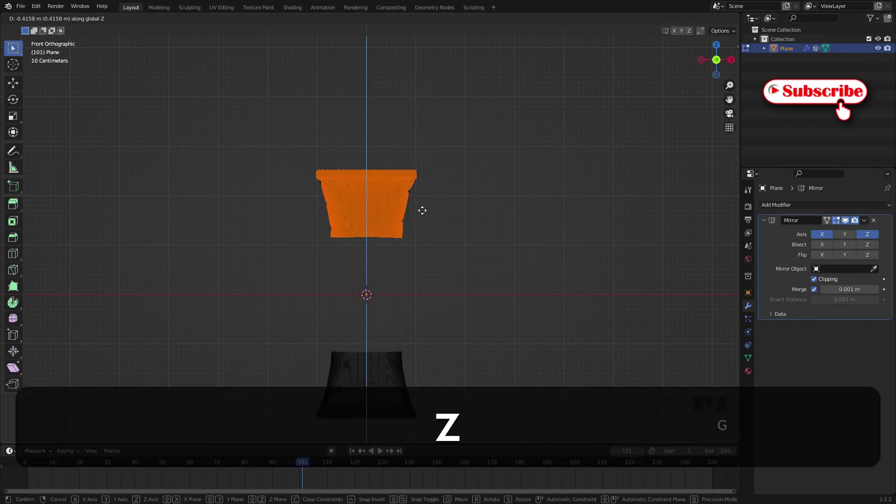
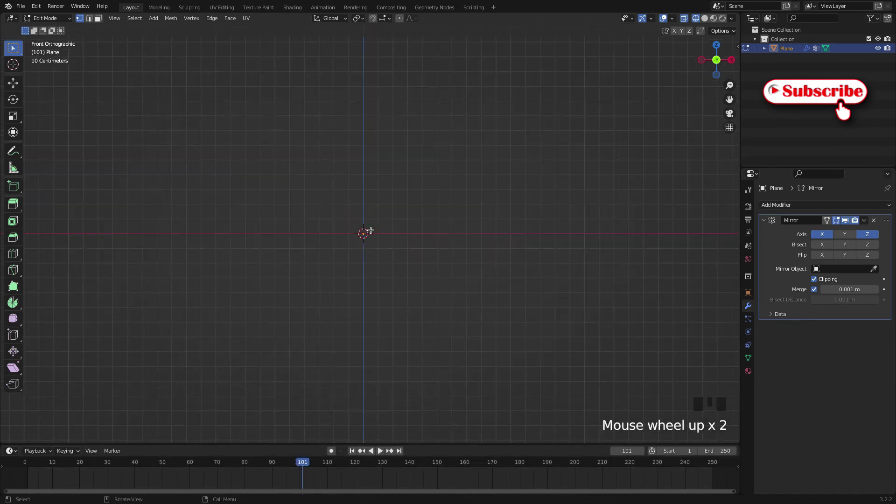
Step: Move the bag half along Z onto the mirror plane and select the seam edge loop
key("g")
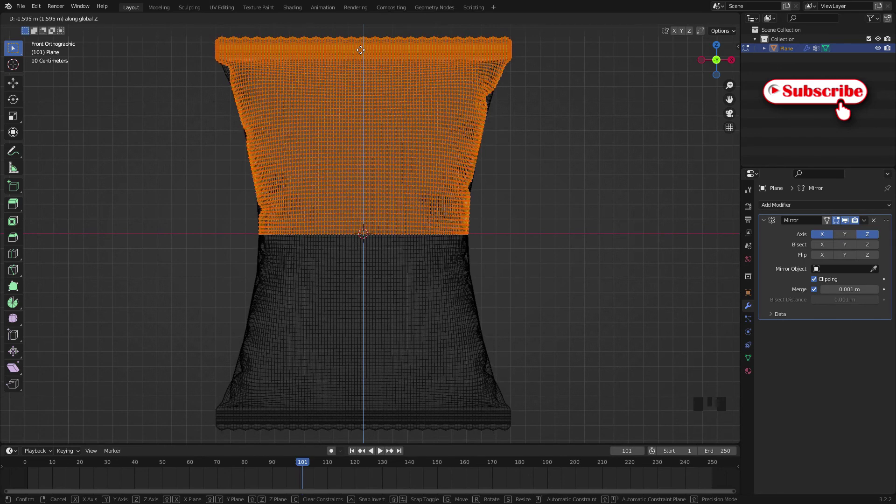
scroll("up", 3)
scroll("up", 3)
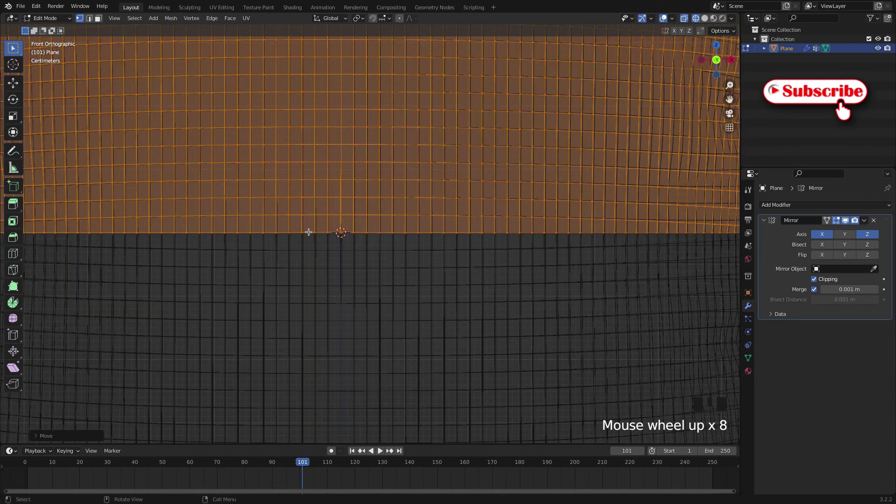
left_click(312, 231)
left_click(311, 231)
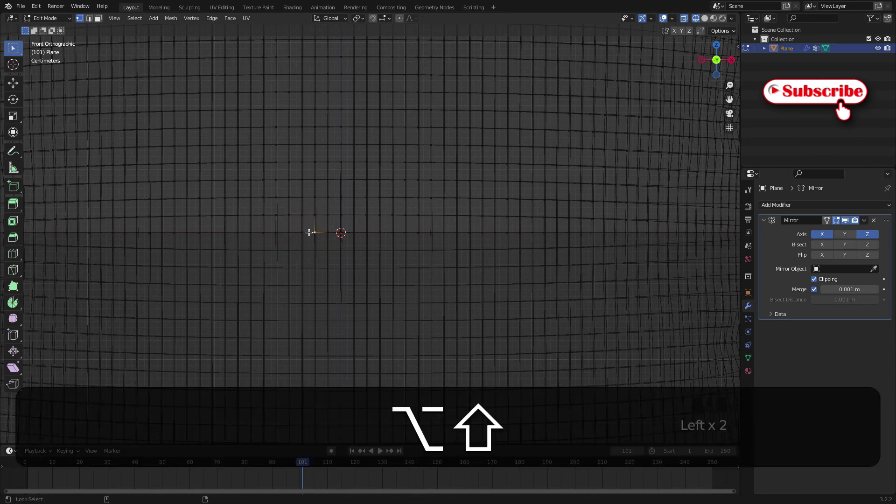
left_click(311, 231)
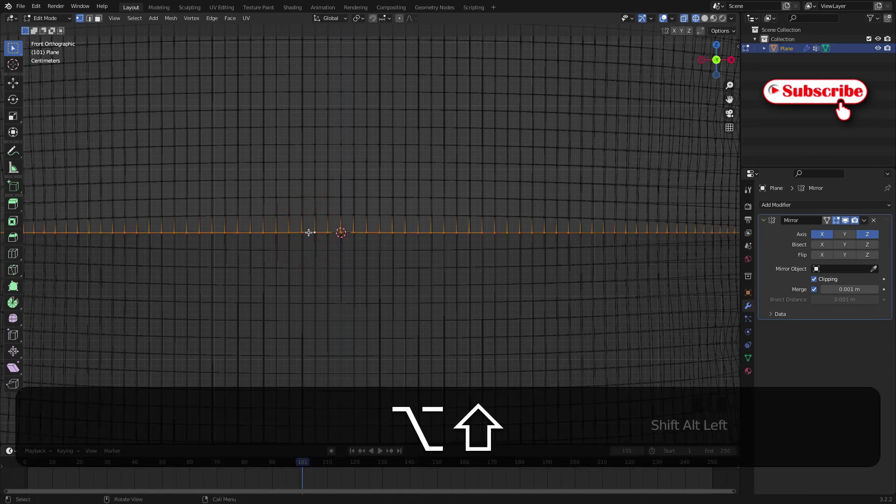
left_click(311, 231)
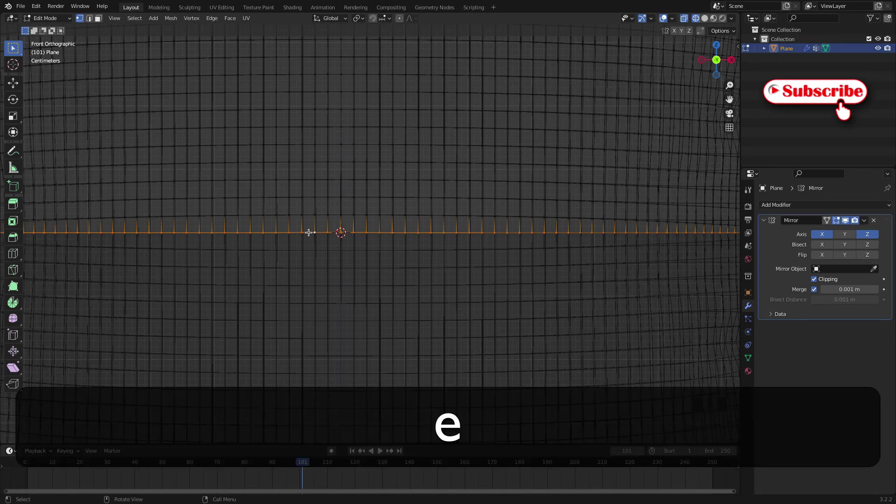
Step: Inspect the seam loop from around and from the side to confirm the halves meet
key("e")
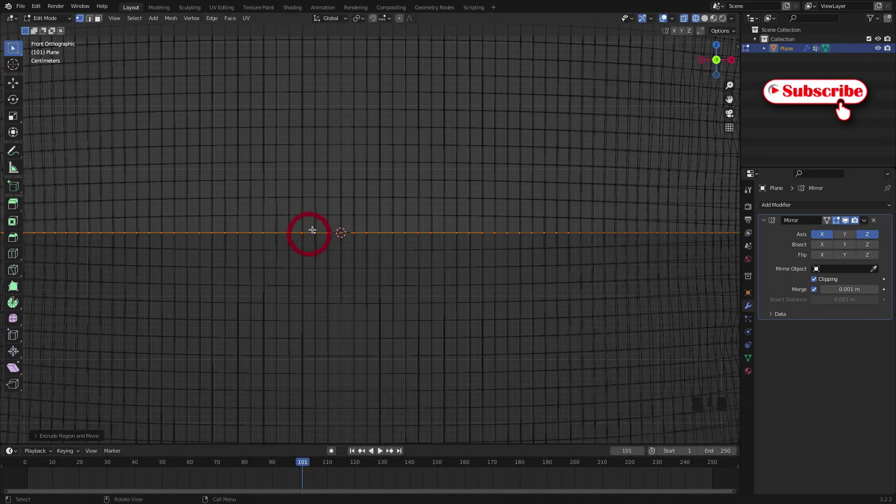
scroll("down", 3)
scroll("down", 3)
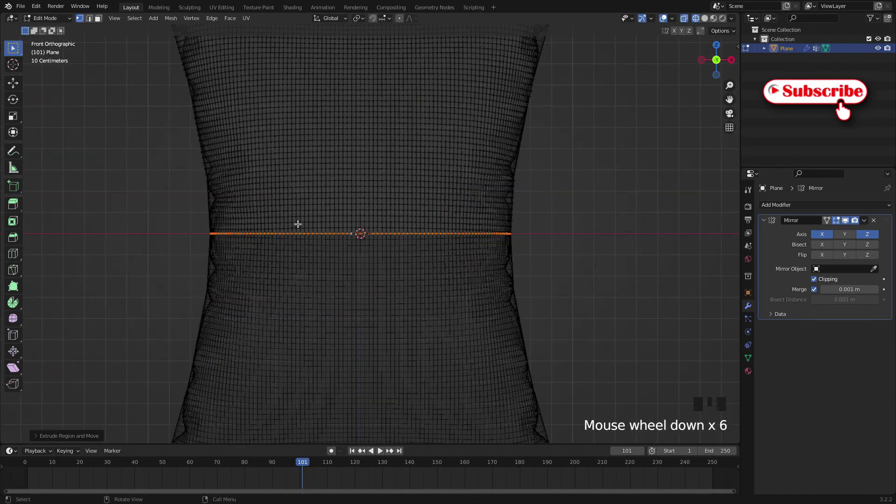
left_click_drag(300, 224, 405, 228)
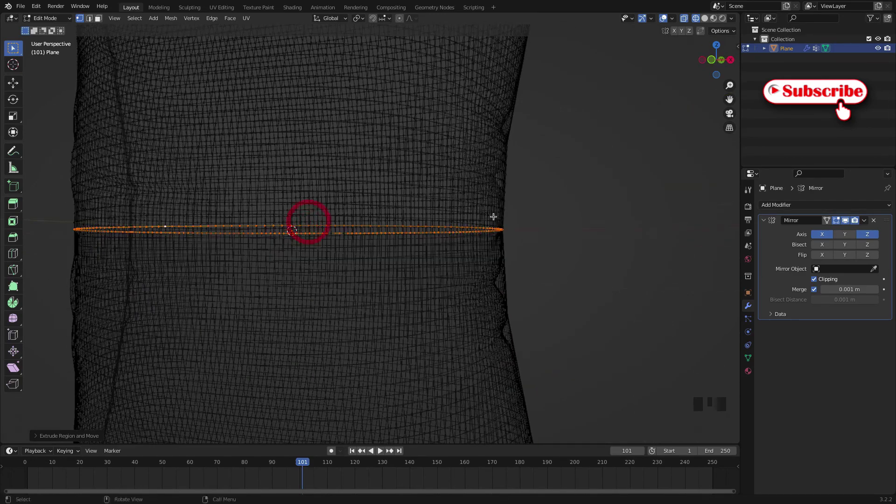
scroll("down", 3)
left_click_drag(402, 235, 405, 213)
scroll("down", 3)
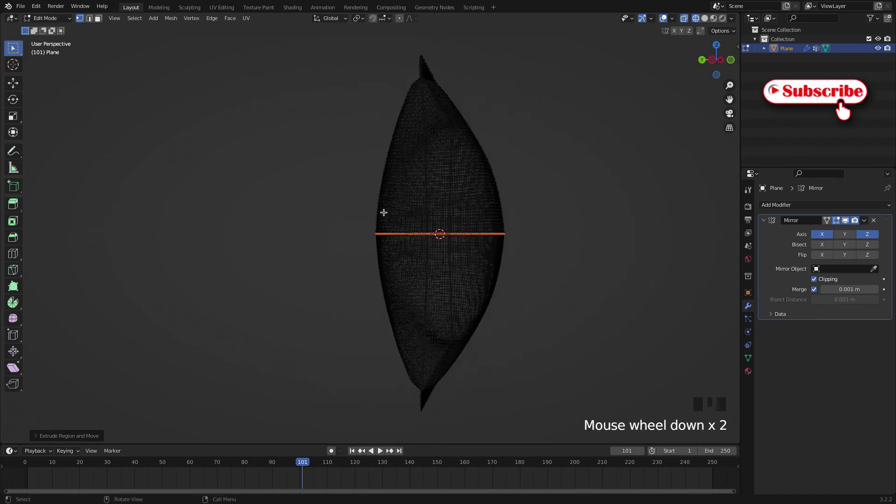
Step: Return to Object Mode, switch to Solid shading showing the glossy red bag, and go to side view
key("Tab")
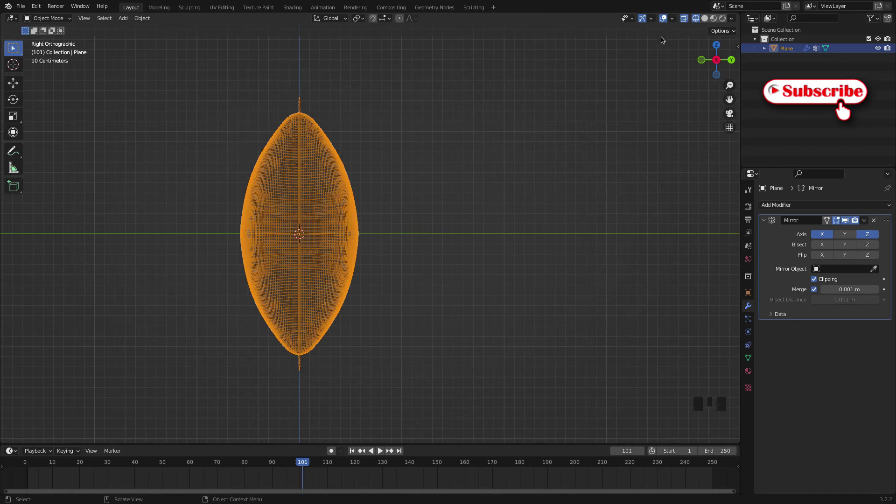
left_click(706, 20)
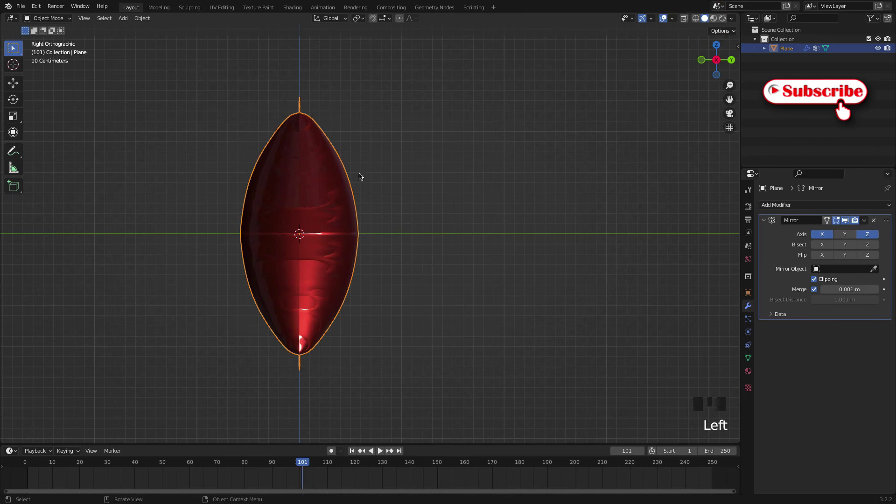
left_click_drag(341, 192, 403, 179)
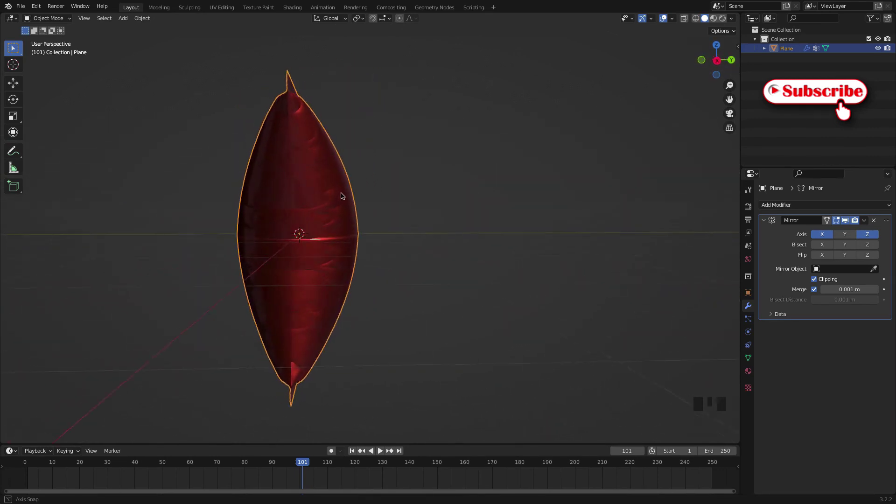
key("KP_3")
scroll("up", 3)
Step: Scale the bag along Y by about 0.7228 to flatten its thickness and inspect it in perspective
key("s")
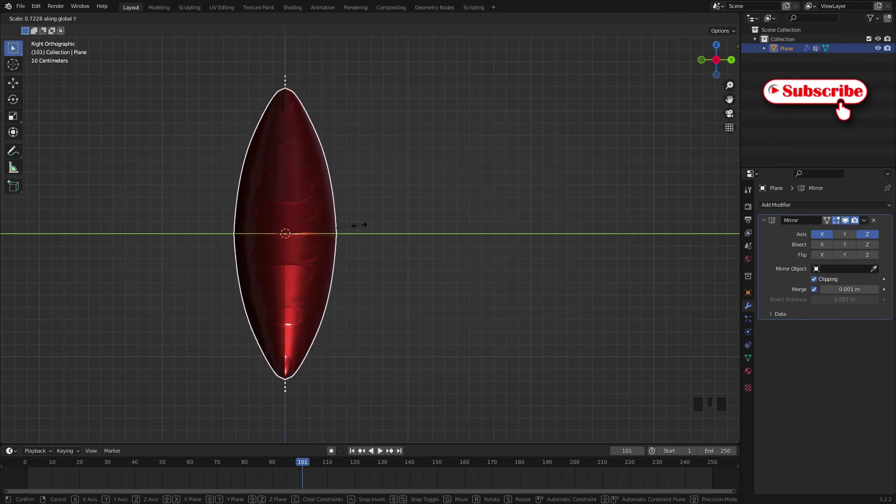
left_click_drag(345, 223, 358, 154)
scroll("down", 3)
left_click_drag(418, 159, 541, 149)
scroll("up", 3)
scroll("up", 3)
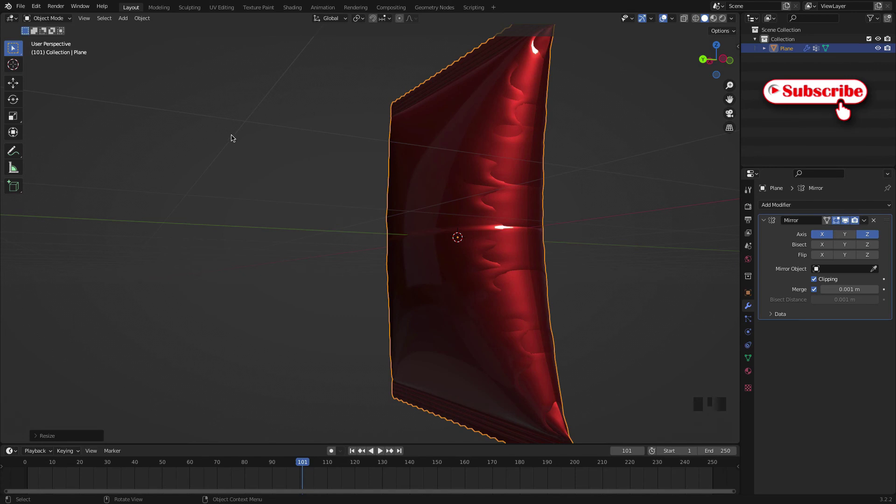
scroll("down", 3)
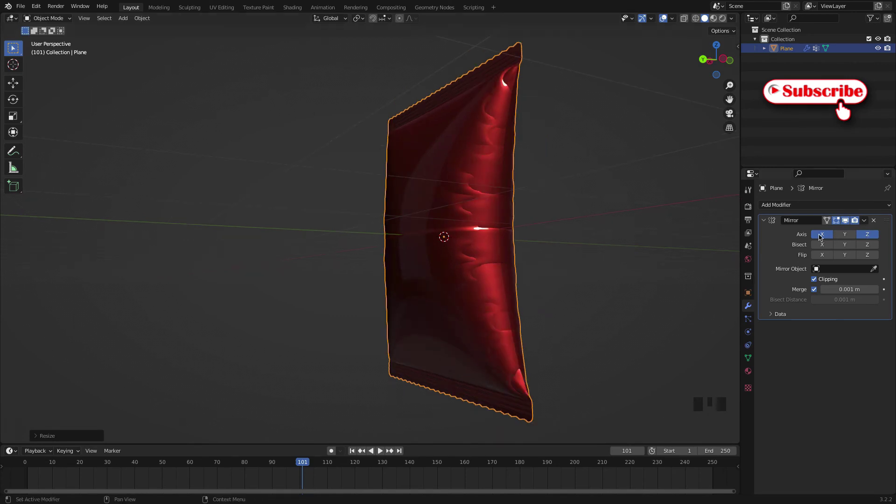
Step: Disable the Mirror modifier's X axis so the bag mirrors only on Z
left_click(821, 236)
left_click(822, 236)
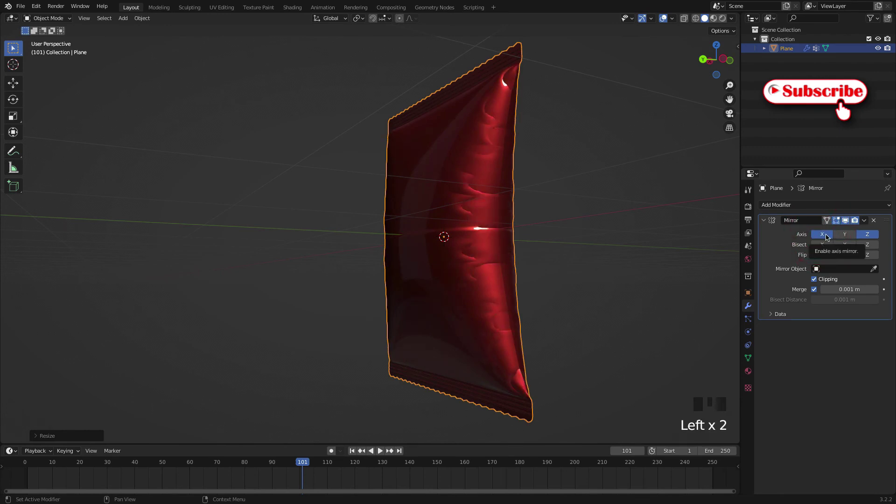
left_click(824, 236)
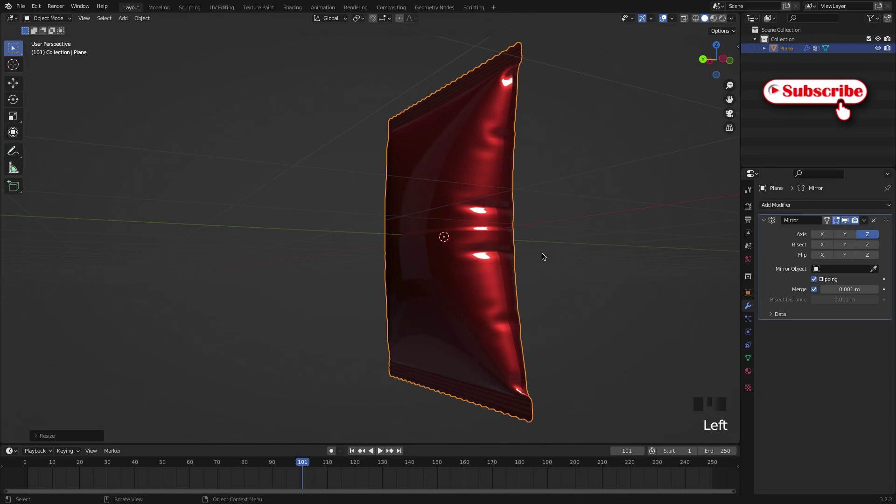
left_click_drag(524, 213, 485, 219)
scroll("down", 3)
left_click_drag(462, 220, 471, 219)
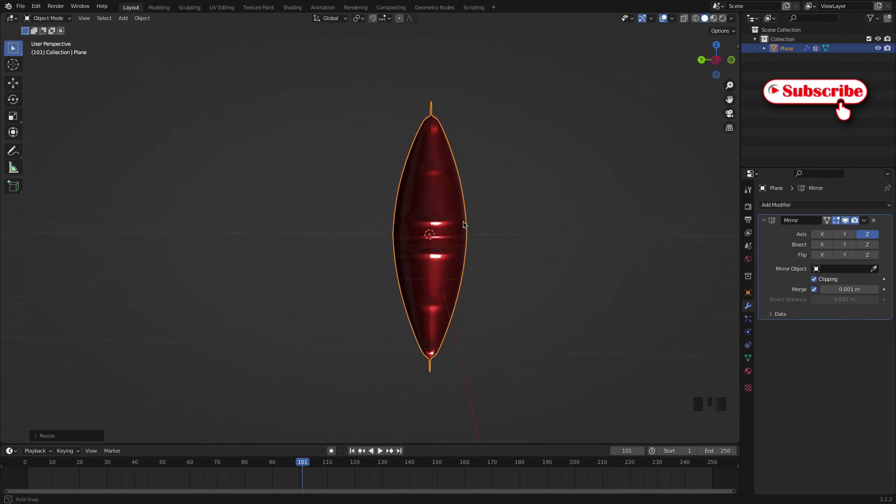
Step: Rescale the bag along Y by about 1.15 to thicken it and orbit to see the full mirrored bag
key("s")
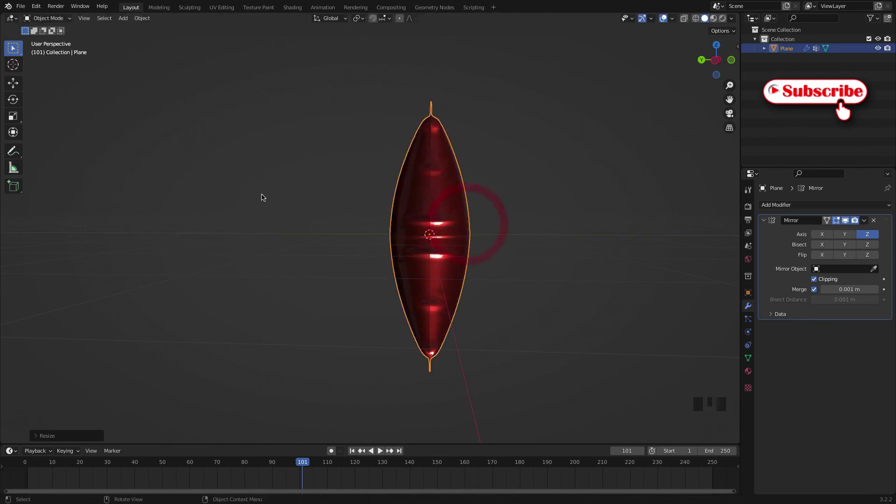
left_click(263, 197)
left_click_drag(375, 218, 406, 205)
scroll("up", 3)
scroll("up", 3)
scroll("down", 3)
left_click_drag(375, 212, 457, 203)
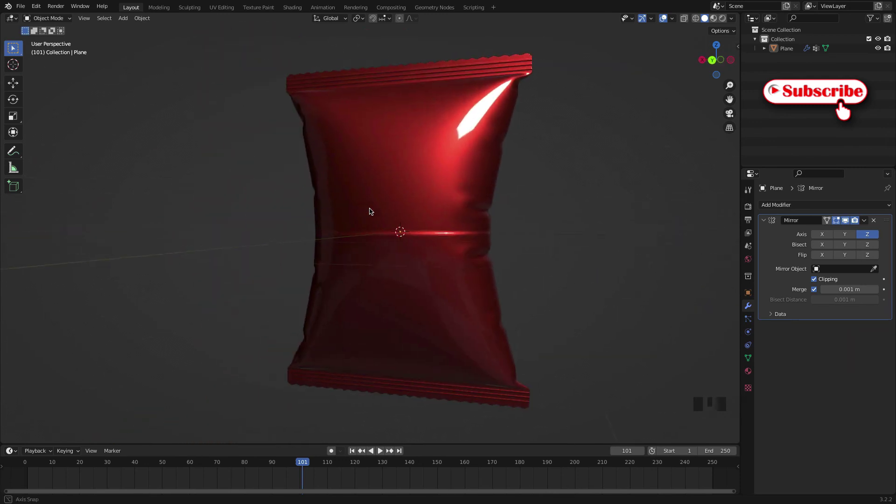
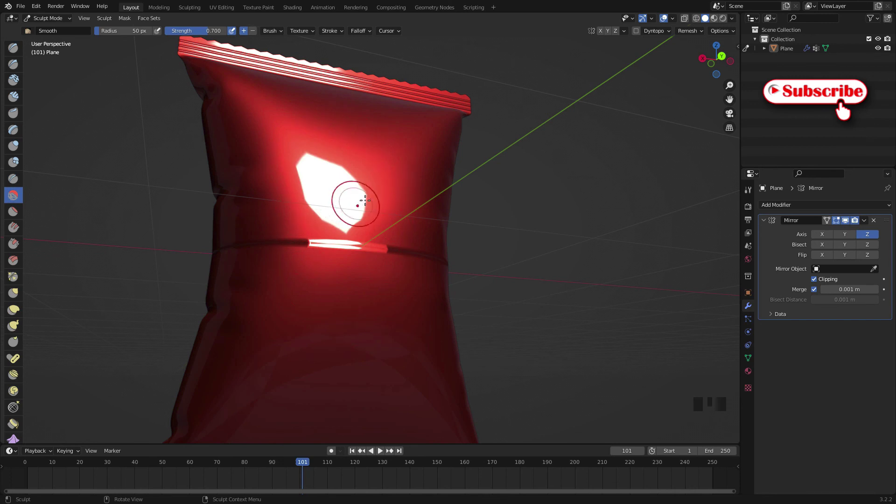
Step: Brush the Smooth sculpt tool (radius 50 px, strength 0.7) along the seam between the halves
scroll("down", 3)
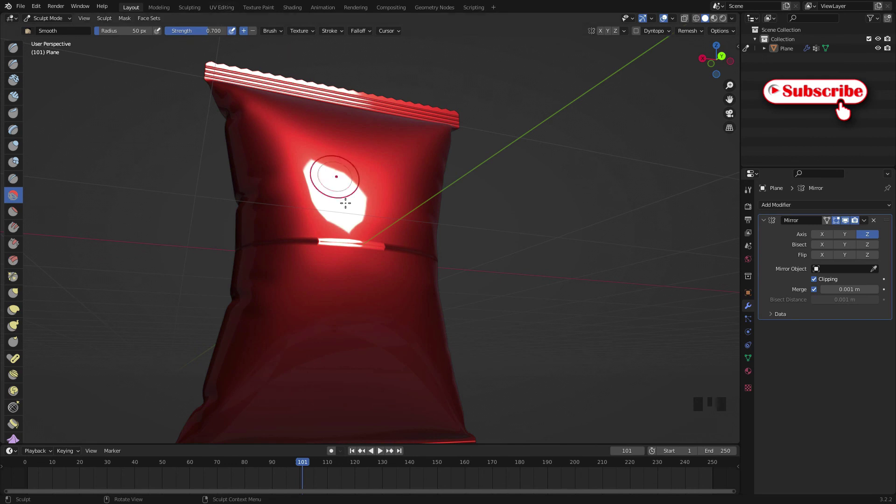